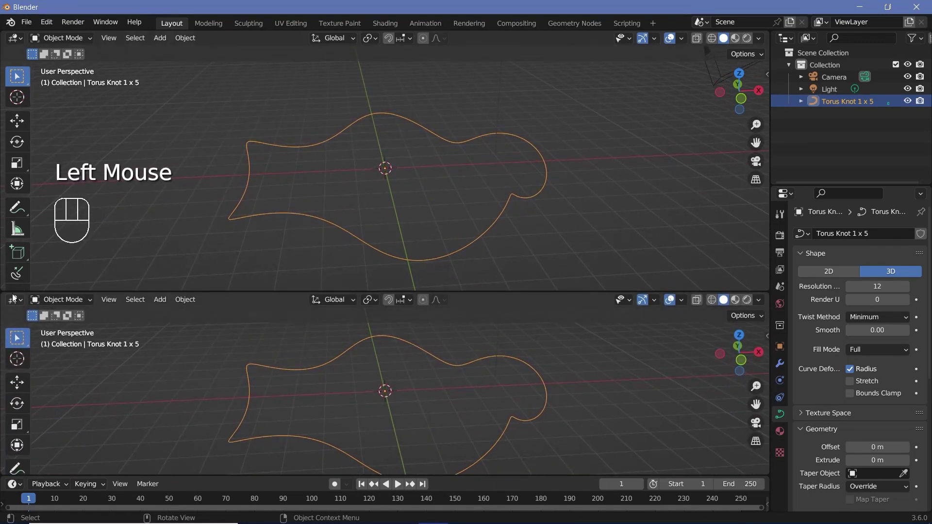
Insert a Trim Curve node between Group Input and Output, testing Start/End then leaving both at 0.
{"action": "left_click_drag", "start_coordinate": [13, 297], "coordinate": [55, 406]}
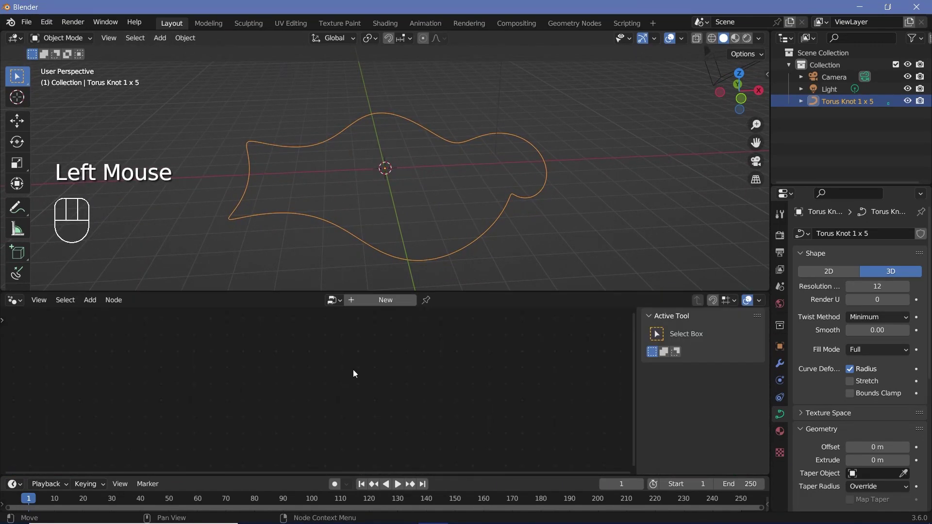
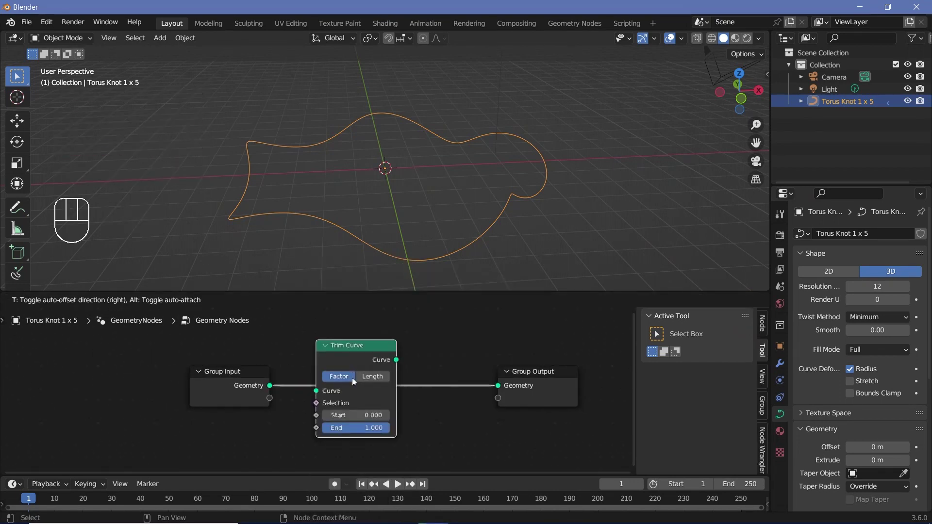
{"action": "left_click", "coordinate": [344, 417]}
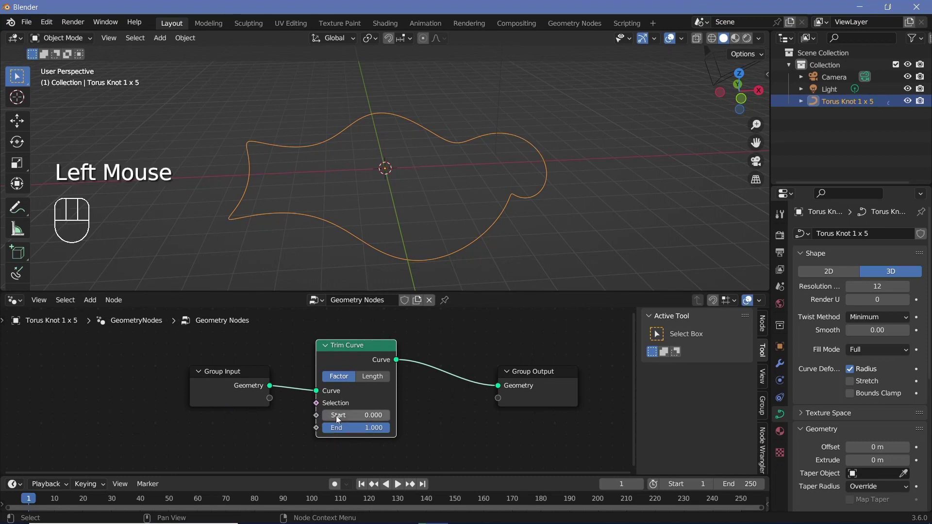
{"action": "left_click_drag", "start_coordinate": [342, 419], "coordinate": [354, 421]}
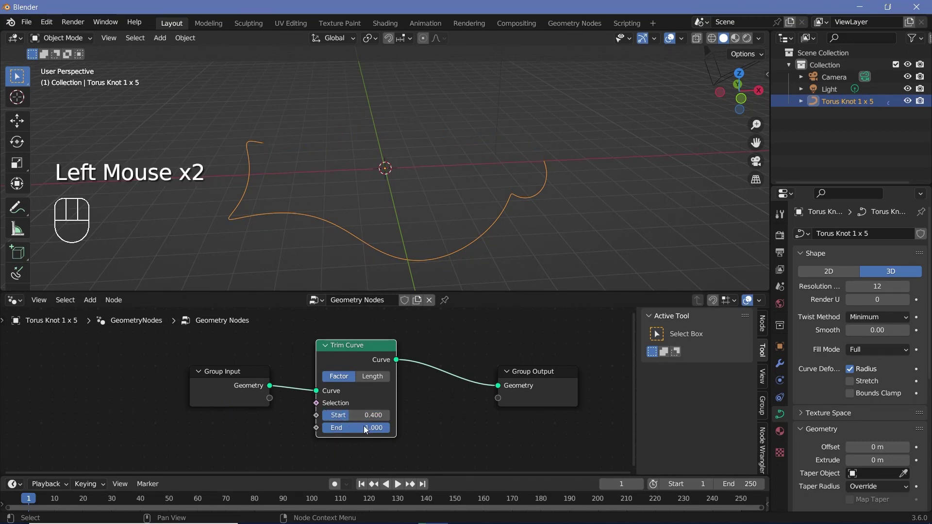
{"action": "left_click_drag", "start_coordinate": [367, 429], "coordinate": [325, 431]}
{"action": "left_click", "coordinate": [350, 418]}
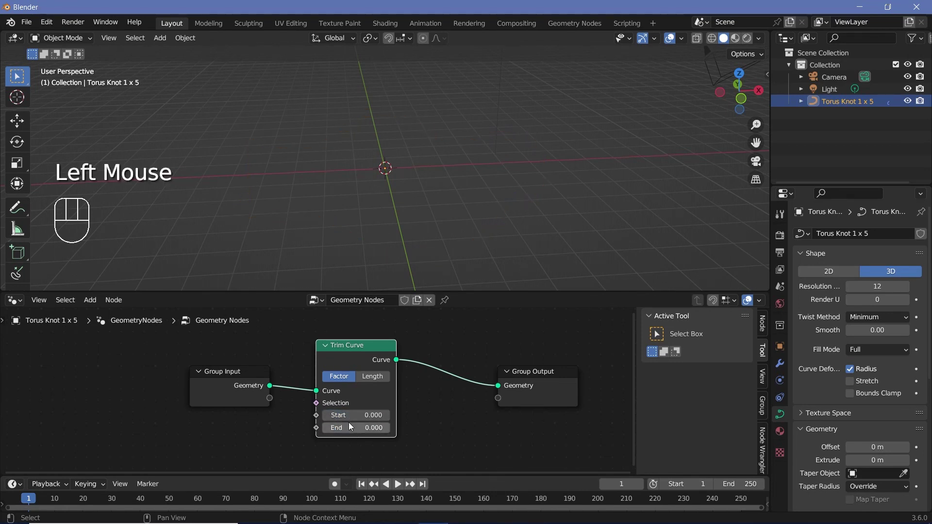
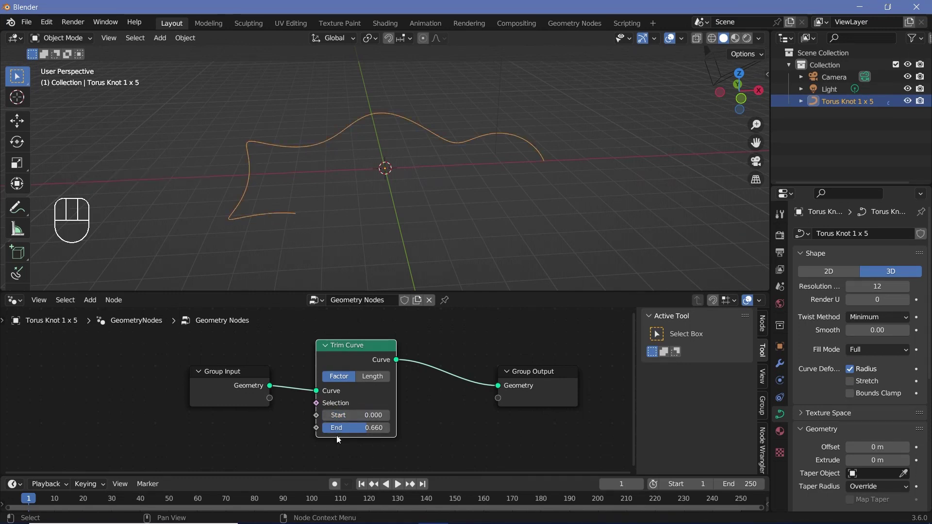
{"action": "left_click", "coordinate": [362, 432]}
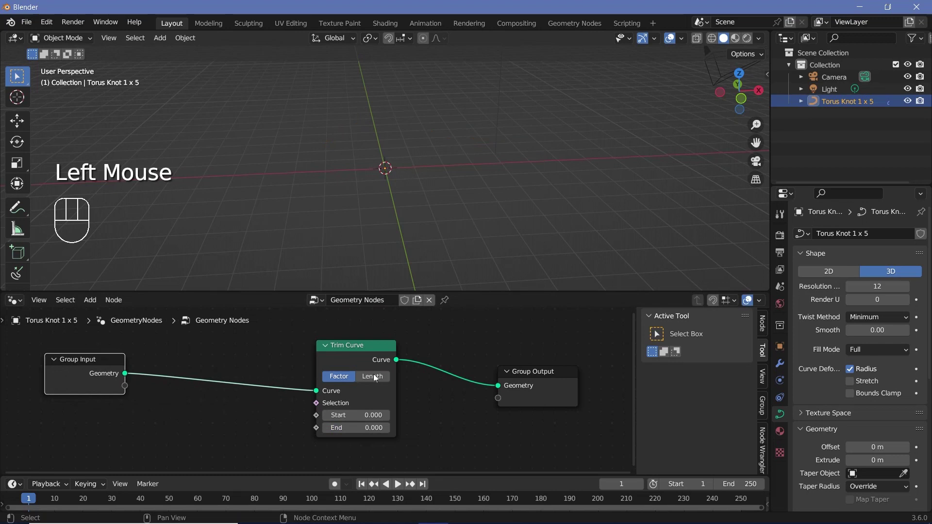
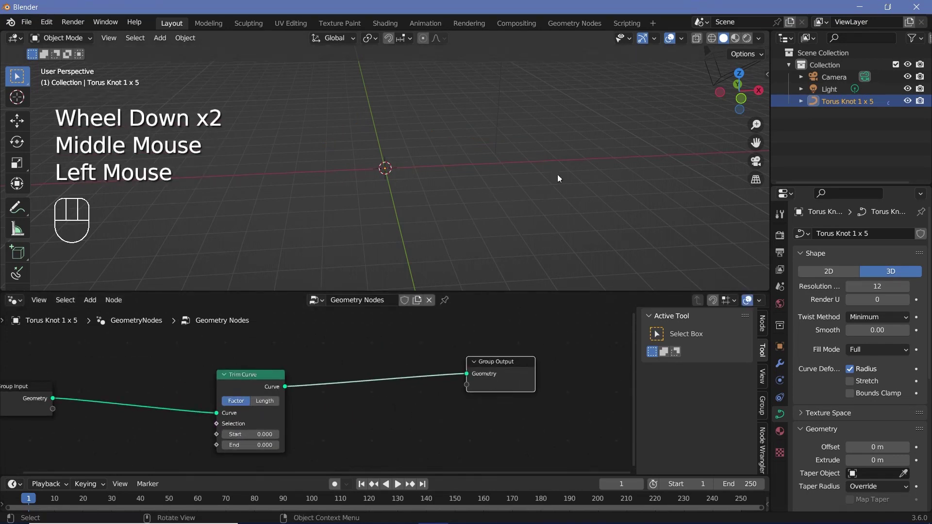
Set Trim End to 0.287 and mesh the curve with a 0.02 m, resolution-16 Curve Circle profile plus Set Material.
{"action": "left_click", "coordinate": [248, 446]}
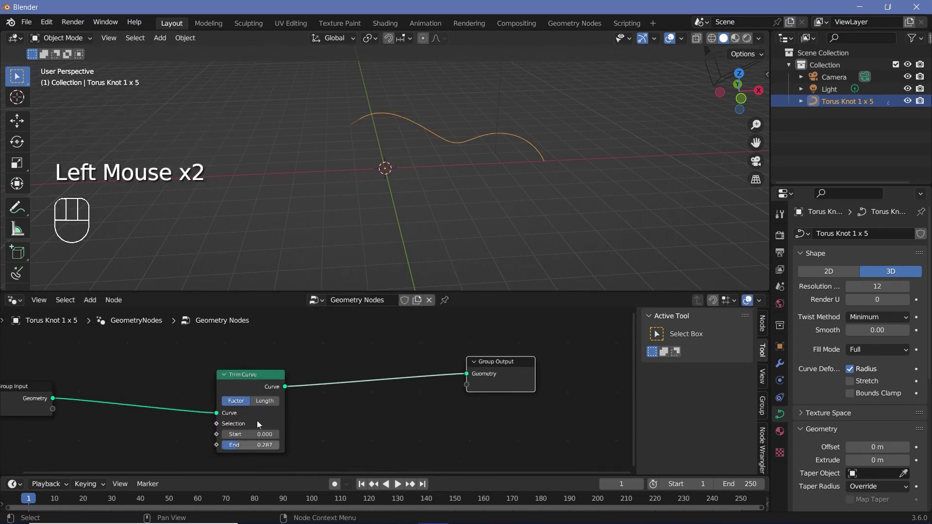
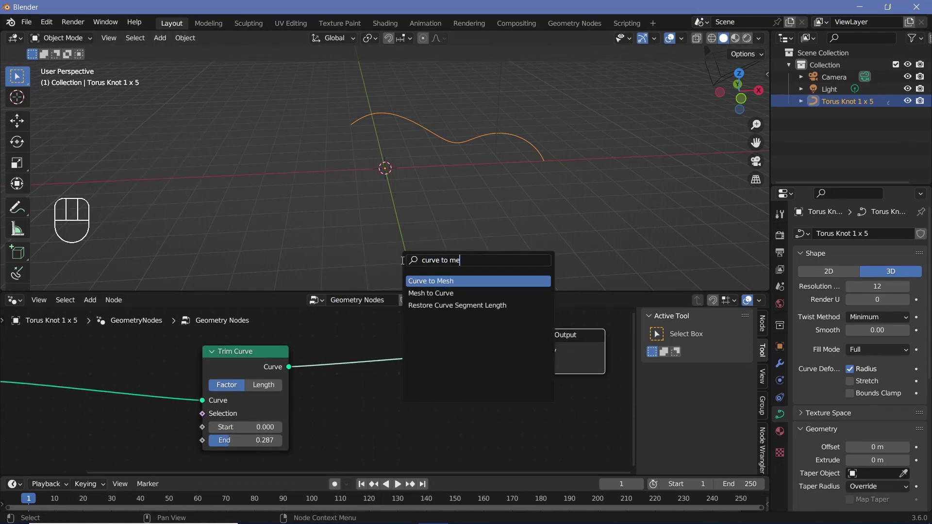
{"action": "scroll", "scroll_direction": "down", "scroll_amount": 3}
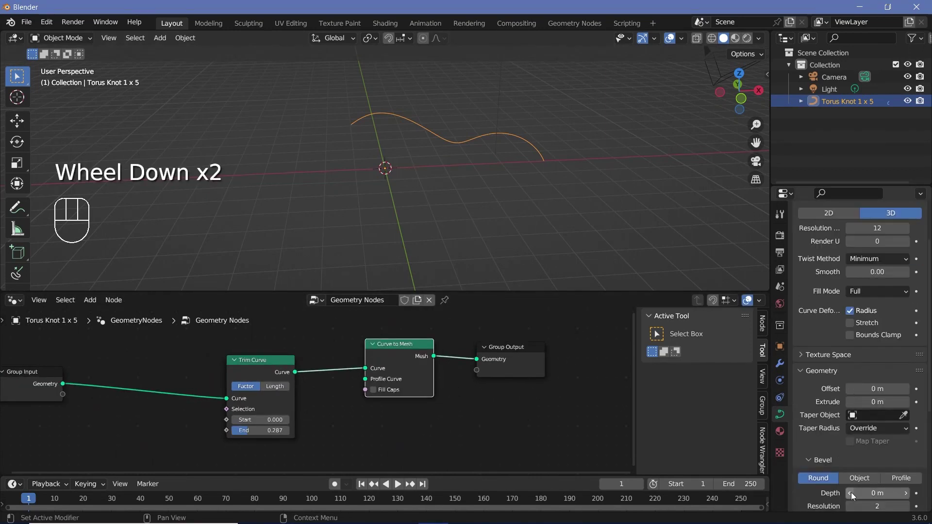
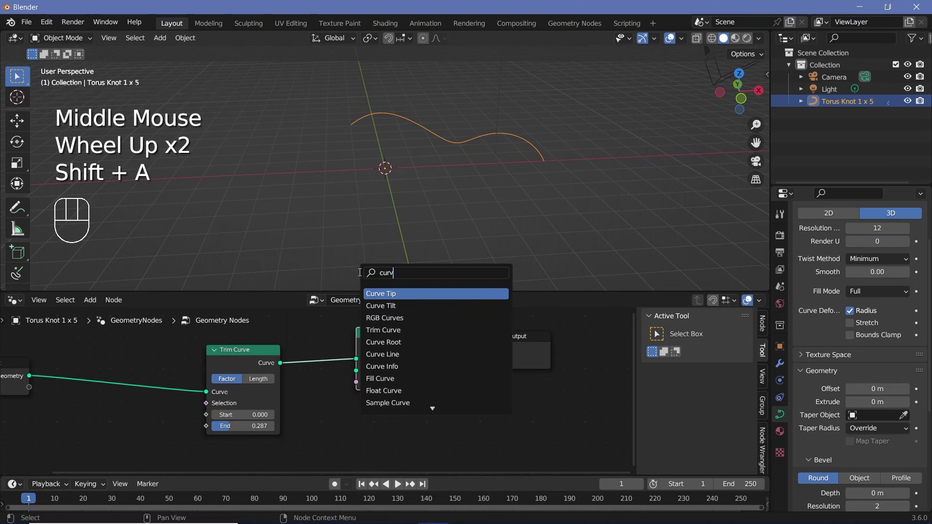
{"action": "left_click_drag", "start_coordinate": [372, 422], "coordinate": [352, 400]}
{"action": "middle_click", "coordinate": [446, 387]}
{"action": "scroll", "scroll_direction": "up", "scroll_amount": 3}
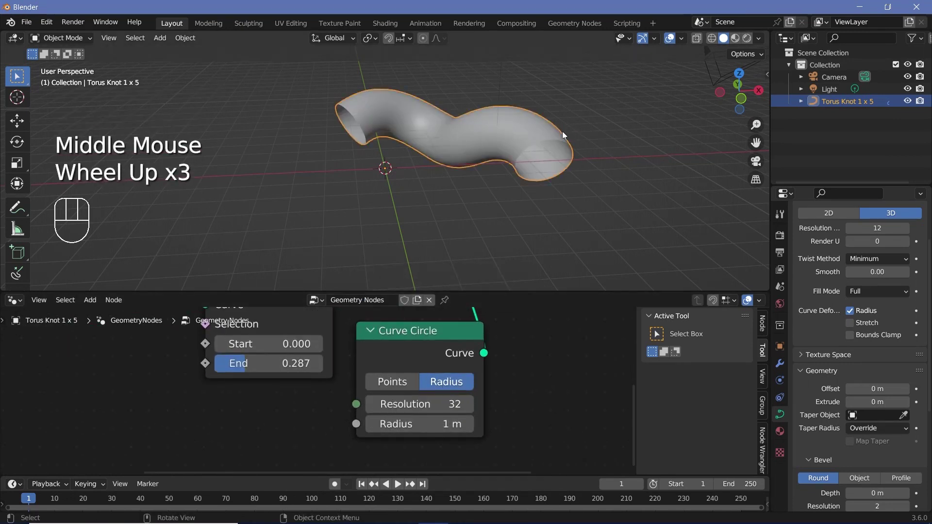
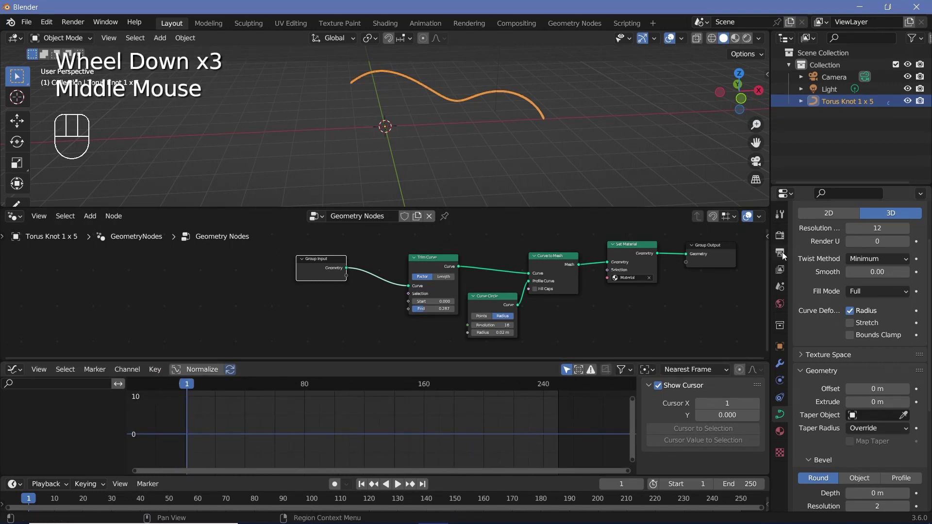
Set frames 1–600 and FFmpeg Video output in MPEG-4 with H.264 at Perceptually Lossless quality.
{"action": "left_click", "coordinate": [784, 255]}
{"action": "left_click_drag", "start_coordinate": [867, 287], "coordinate": [870, 385]}
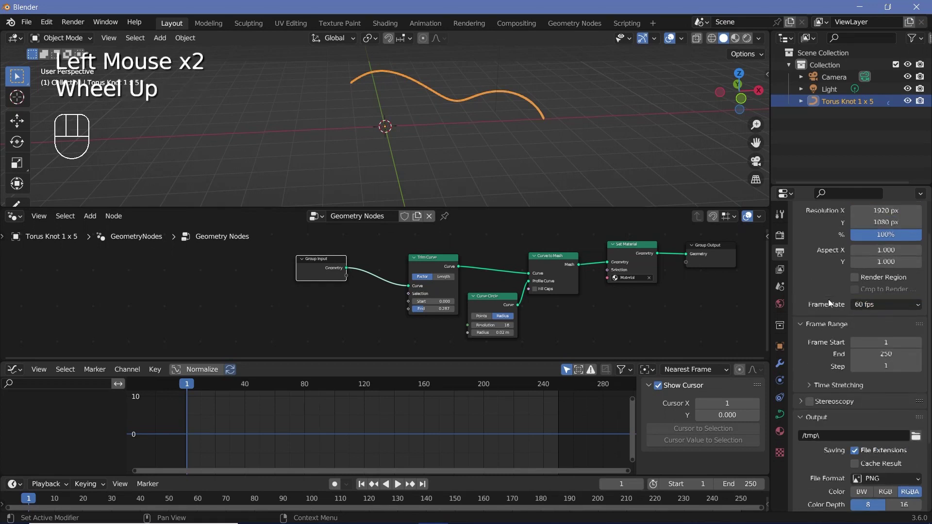
{"action": "scroll", "scroll_direction": "up", "scroll_amount": 3}
{"action": "scroll", "scroll_direction": "down", "scroll_amount": 3}
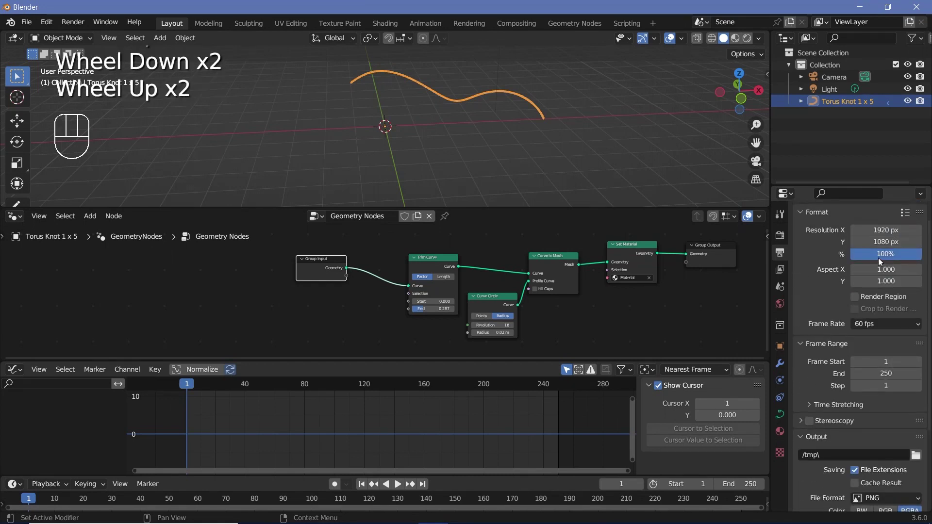
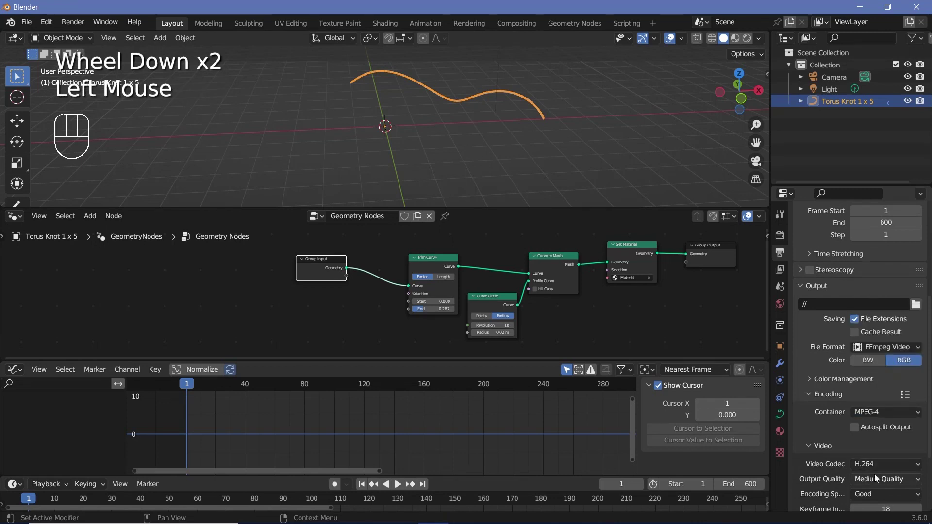
{"action": "left_click_drag", "start_coordinate": [878, 478], "coordinate": [870, 439]}
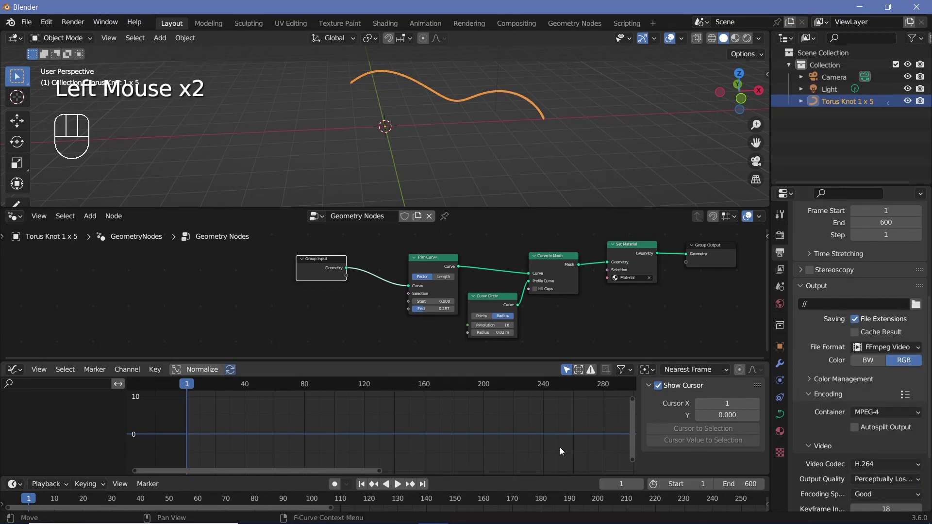
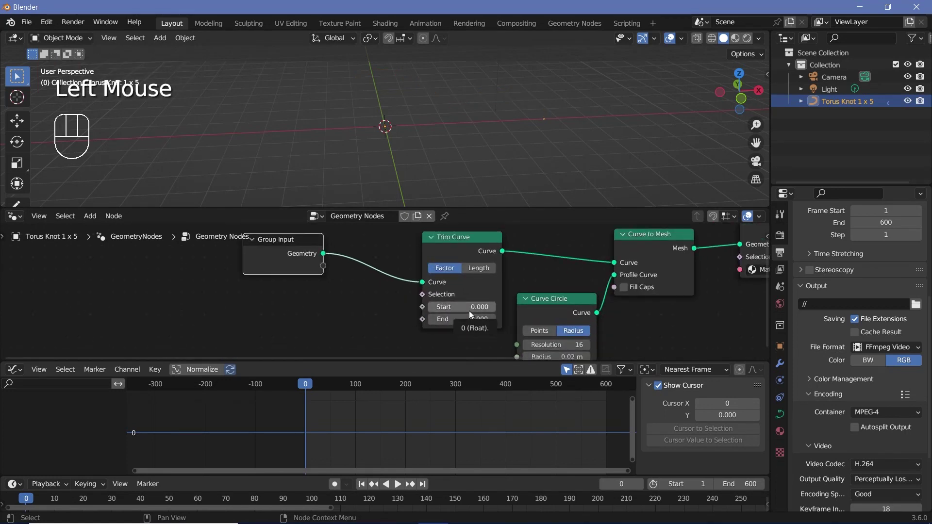
Keyframe Trim Start and End at 0 on frame 0 and at 1 on frame 600.
{"action": "key", "text": "1"}
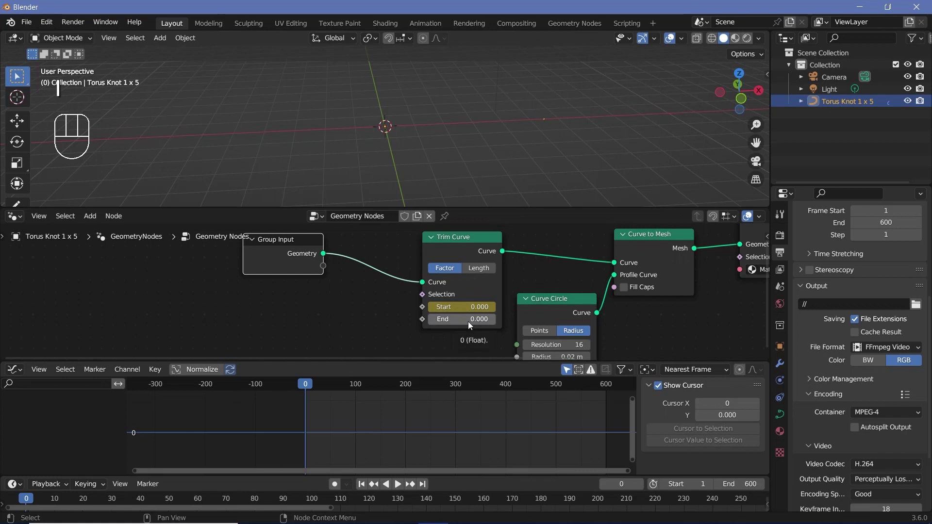
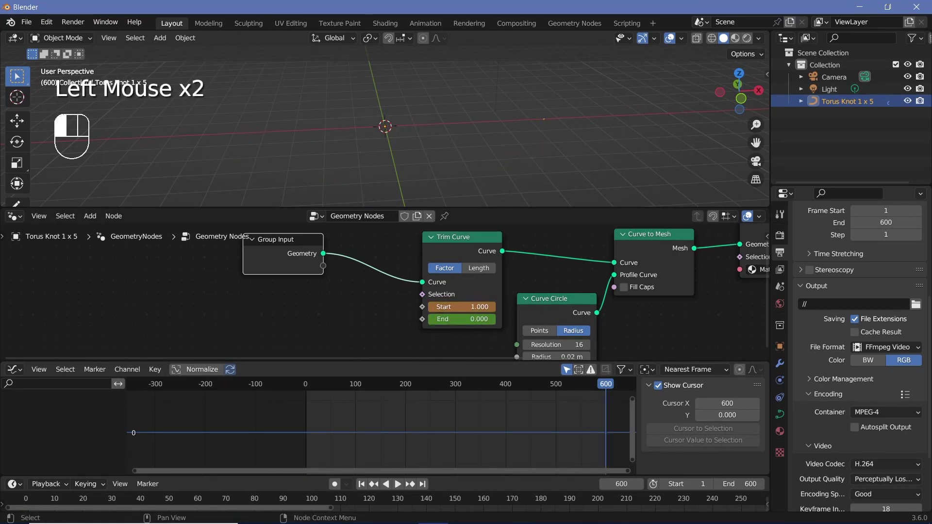
{"action": "left_click_drag", "start_coordinate": [461, 321], "coordinate": [496, 320]}
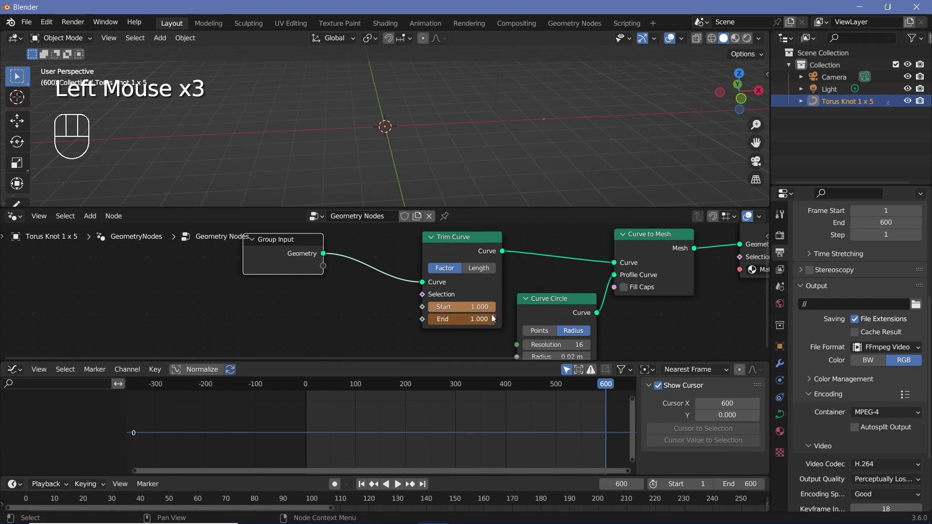
{"action": "key", "text": "1"}
{"action": "key", "text": "1"}
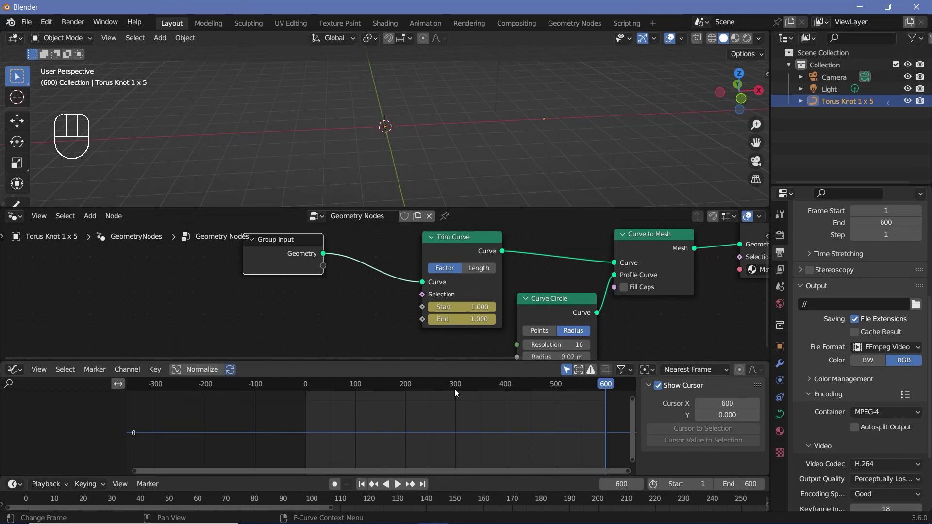
Display the trim Start and End animation curves in the Graph Editor.
{"action": "scroll", "scroll_direction": "down", "scroll_amount": 3}
{"action": "middle_click", "coordinate": [459, 432]}
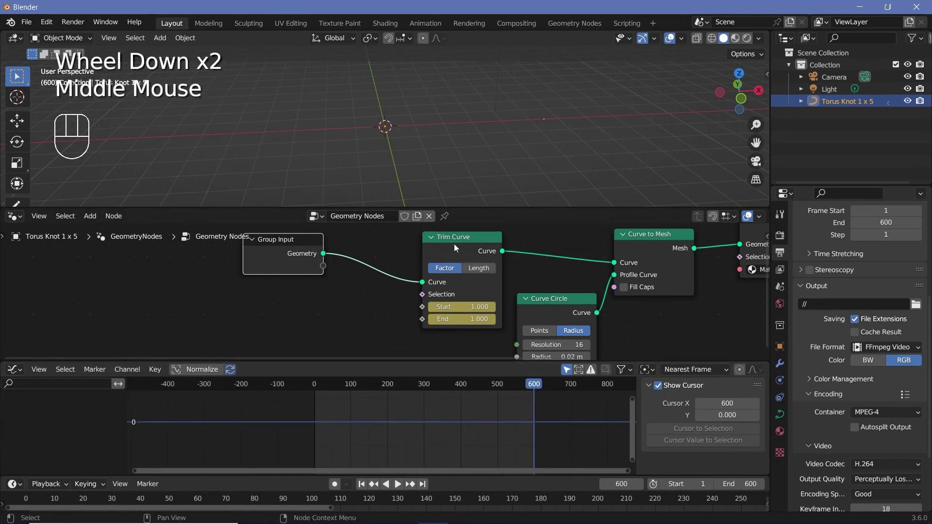
{"action": "left_click", "coordinate": [457, 247]}
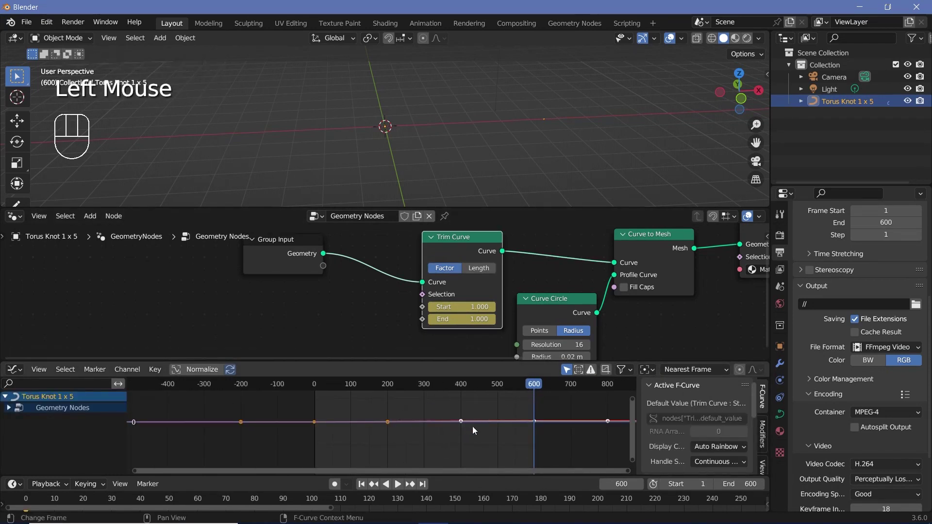
{"action": "scroll", "scroll_direction": "up", "scroll_amount": 3}
{"action": "scroll", "scroll_direction": "down", "scroll_amount": 3}
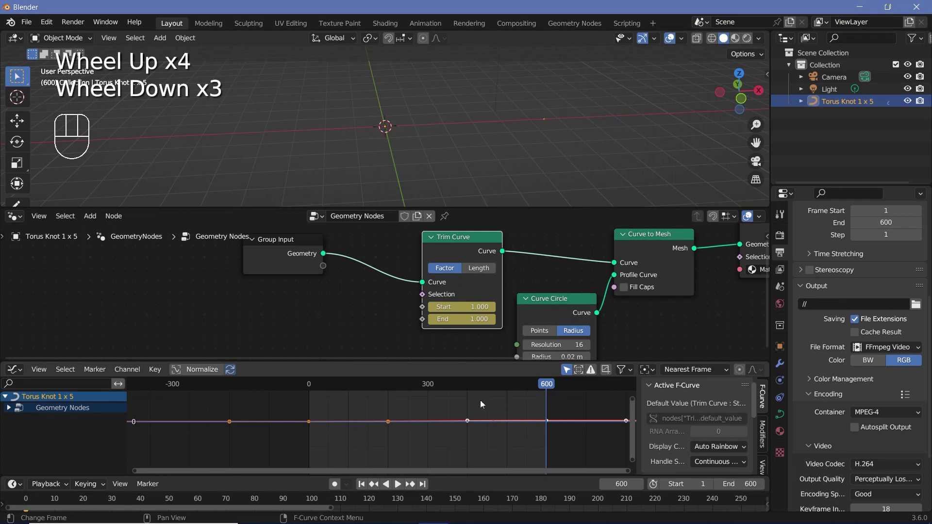
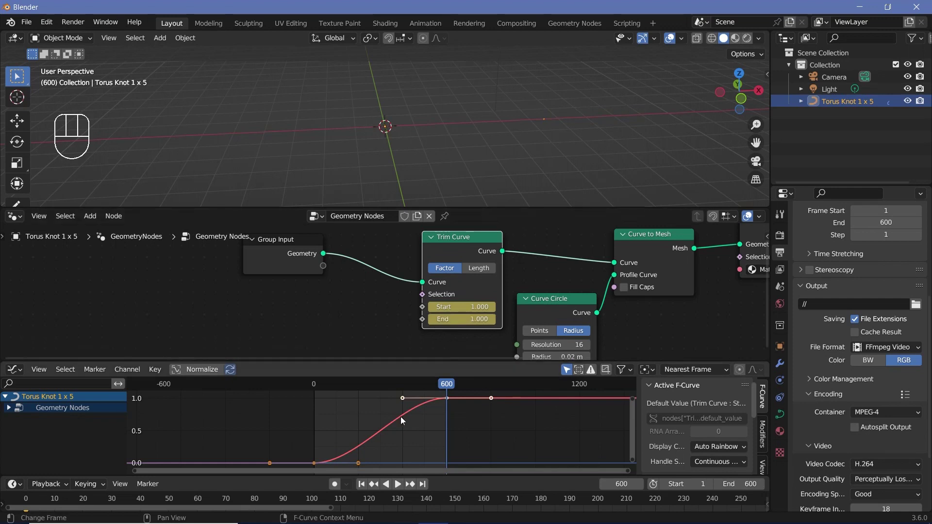
Expand the Geometry Nodes channels to reveal separate Start and End curves and select End.
{"action": "left_click", "coordinate": [300, 471]}
{"action": "left_click", "coordinate": [450, 399]}
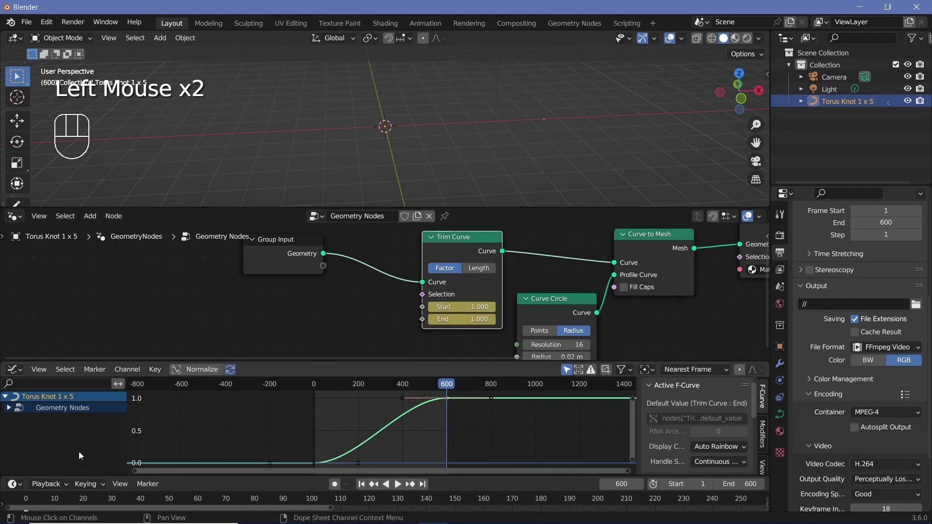
{"action": "left_click", "coordinate": [14, 412]}
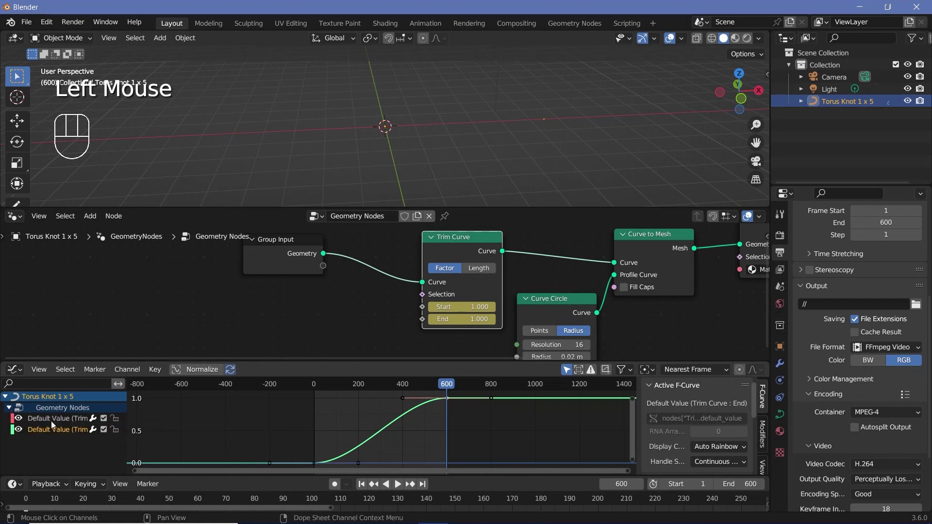
{"action": "left_click", "coordinate": [54, 424]}
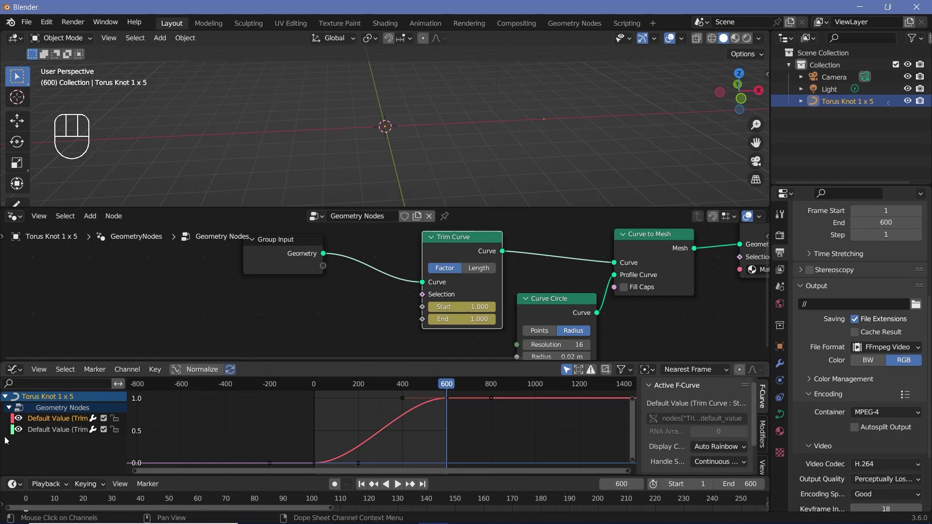
{"action": "left_click", "coordinate": [50, 430]}
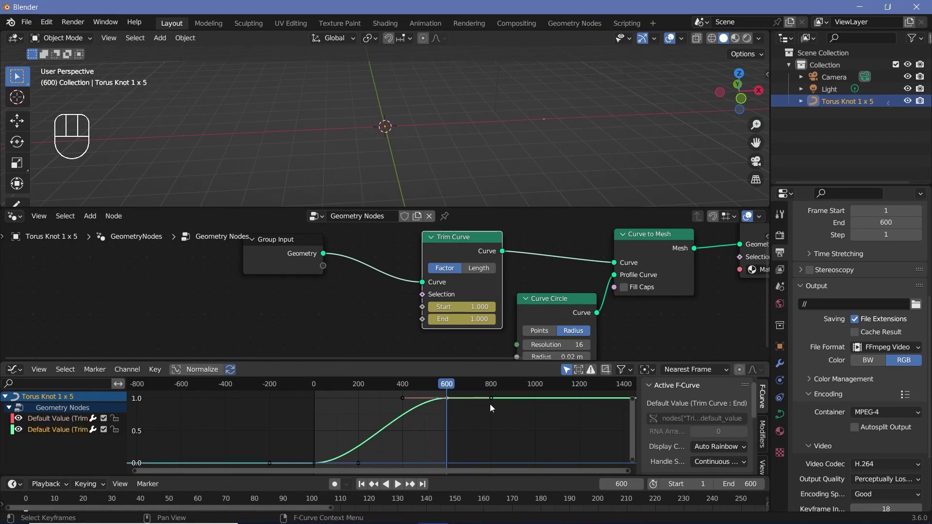
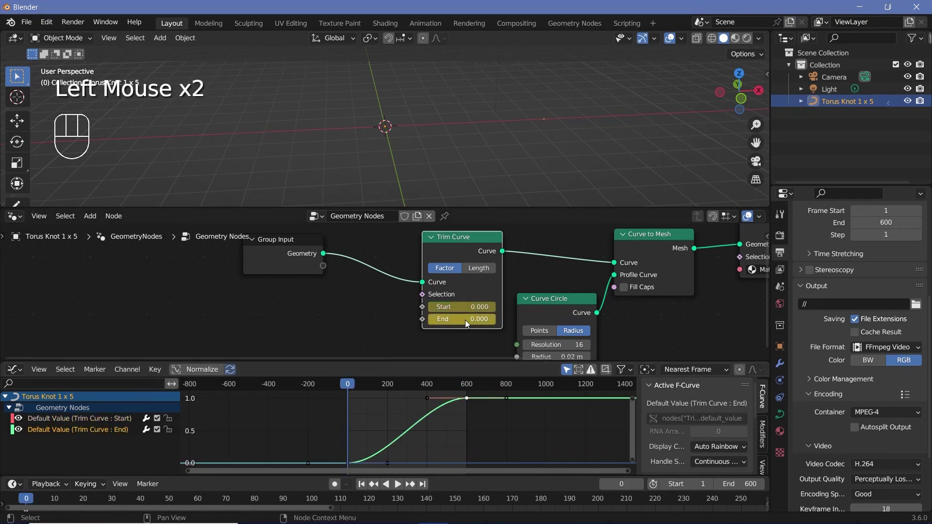
Hide the Start curve's visibility and select the End curve's keyframe at frame 0.
{"action": "left_click_drag", "start_coordinate": [468, 324], "coordinate": [452, 314]}
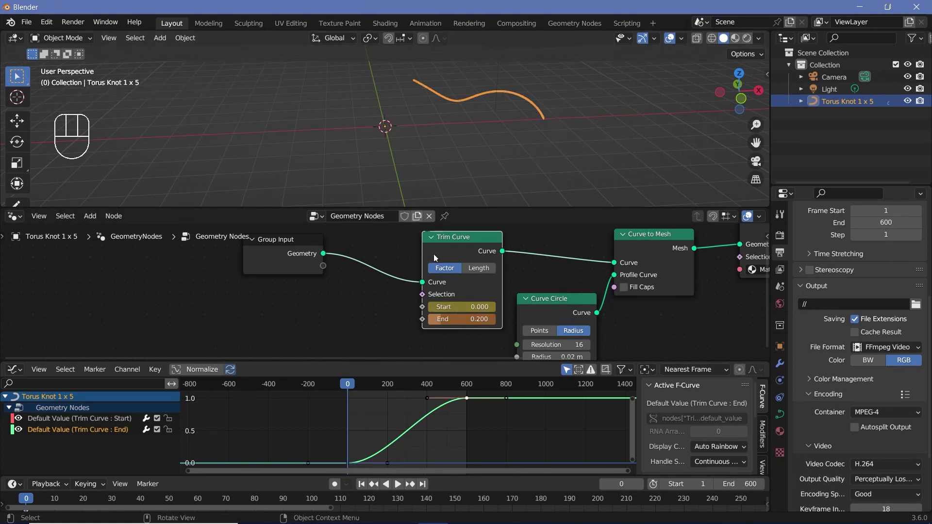
{"action": "left_click", "coordinate": [443, 353]}
{"action": "left_click", "coordinate": [106, 434]}
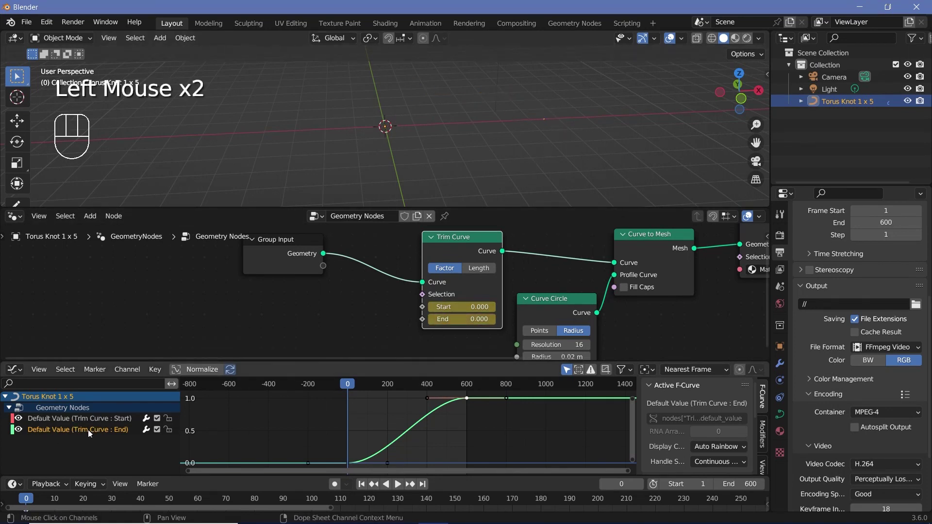
{"action": "left_click", "coordinate": [22, 422]}
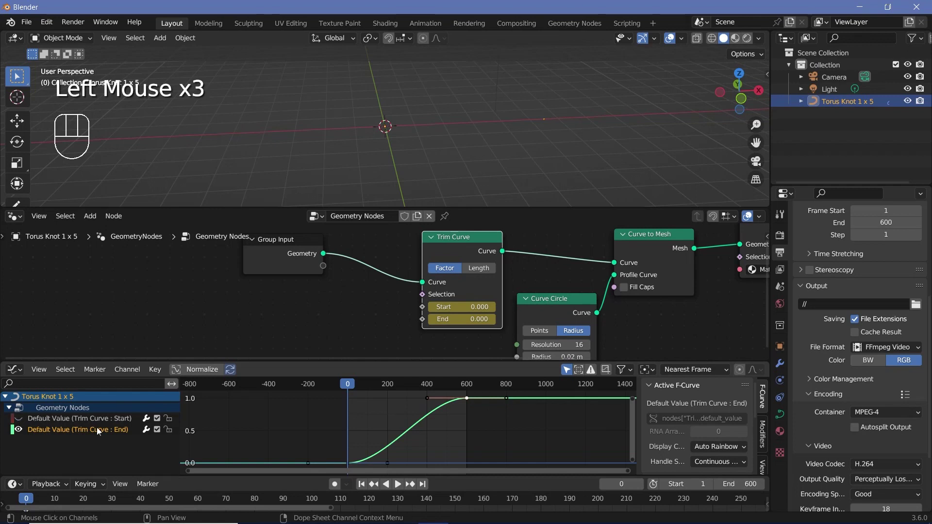
{"action": "left_click", "coordinate": [82, 433]}
{"action": "middle_click", "coordinate": [432, 419]}
{"action": "left_click", "coordinate": [355, 452]}
{"action": "left_click", "coordinate": [355, 455]}
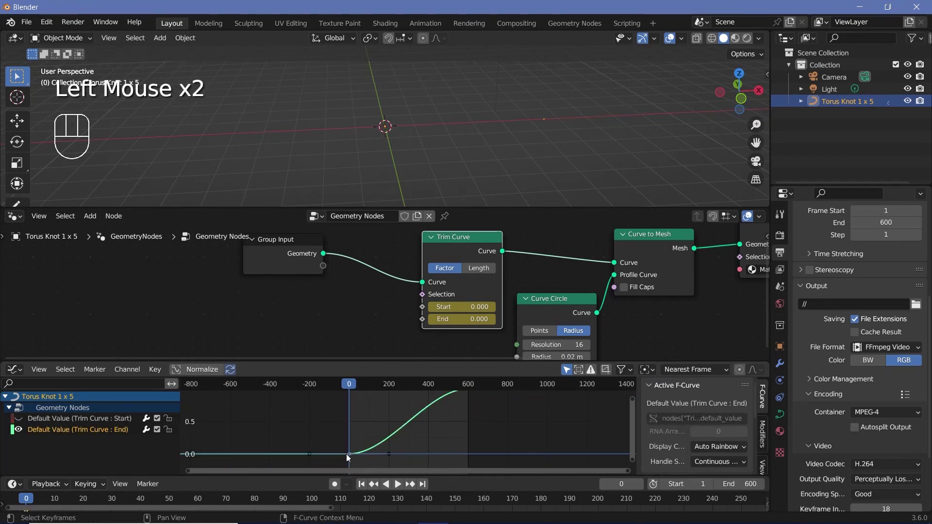
Rotate the frame-0 keyframe handles about -55° for a steep rise, then play the animation.
{"action": "key", "text": "r"}
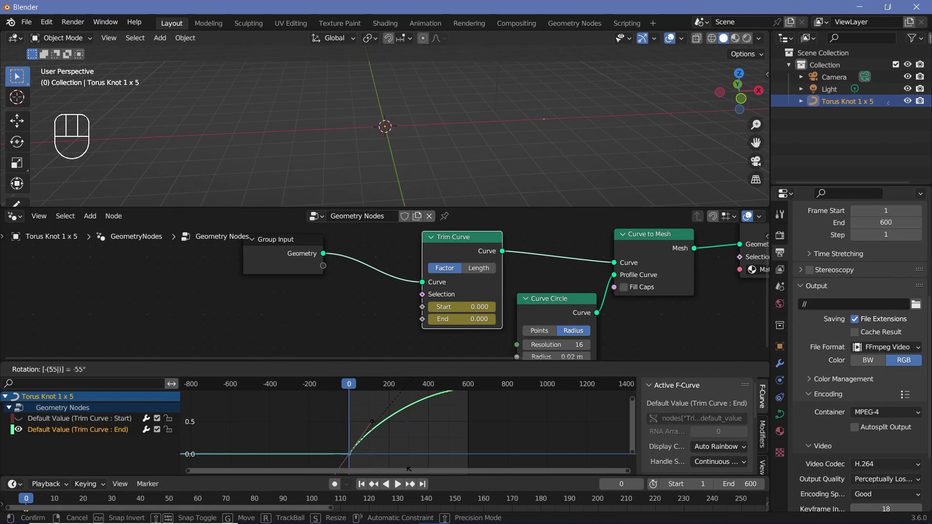
{"action": "scroll", "scroll_direction": "down", "scroll_amount": 3}
{"action": "middle_click", "coordinate": [400, 432]}
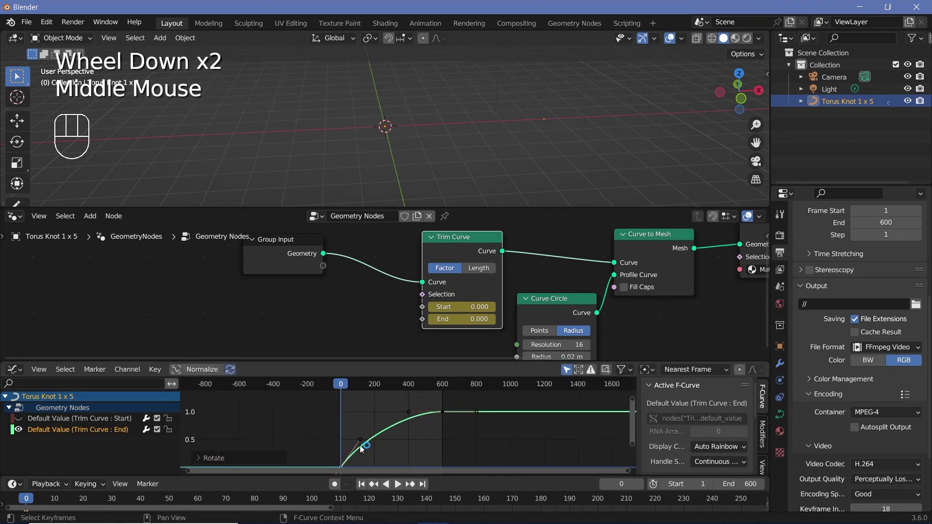
{"action": "left_click", "coordinate": [25, 422]}
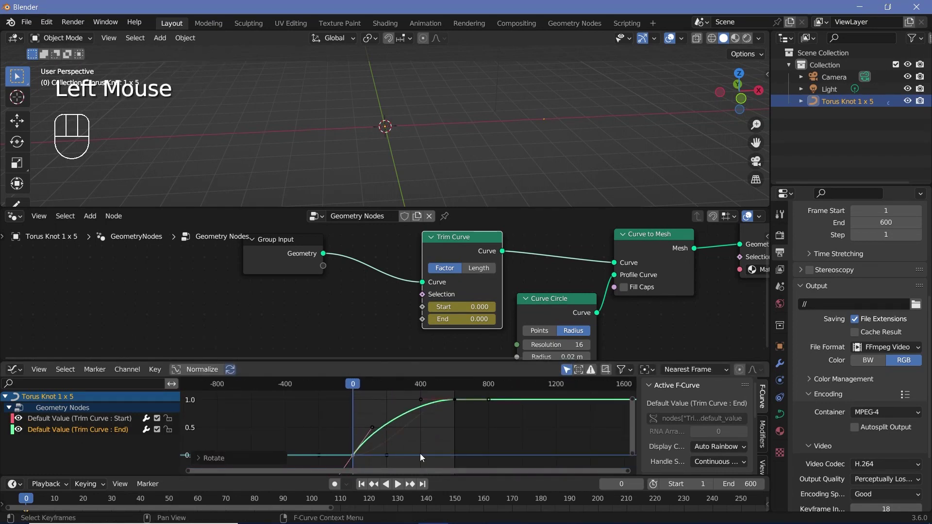
{"action": "scroll", "scroll_direction": "up", "scroll_amount": 3}
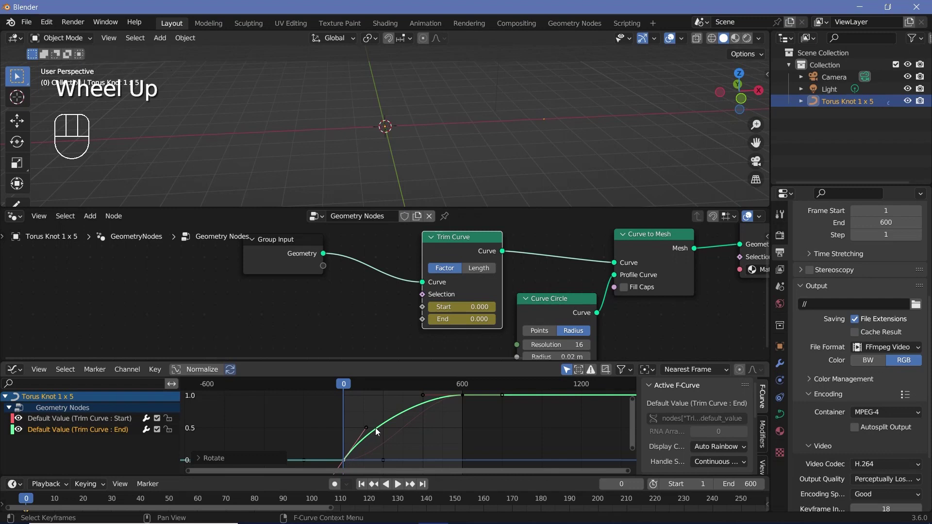
{"action": "key", "text": "space"}
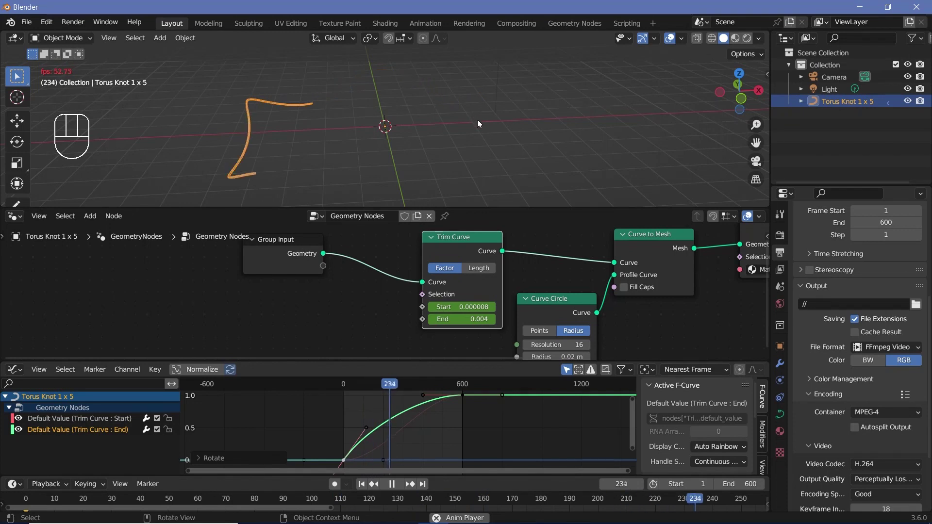
Stop playback, duplicate the Torus Knot tube with Shift+D and offset the copy from the original.
{"action": "scroll", "scroll_direction": "down", "scroll_amount": 3}
{"action": "key", "text": "space"}
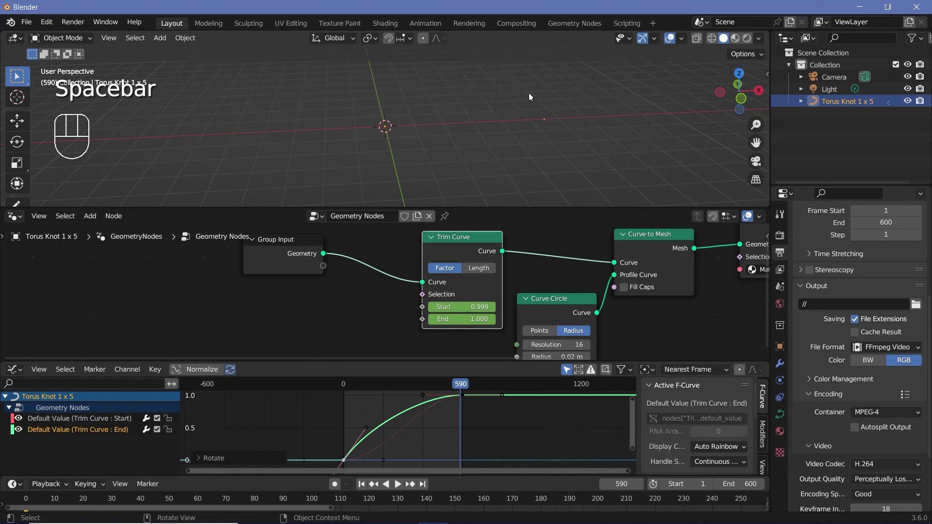
{"action": "key", "text": "space"}
{"action": "key", "text": "space"}
{"action": "left_click", "coordinate": [832, 108]}
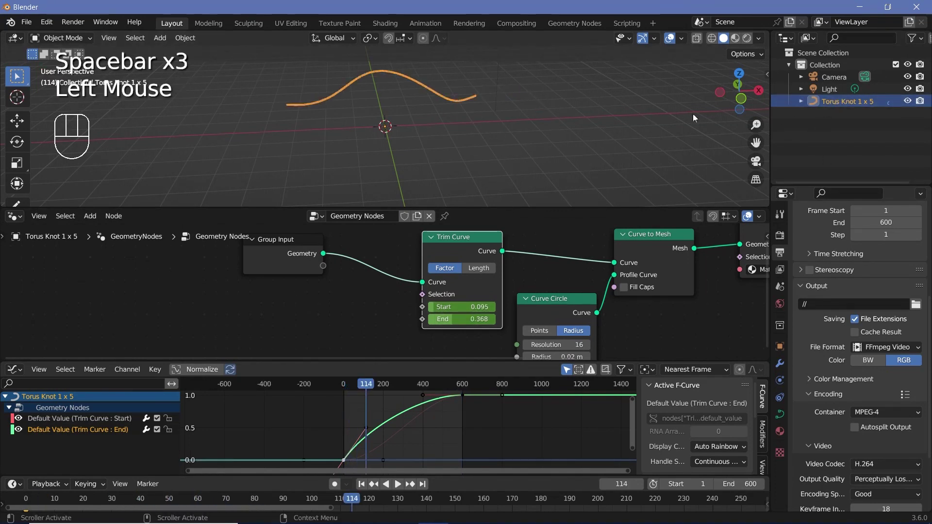
{"action": "key", "text": "shift+d"}
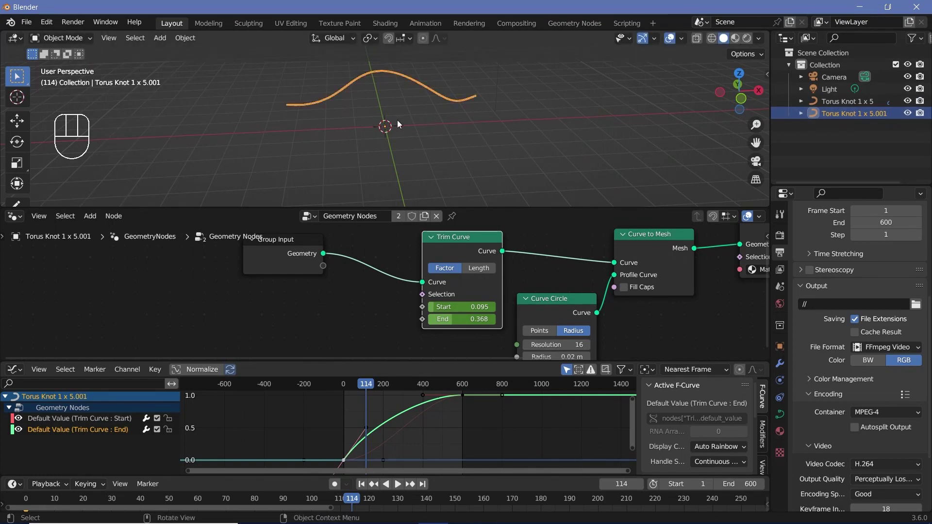
{"action": "key", "text": "r"}
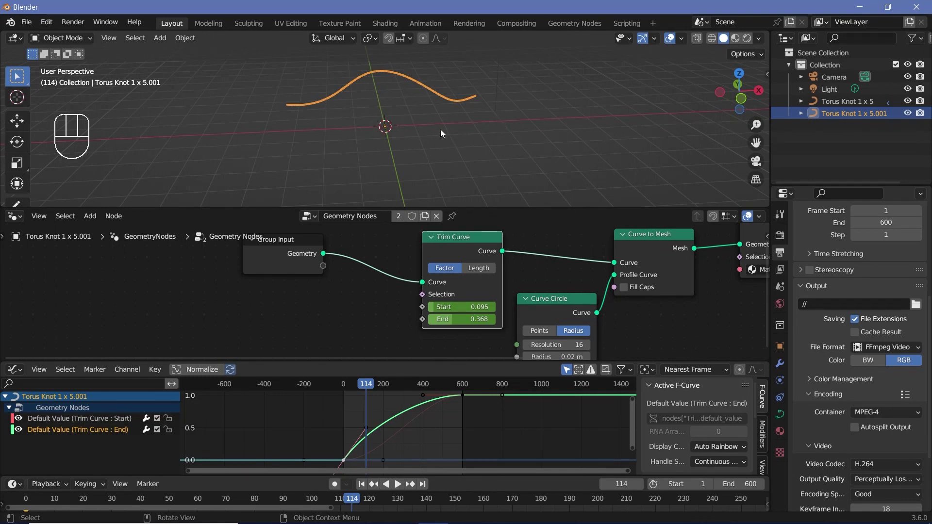
{"action": "key", "text": "r"}
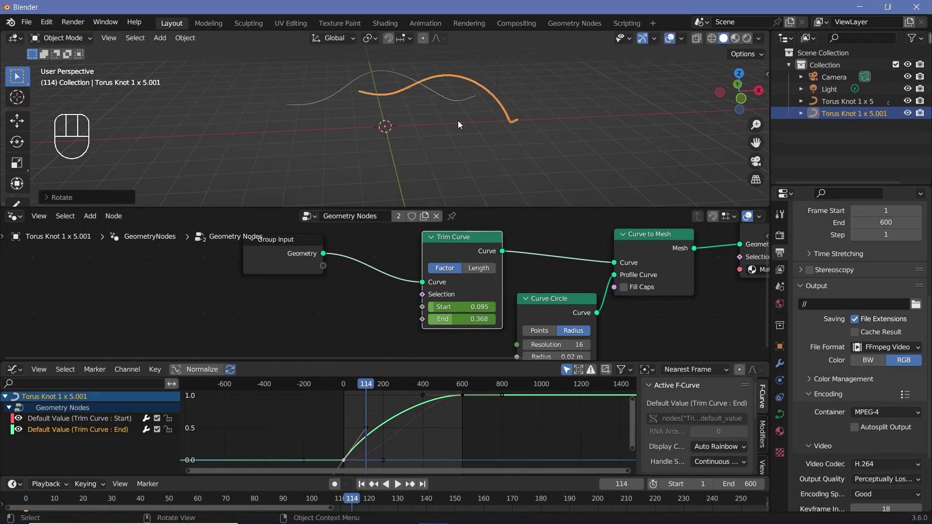
Scrub to frame 147 and select all of the copy's trim keyframes.
{"action": "scroll", "scroll_direction": "up", "scroll_amount": 3}
{"action": "middle_click", "coordinate": [421, 146]}
{"action": "key", "text": "space"}
{"action": "key", "text": "shift+space"}
{"action": "left_click_drag", "start_coordinate": [332, 122], "coordinate": [262, 140]}
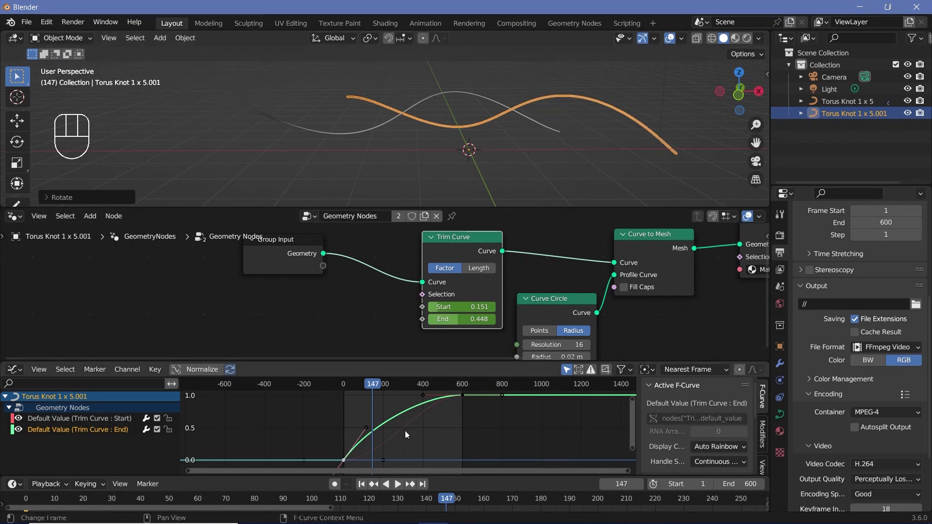
{"action": "scroll", "scroll_direction": "down", "scroll_amount": 3}
{"action": "scroll", "scroll_direction": "down", "scroll_amount": 3}
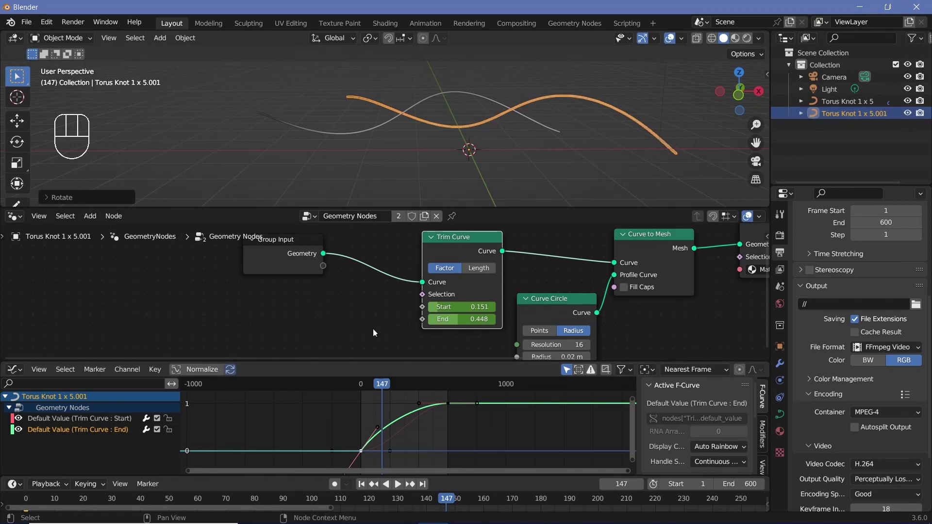
{"action": "key", "text": "s"}
{"action": "key", "text": "a"}
{"action": "key", "text": "g"}
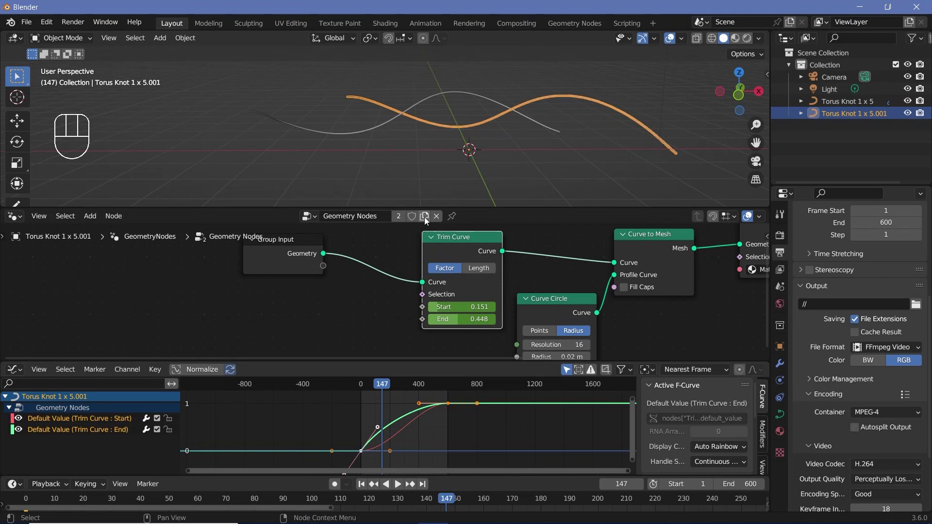
Make the copy's node tree single-user as Geometry Nodes.001 and shift its trim keyframes earlier.
{"action": "left_click", "coordinate": [427, 220]}
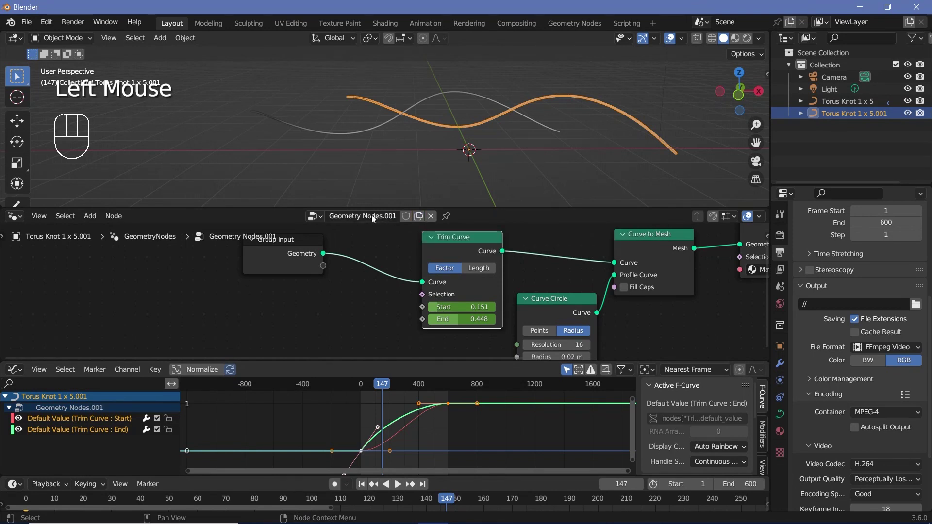
{"action": "key", "text": "g"}
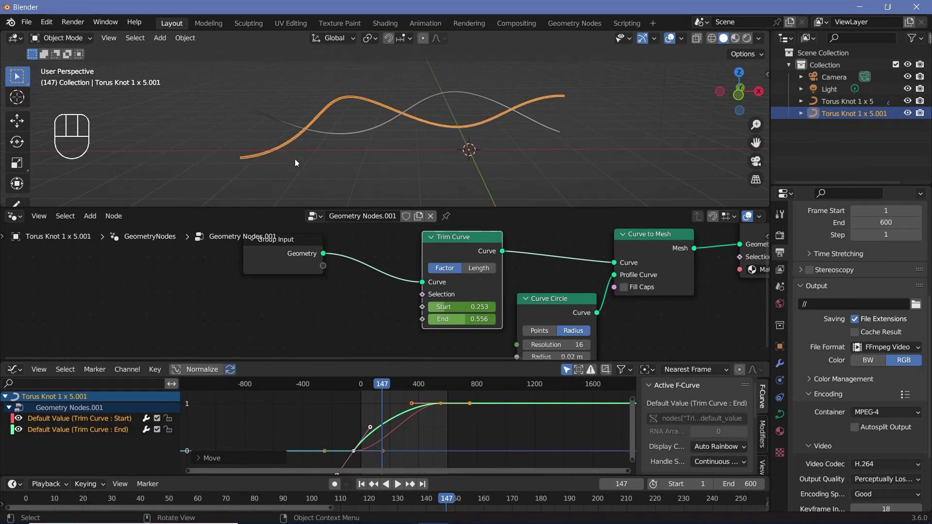
{"action": "middle_click", "coordinate": [409, 438]}
{"action": "left_click_drag", "start_coordinate": [380, 387], "coordinate": [458, 310]}
{"action": "scroll", "scroll_direction": "down", "scroll_amount": 3}
{"action": "left_click", "coordinate": [436, 381]}
{"action": "scroll", "scroll_direction": "up", "scroll_amount": 3}
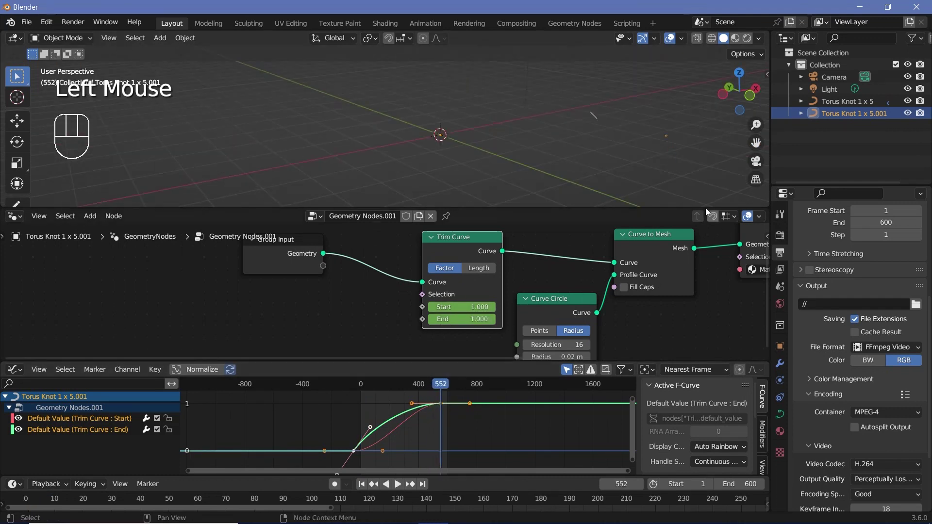
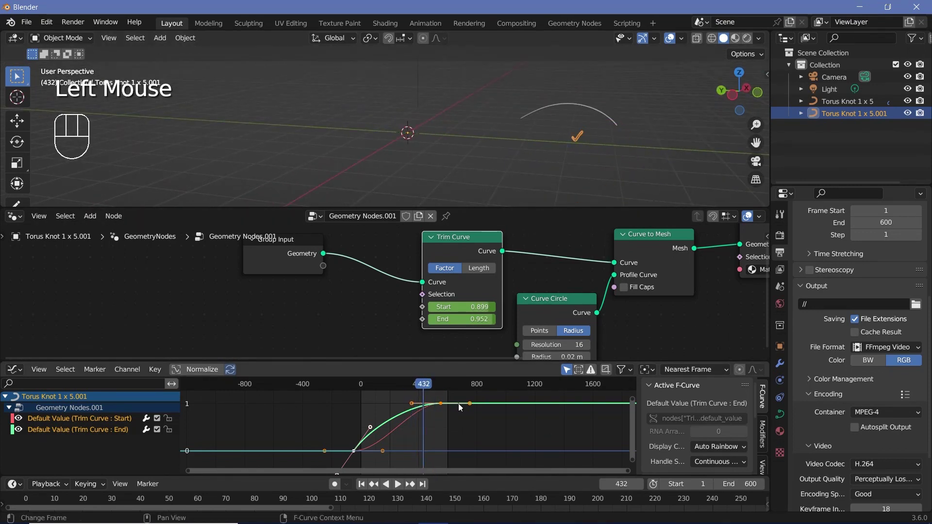
{"action": "left_click", "coordinate": [81, 421]}
Add a Cycles modifier so the trim animation curves repeat endlessly.
{"action": "left_click", "coordinate": [76, 431]}
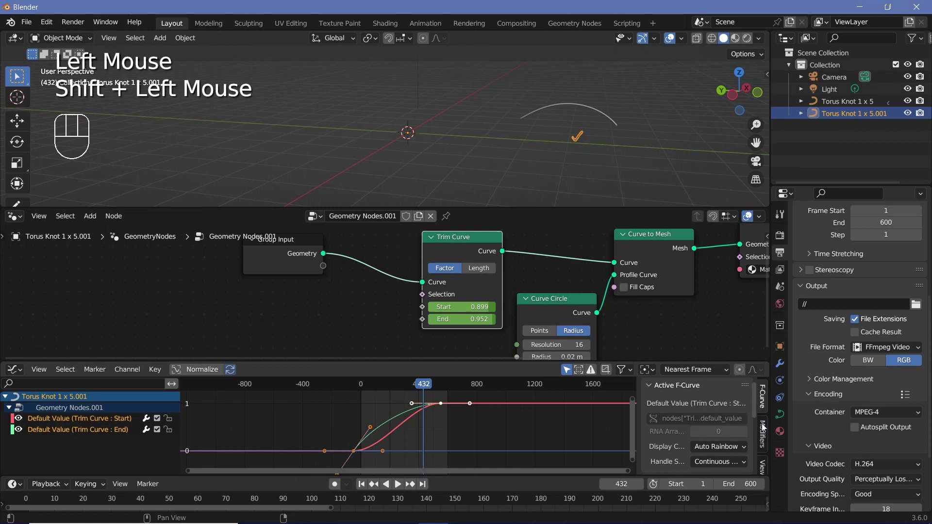
{"action": "left_click", "coordinate": [766, 434]}
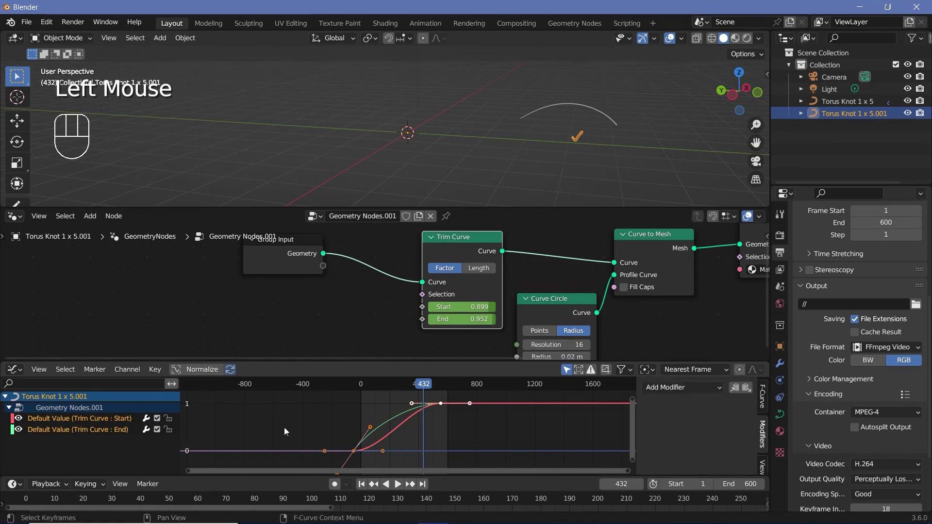
{"action": "left_click", "coordinate": [389, 422]}
{"action": "left_click_drag", "start_coordinate": [347, 394], "coordinate": [435, 440]}
{"action": "key", "text": "s"}
{"action": "key", "text": "a"}
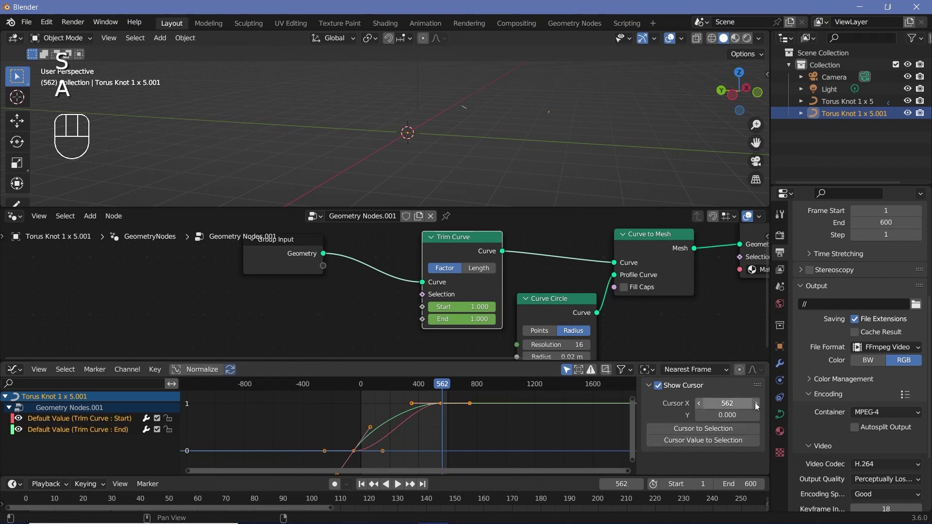
{"action": "left_click", "coordinate": [83, 423]}
{"action": "left_click", "coordinate": [85, 430]}
{"action": "left_click", "coordinate": [767, 444]}
Set the Cycles modifier's Before Mode to Repeat with Mirror.
{"action": "key", "text": "n"}
{"action": "left_click_drag", "start_coordinate": [673, 392], "coordinate": [685, 445]}
{"action": "scroll", "scroll_direction": "up", "scroll_amount": 3}
{"action": "left_click", "coordinate": [95, 421]}
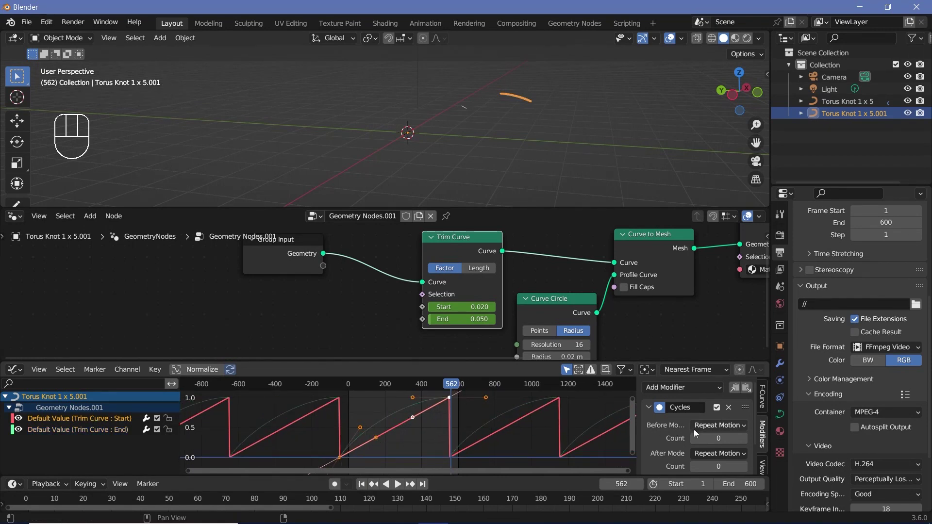
{"action": "left_click_drag", "start_coordinate": [702, 425], "coordinate": [720, 482]}
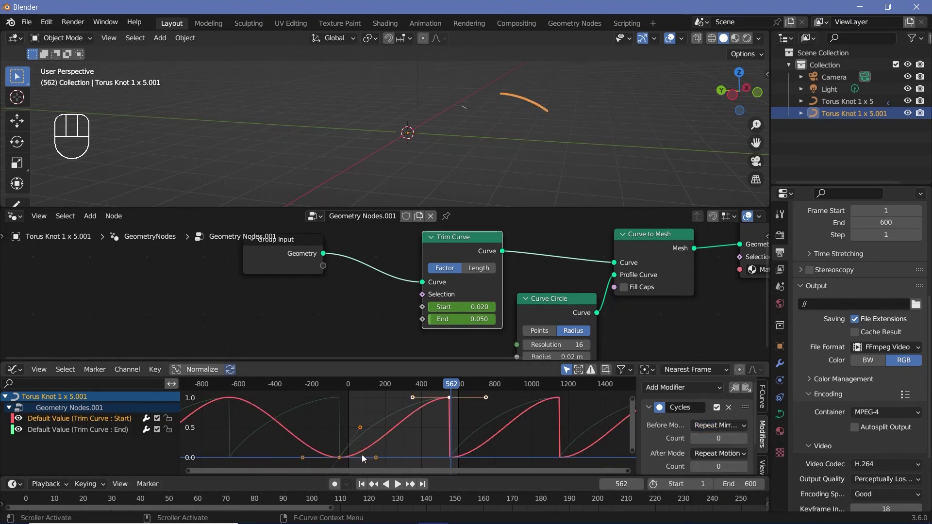
Preview the looping growth from an earlier frame and select the tube to duplicate.
{"action": "left_click", "coordinate": [453, 387]}
{"action": "key", "text": "space"}
{"action": "key", "text": "space"}
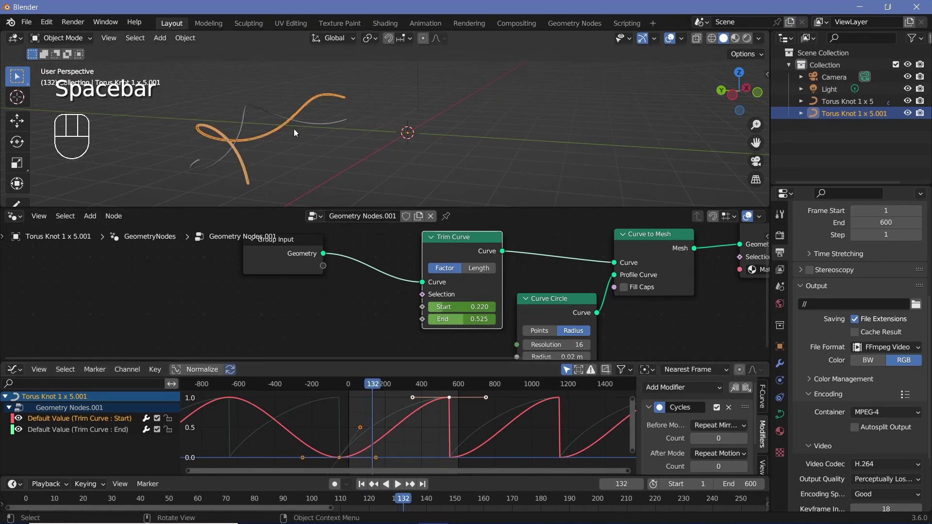
{"action": "left_click_drag", "start_coordinate": [314, 147], "coordinate": [247, 170]}
{"action": "scroll", "scroll_direction": "down", "scroll_amount": 3}
{"action": "middle_click", "coordinate": [313, 113]}
{"action": "scroll", "scroll_direction": "up", "scroll_amount": 3}
{"action": "left_click", "coordinate": [854, 112]}
Duplicate the tube, make Torus Knot 1 x 5.002's node tree single-user and shift its keyframes along X.
{"action": "key", "text": "shift+d"}
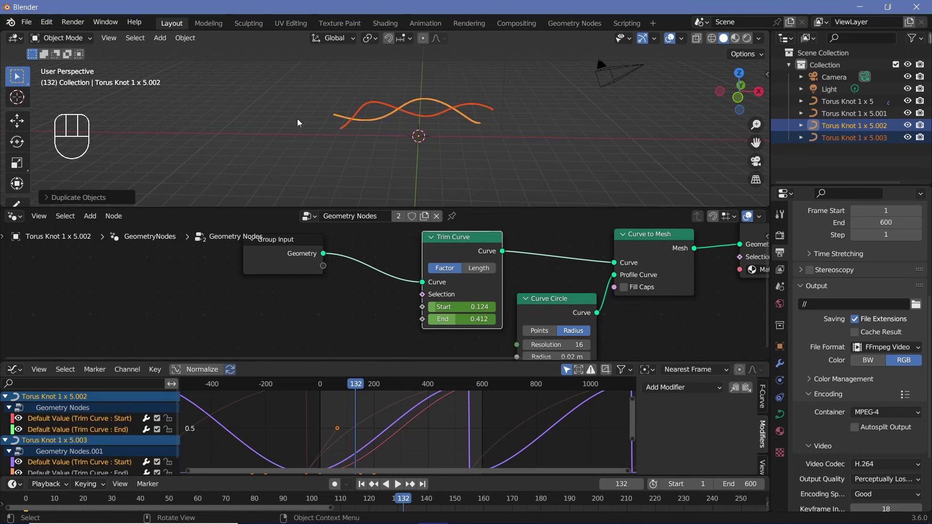
{"action": "left_click", "coordinate": [840, 126]}
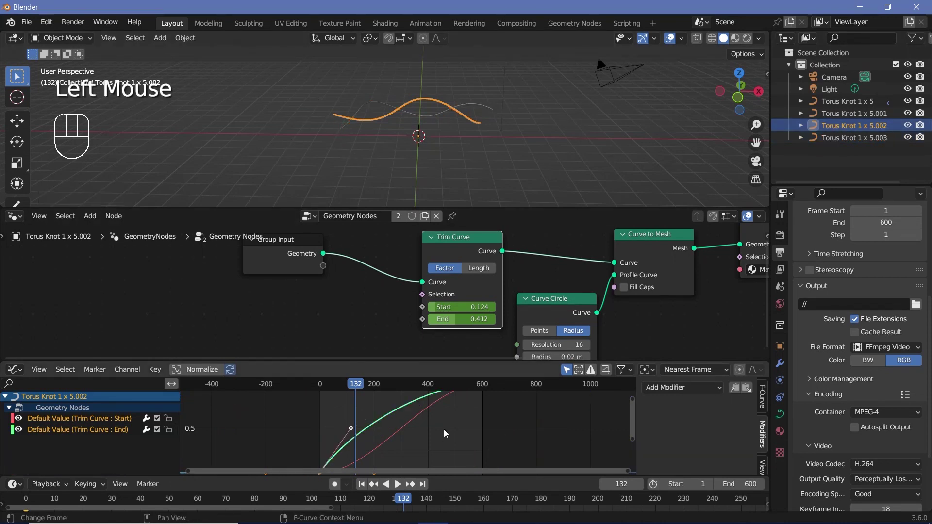
{"action": "scroll", "scroll_direction": "down", "scroll_amount": 3}
{"action": "key", "text": "a"}
{"action": "key", "text": "g"}
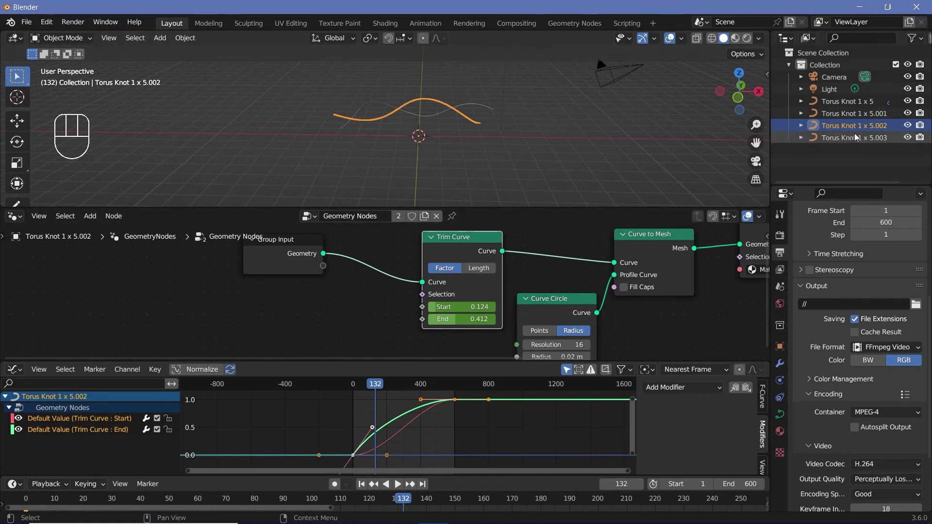
{"action": "left_click", "coordinate": [430, 217]}
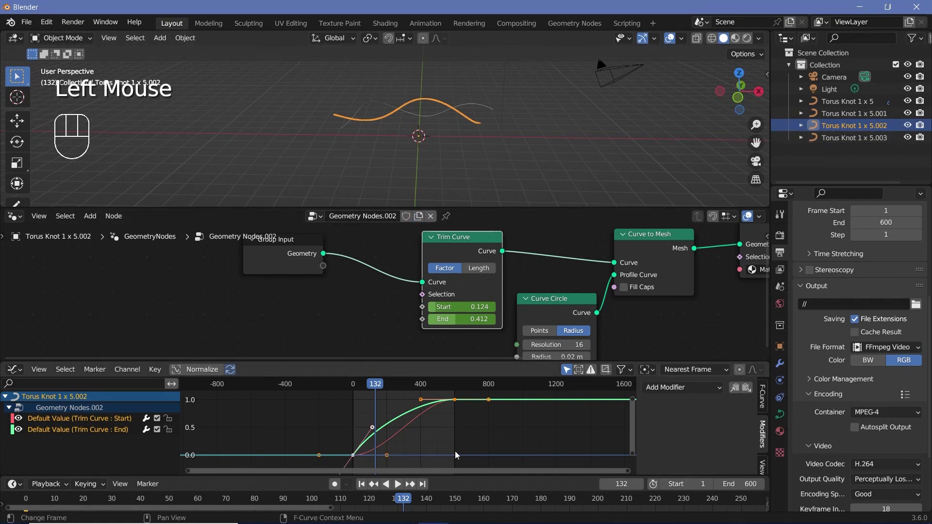
{"action": "key", "text": "g"}
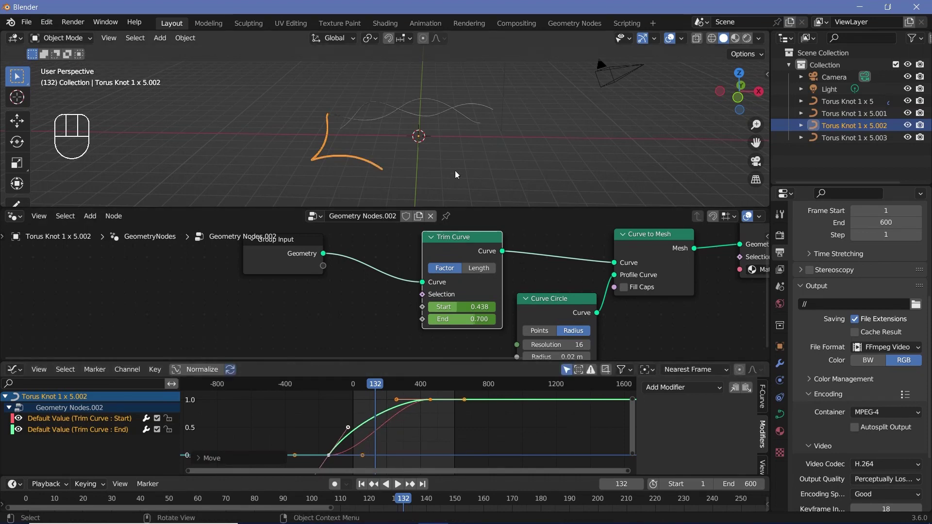
Inspect the tubes from several angles, select the third copy and play the animation back.
{"action": "scroll", "scroll_direction": "up", "scroll_amount": 3}
{"action": "middle_click", "coordinate": [424, 174]}
{"action": "left_click_drag", "start_coordinate": [279, 145], "coordinate": [239, 136]}
{"action": "left_click_drag", "start_coordinate": [447, 153], "coordinate": [466, 190]}
{"action": "scroll", "scroll_direction": "up", "scroll_amount": 3}
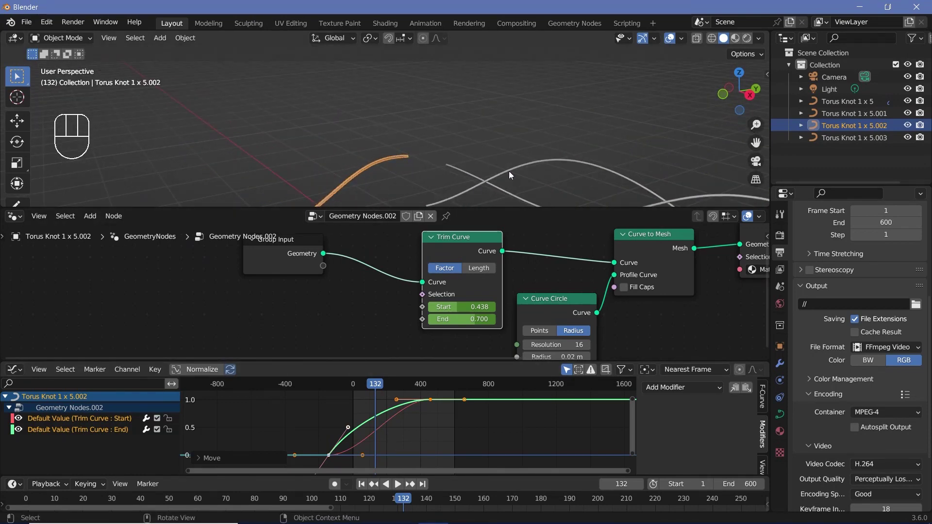
{"action": "left_click", "coordinate": [511, 174]}
{"action": "scroll", "scroll_direction": "up", "scroll_amount": 3}
{"action": "middle_click", "coordinate": [368, 434]}
{"action": "scroll", "scroll_direction": "down", "scroll_amount": 3}
{"action": "scroll", "scroll_direction": "down", "scroll_amount": 3}
{"action": "scroll", "scroll_direction": "up", "scroll_amount": 3}
{"action": "scroll", "scroll_direction": "up", "scroll_amount": 3}
{"action": "scroll", "scroll_direction": "down", "scroll_amount": 3}
{"action": "scroll", "scroll_direction": "down", "scroll_amount": 3}
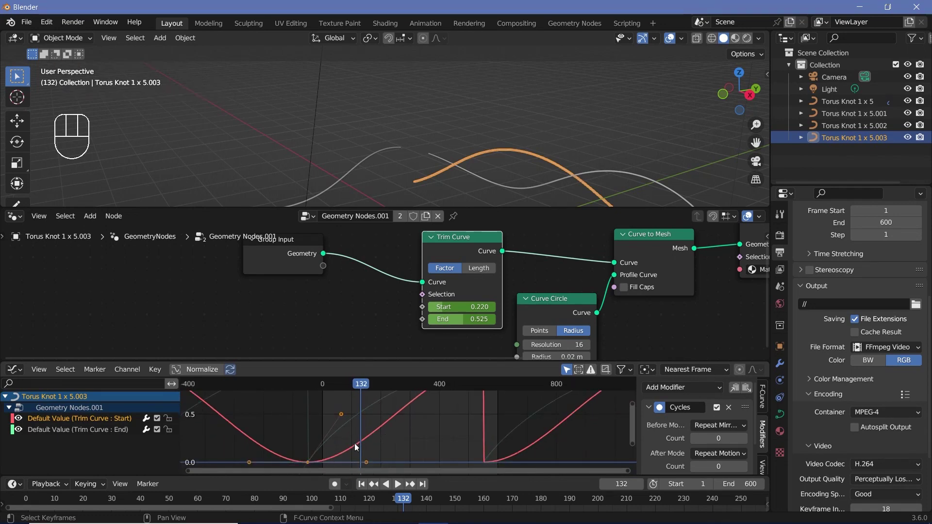
{"action": "scroll", "scroll_direction": "down", "scroll_amount": 3}
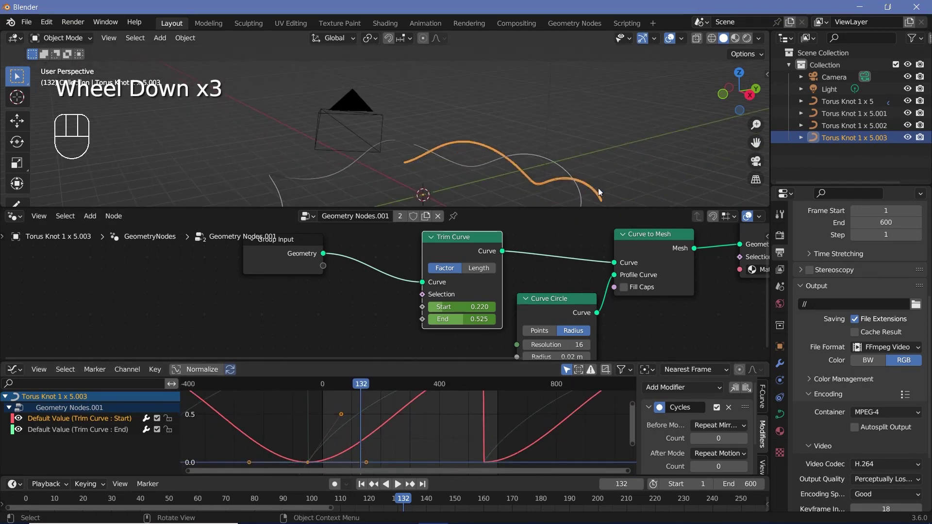
{"action": "scroll", "scroll_direction": "down", "scroll_amount": 3}
{"action": "scroll", "scroll_direction": "up", "scroll_amount": 3}
{"action": "left_click", "coordinate": [361, 388]}
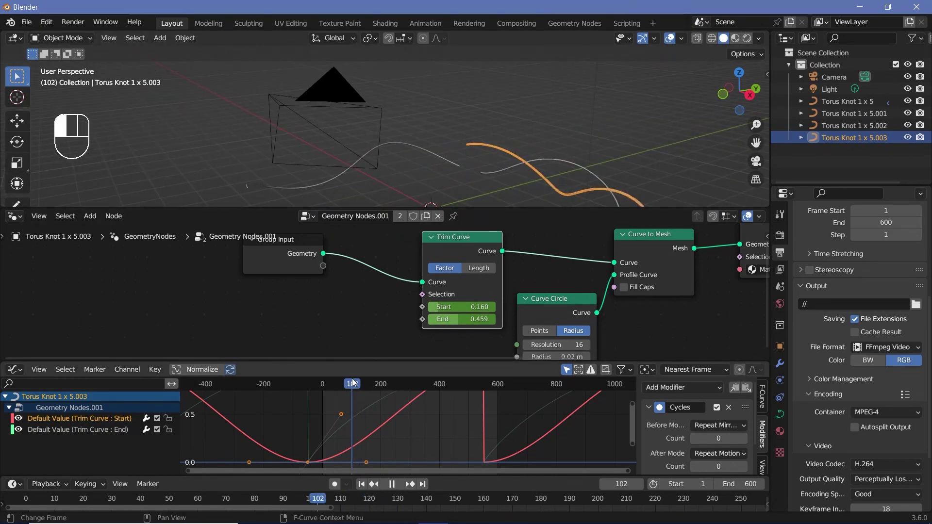
Shift the keyframes of tube 5.002 later and of 5.003 earlier along the timeline.
{"action": "key", "text": "Left"}
{"action": "left_click", "coordinate": [449, 159]}
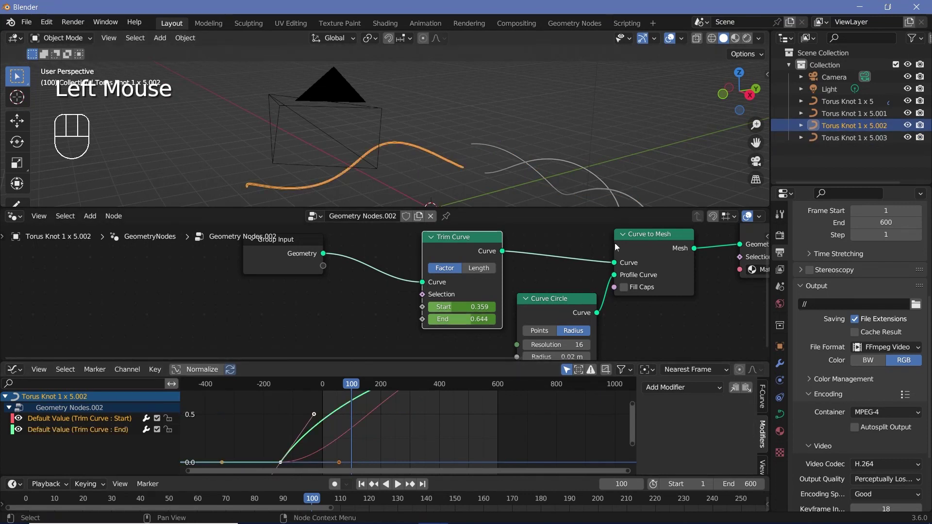
{"action": "key", "text": "g"}
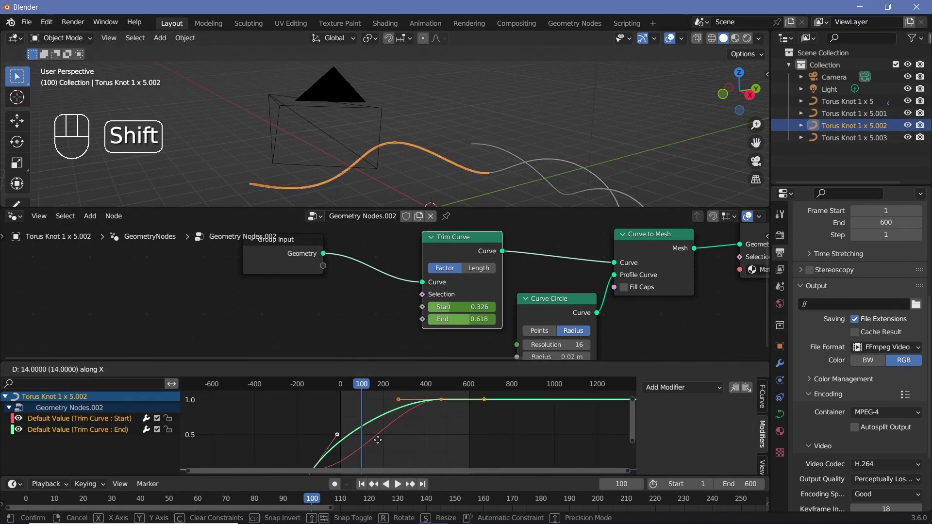
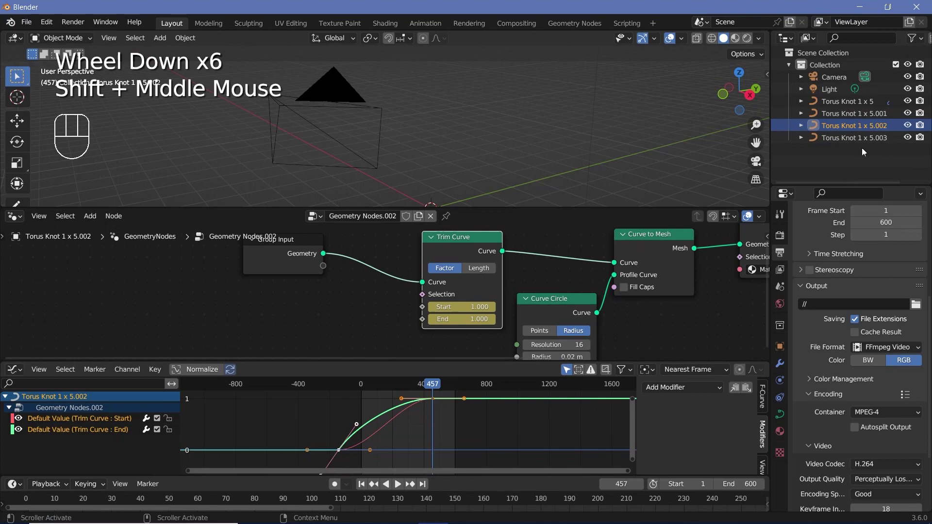
{"action": "left_click", "coordinate": [862, 145]}
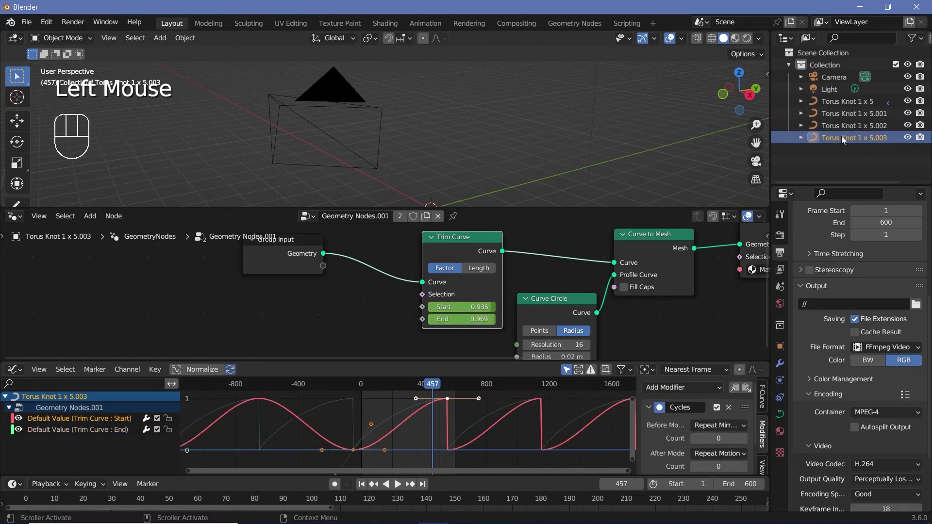
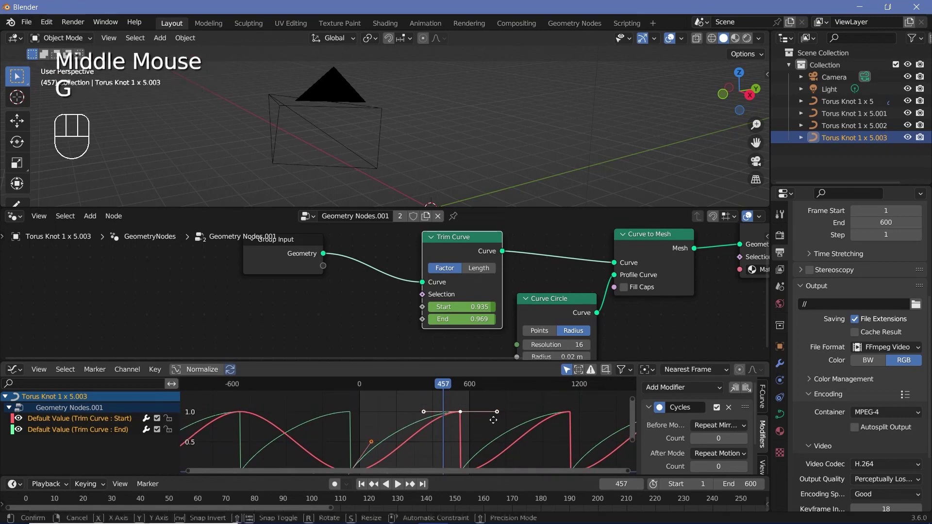
{"action": "key", "text": "g"}
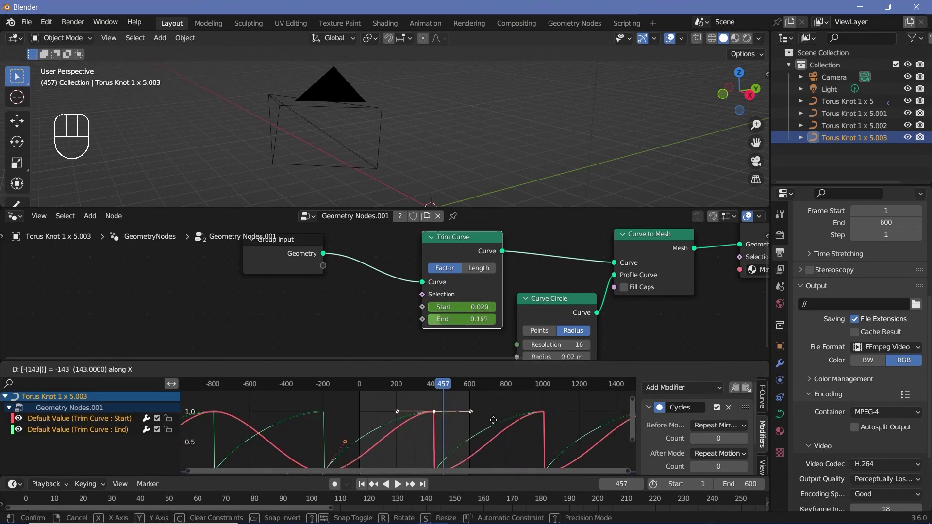
{"action": "left_click", "coordinate": [388, 391]}
{"action": "middle_click", "coordinate": [429, 175]}
{"action": "scroll", "scroll_direction": "down", "scroll_amount": 3}
{"action": "scroll", "scroll_direction": "up", "scroll_amount": 3}
Add a Cycles F-Curve modifier so tube 5.002's trim animation loops.
{"action": "left_click", "coordinate": [384, 389]}
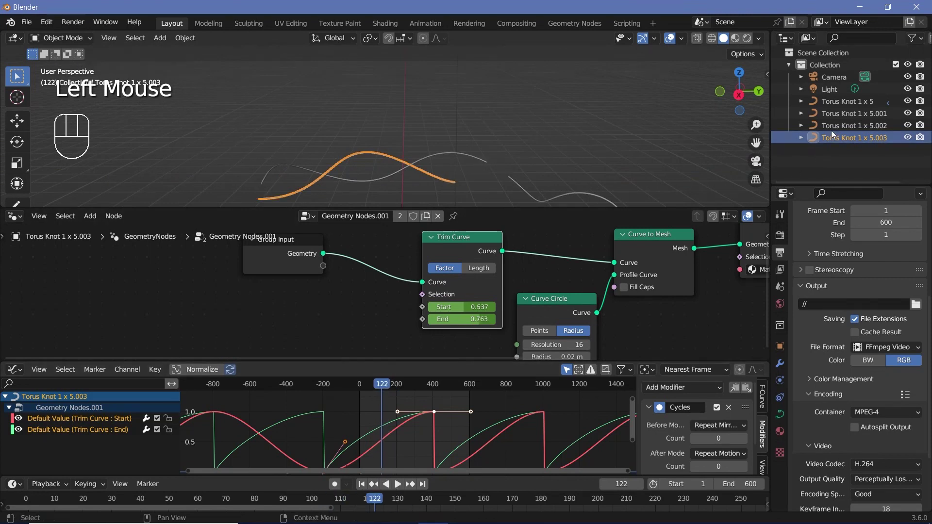
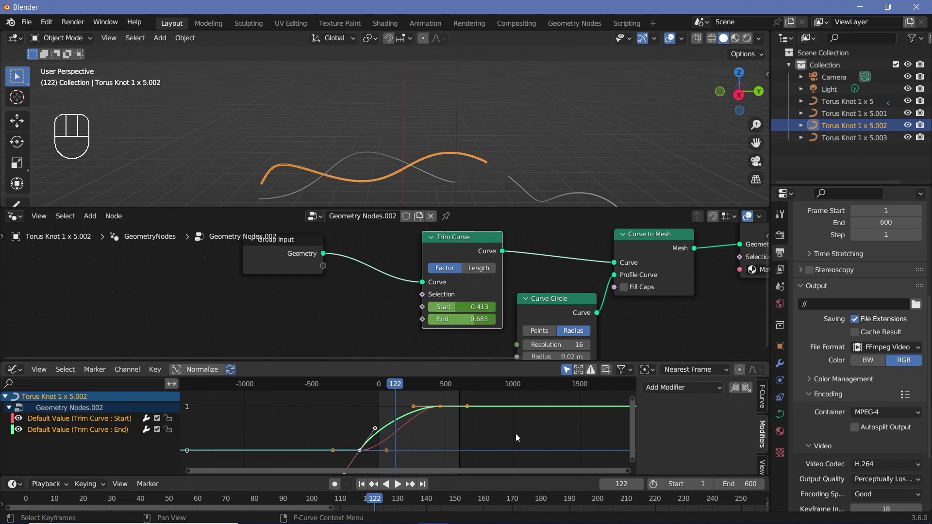
{"action": "left_click", "coordinate": [114, 431]}
{"action": "double_click", "coordinate": [647, 388]}
{"action": "left_click", "coordinate": [668, 387]}
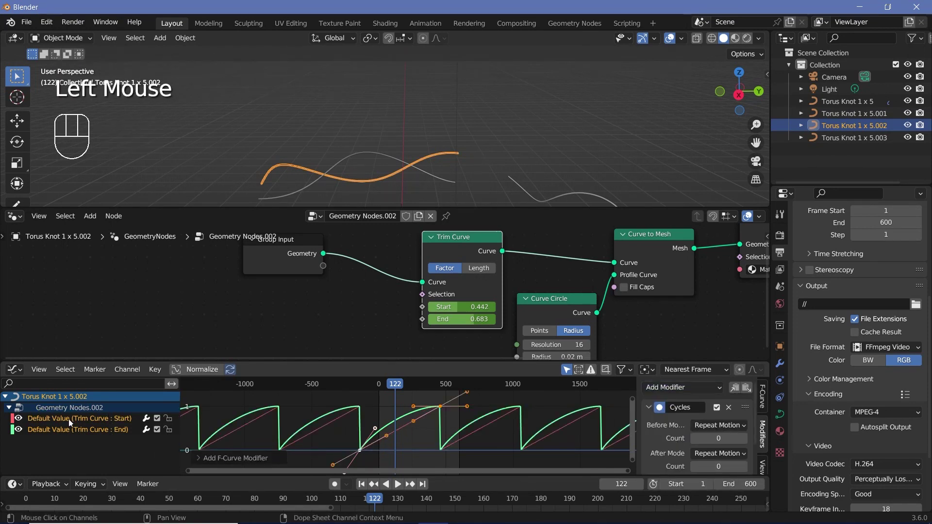
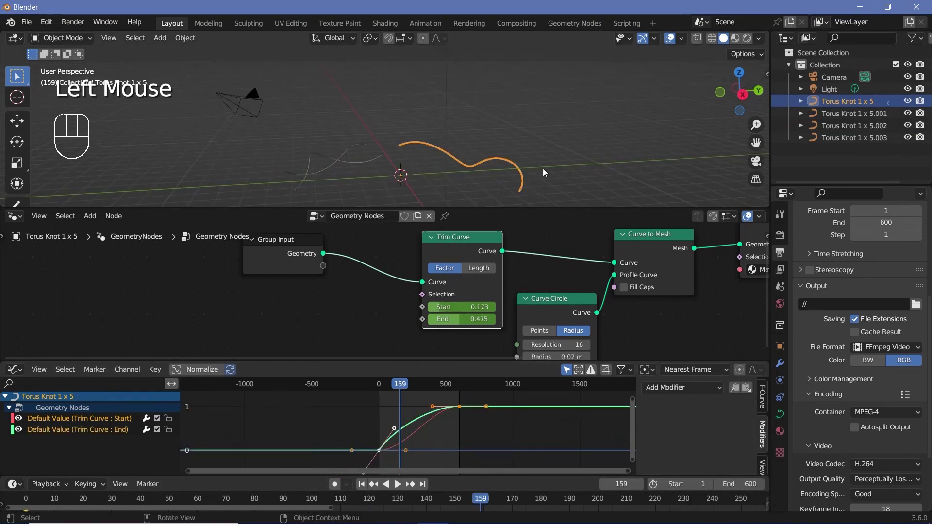
Duplicate a tube into copy 5.004 and position it among the others.
{"action": "left_click", "coordinate": [872, 139]}
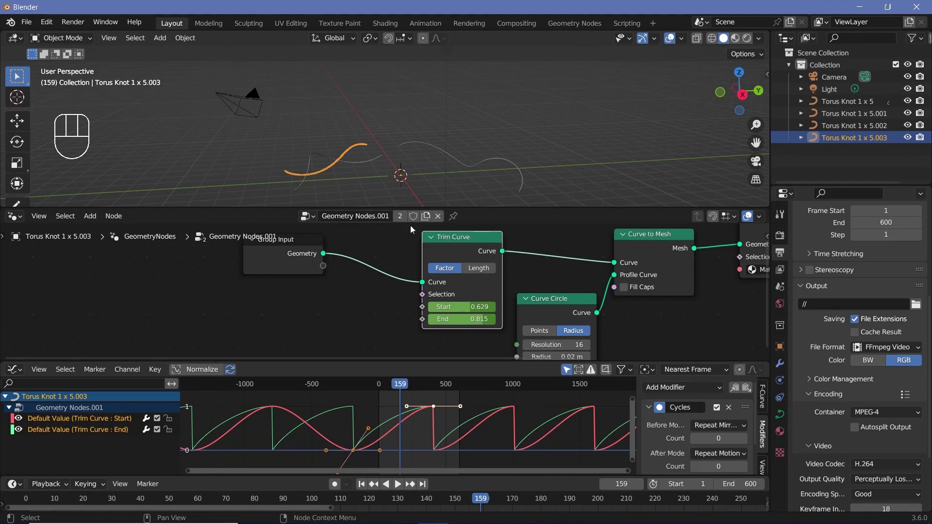
{"action": "left_click", "coordinate": [854, 146]}
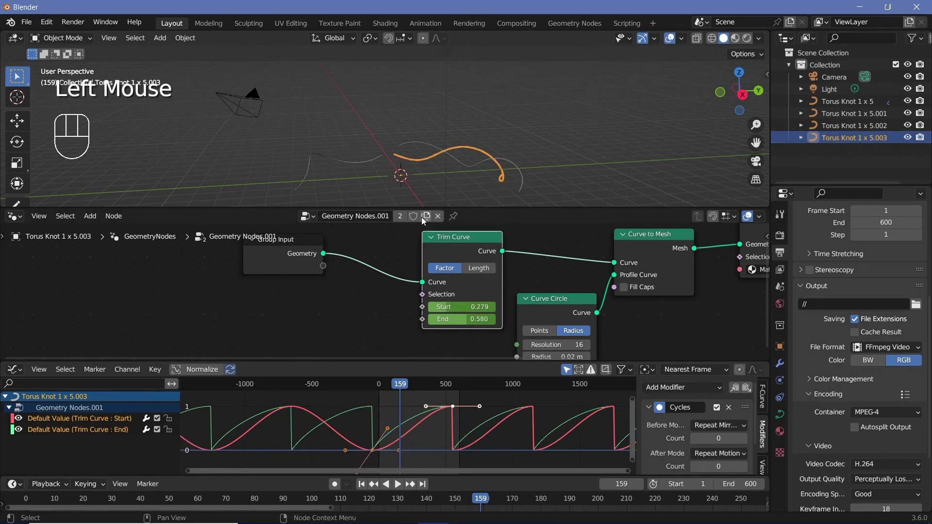
{"action": "left_click", "coordinate": [425, 220]}
{"action": "key", "text": "g"}
{"action": "left_click_drag", "start_coordinate": [464, 173], "coordinate": [502, 181]}
{"action": "scroll", "scroll_direction": "down", "scroll_amount": 3}
{"action": "left_click_drag", "start_coordinate": [362, 178], "coordinate": [342, 181]}
{"action": "left_click", "coordinate": [359, 181]}
{"action": "scroll", "scroll_direction": "up", "scroll_amount": 3}
{"action": "scroll", "scroll_direction": "down", "scroll_amount": 3}
Duplicate another tube with Shift+D into copy 5.005 and select it.
{"action": "left_click", "coordinate": [446, 187]}
{"action": "left_click_drag", "start_coordinate": [463, 180], "coordinate": [493, 173]}
{"action": "left_click", "coordinate": [399, 157]}
{"action": "left_click_drag", "start_coordinate": [384, 156], "coordinate": [366, 153]}
{"action": "key", "text": "shift+d"}
{"action": "left_click", "coordinate": [866, 153]}
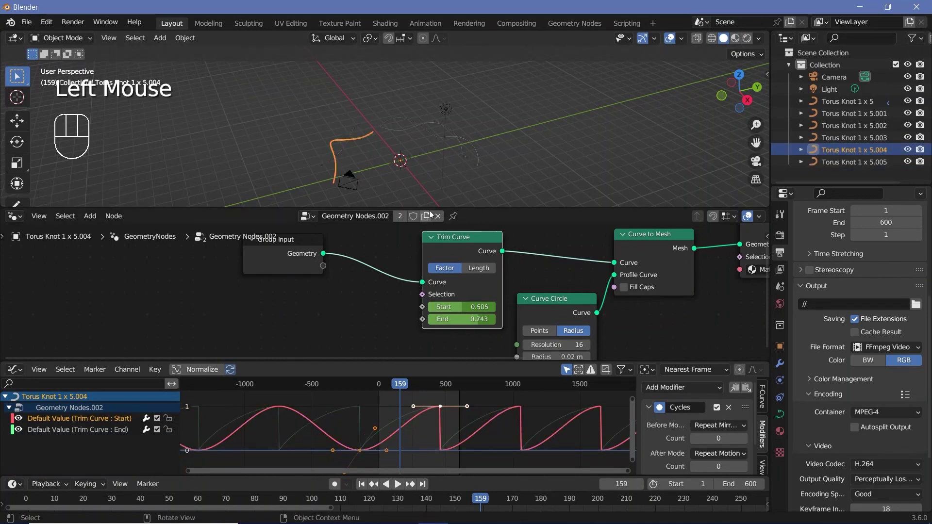
Move all of Torus Knot 1 x 5.005's trim keyframes 51 frames earlier along X.
{"action": "left_click", "coordinate": [428, 219]}
{"action": "left_click", "coordinate": [837, 162]}
{"action": "scroll", "scroll_direction": "up", "scroll_amount": 3}
{"action": "left_click_drag", "start_coordinate": [389, 114], "coordinate": [429, 154]}
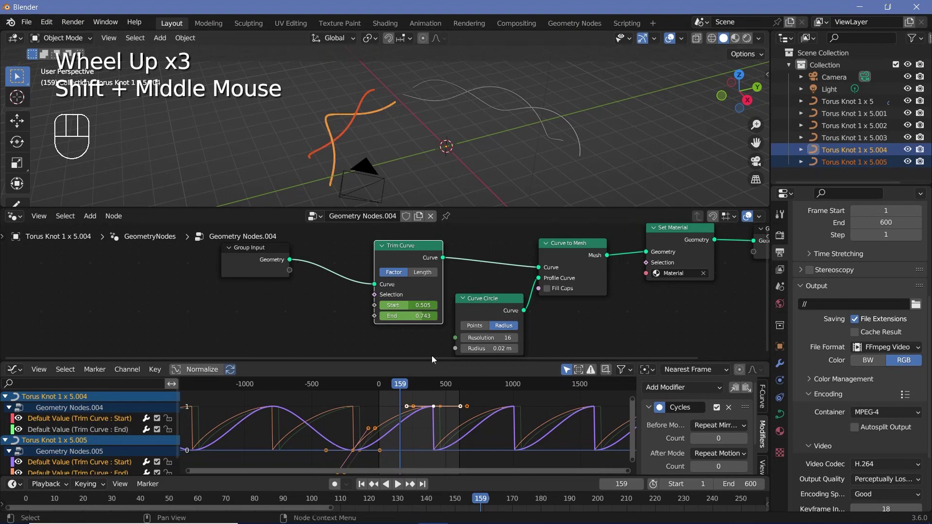
{"action": "key", "text": "a"}
{"action": "key", "text": "g"}
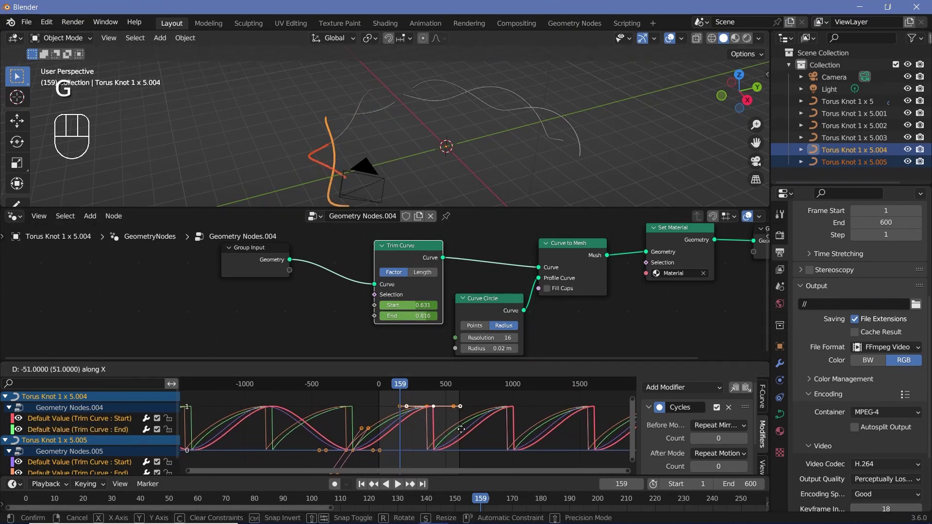
Clear the camera's location and rotation, aim it along the tubes and view through it.
{"action": "left_click", "coordinate": [356, 140]}
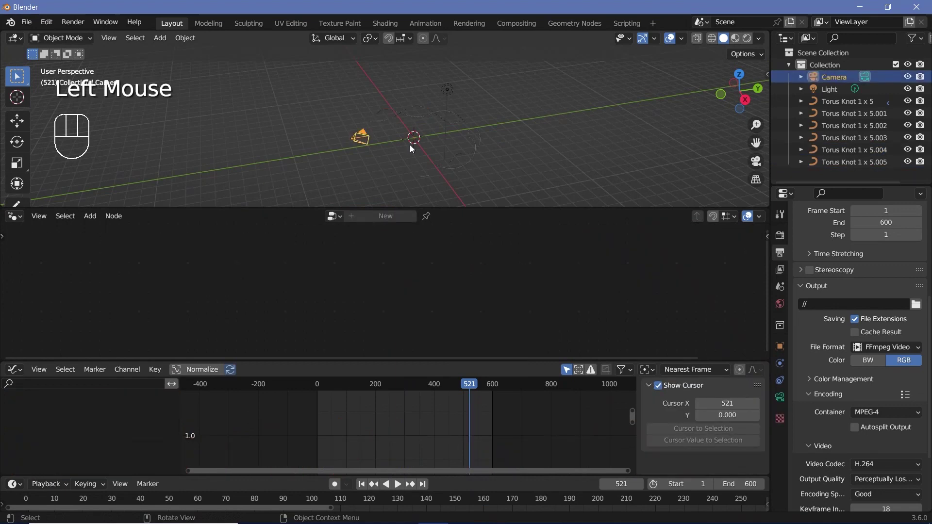
{"action": "scroll", "scroll_direction": "up", "scroll_amount": 3}
{"action": "key", "text": "alt+g"}
{"action": "key", "text": "alt+r"}
{"action": "key", "text": "r"}
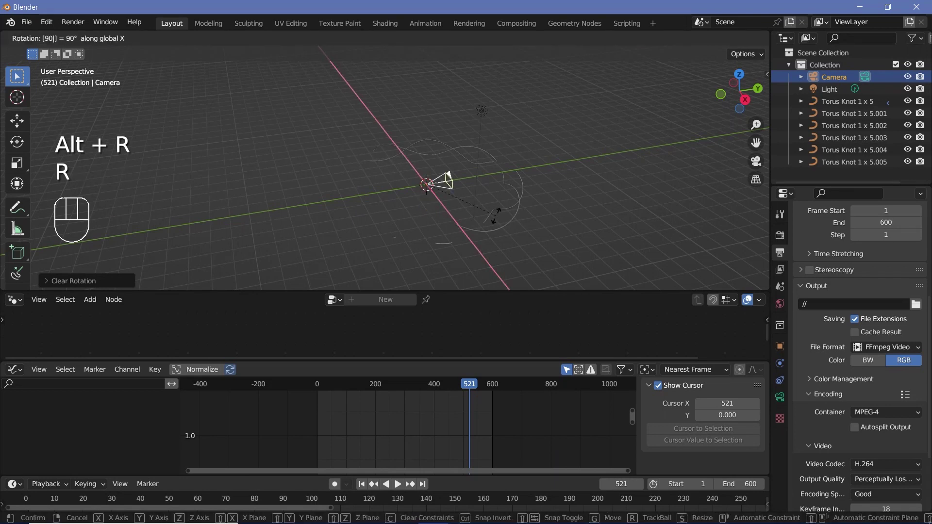
{"action": "key", "text": "KP_0"}
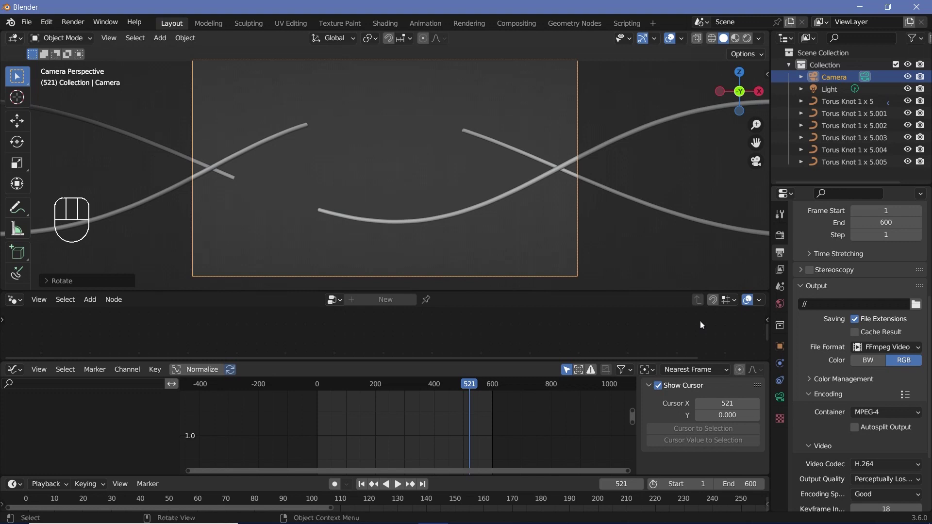
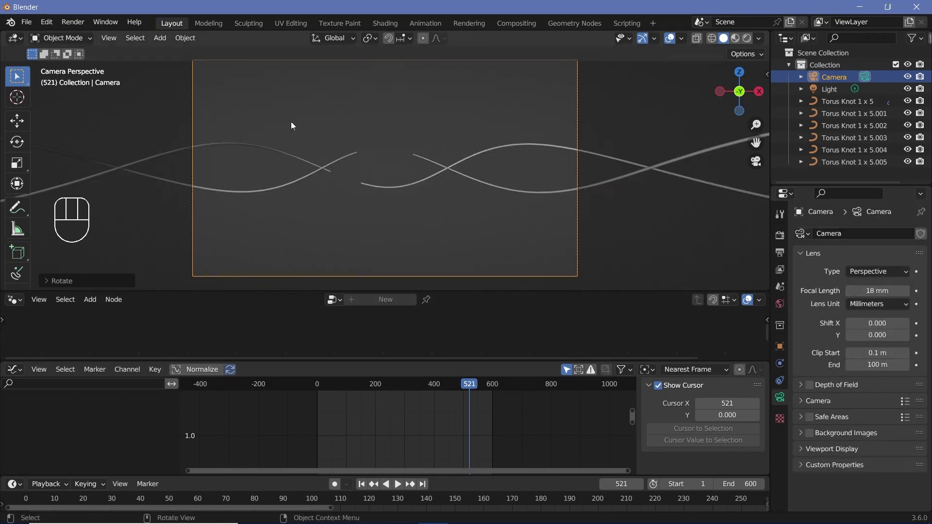
Keyframe the camera's start at frame 0 and its moved position at frame 600.
{"action": "left_click", "coordinate": [319, 391]}
{"action": "key", "text": "i"}
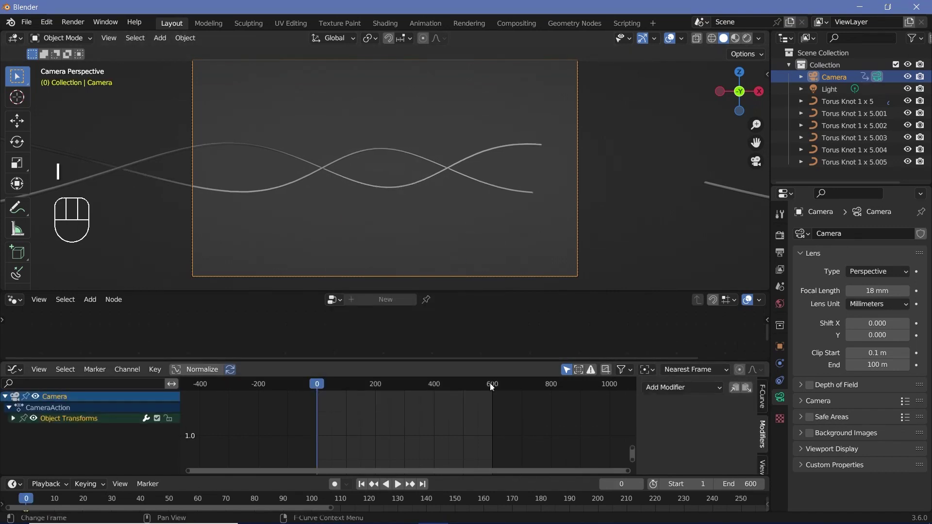
{"action": "left_click", "coordinate": [492, 388]}
{"action": "key", "text": "Right"}
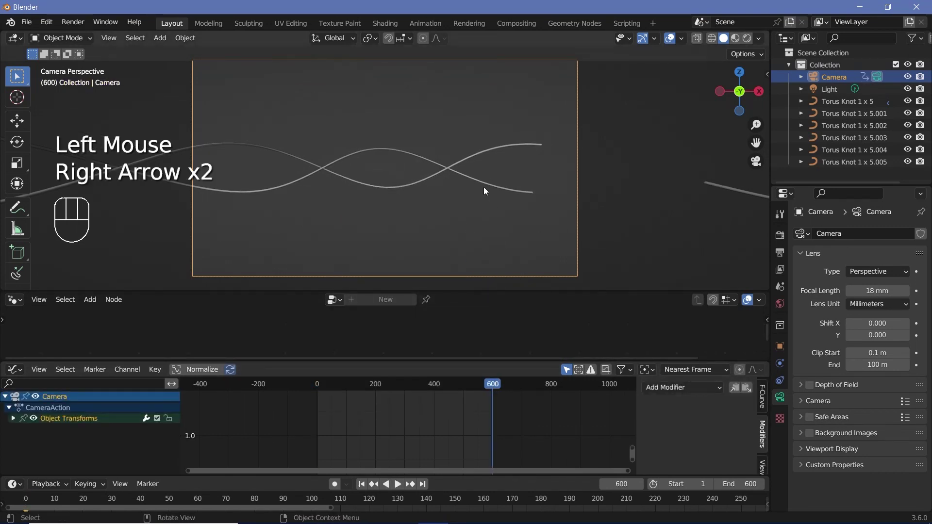
{"action": "key", "text": "r"}
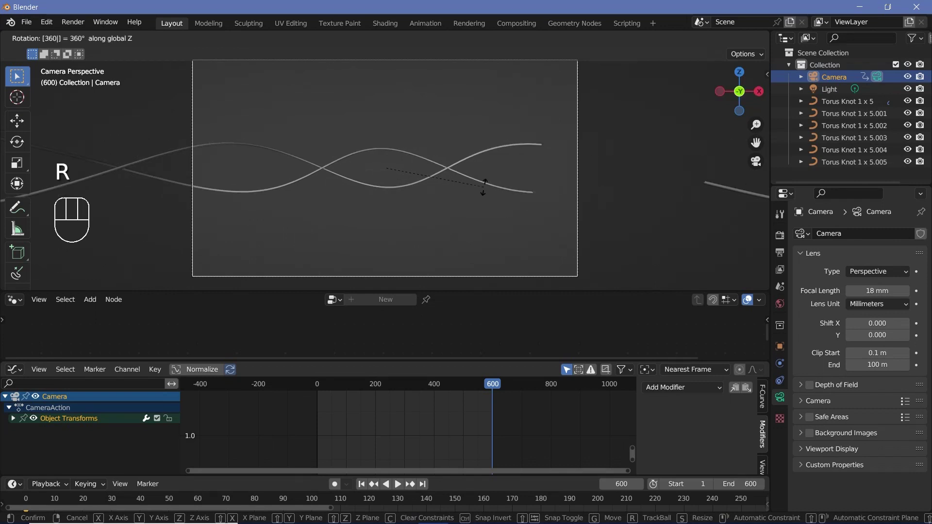
{"action": "key", "text": "i"}
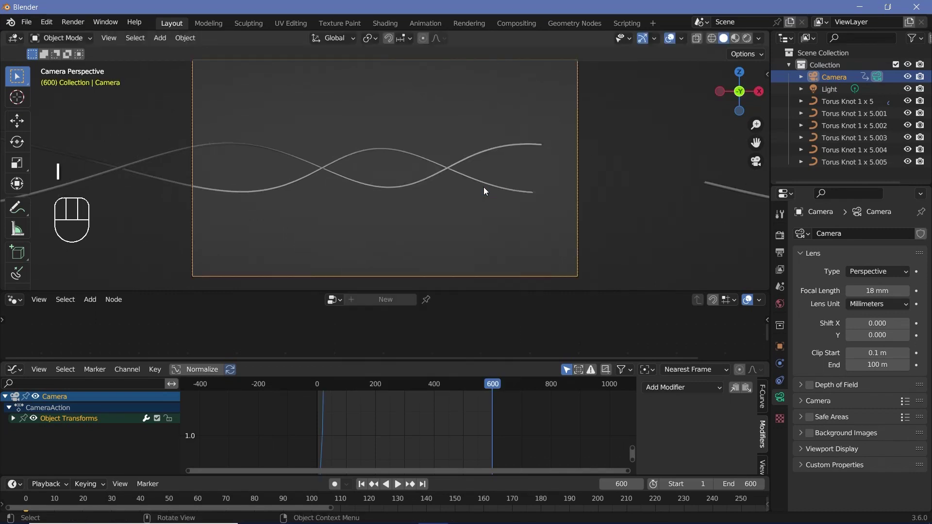
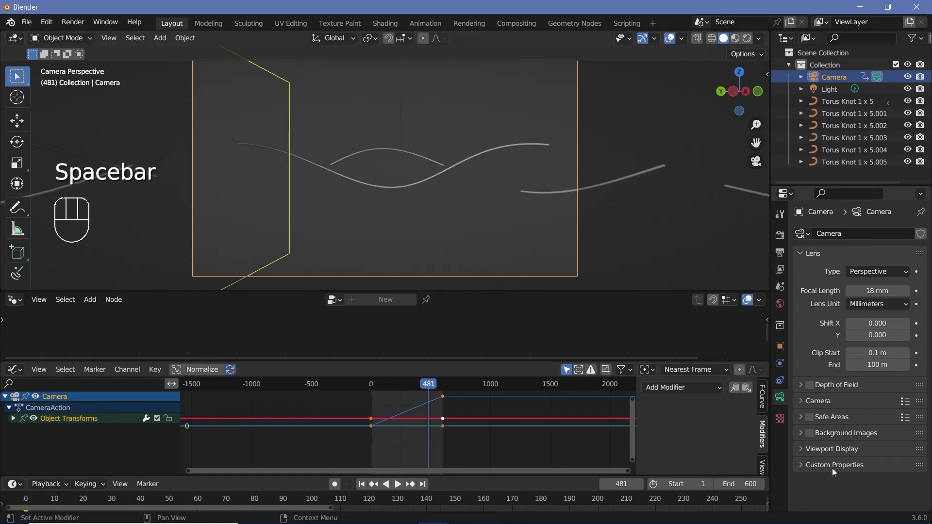
Set the camera Passepartout to 1.0 and play back the camera travel.
{"action": "left_click", "coordinate": [814, 455]}
{"action": "scroll", "scroll_direction": "down", "scroll_amount": 3}
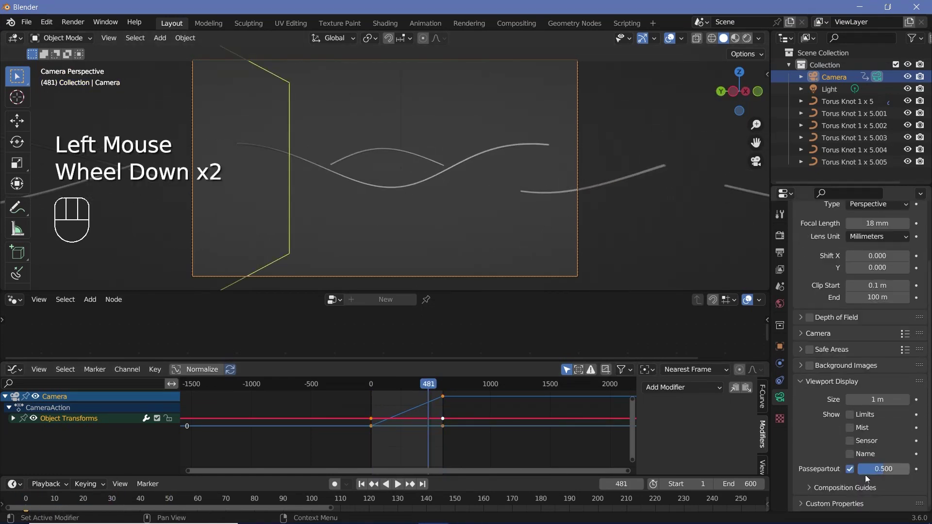
{"action": "left_click", "coordinate": [879, 478]}
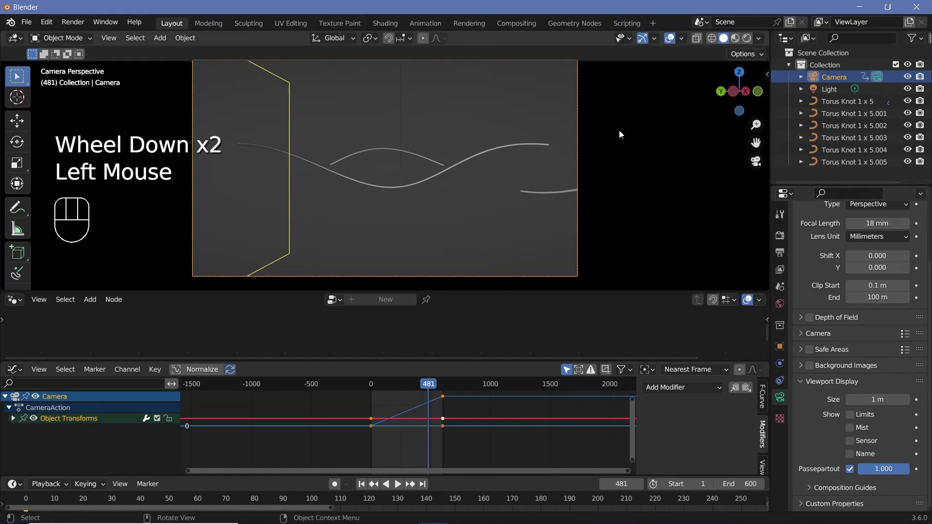
{"action": "scroll", "scroll_direction": "down", "scroll_amount": 3}
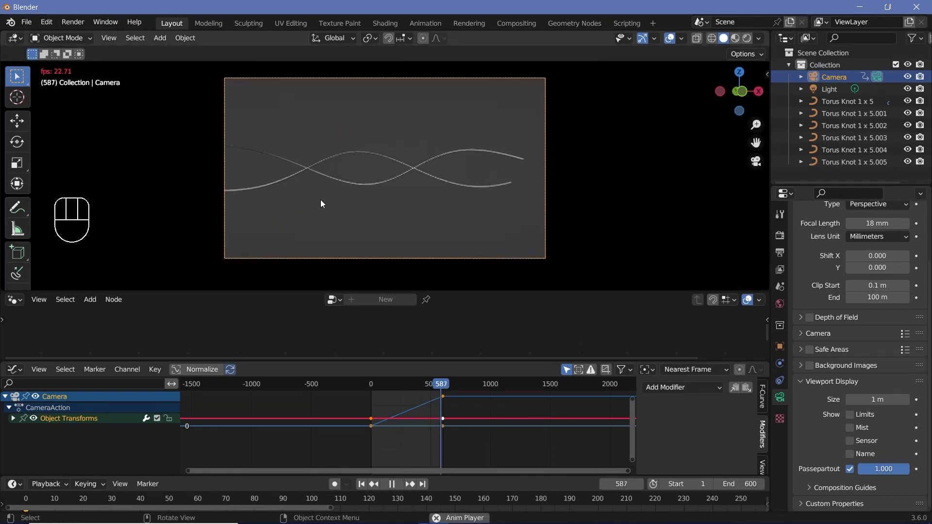
{"action": "key", "text": "space"}
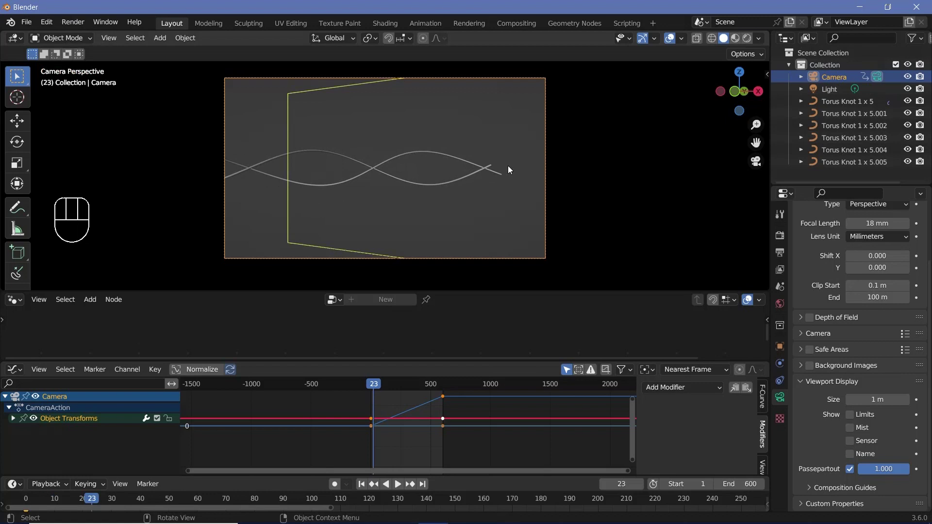
Switch the viewport to Rendered shading and enlarge the node editor area.
{"action": "left_click", "coordinate": [745, 43]}
{"action": "left_click_drag", "start_coordinate": [337, 364], "coordinate": [328, 407]}
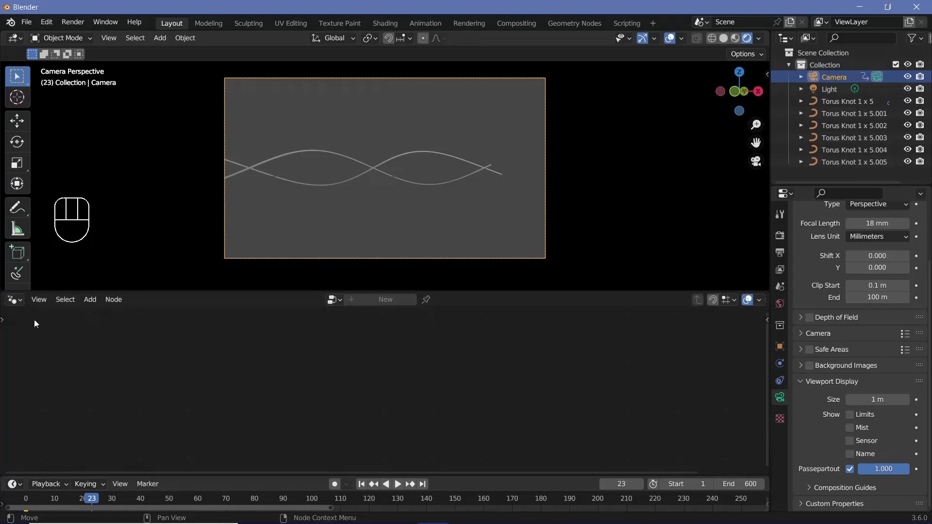
{"action": "left_click_drag", "start_coordinate": [12, 306], "coordinate": [75, 413]}
Enable Bloom in Render Properties and bring up the World colour swatch.
{"action": "left_click", "coordinate": [780, 245]}
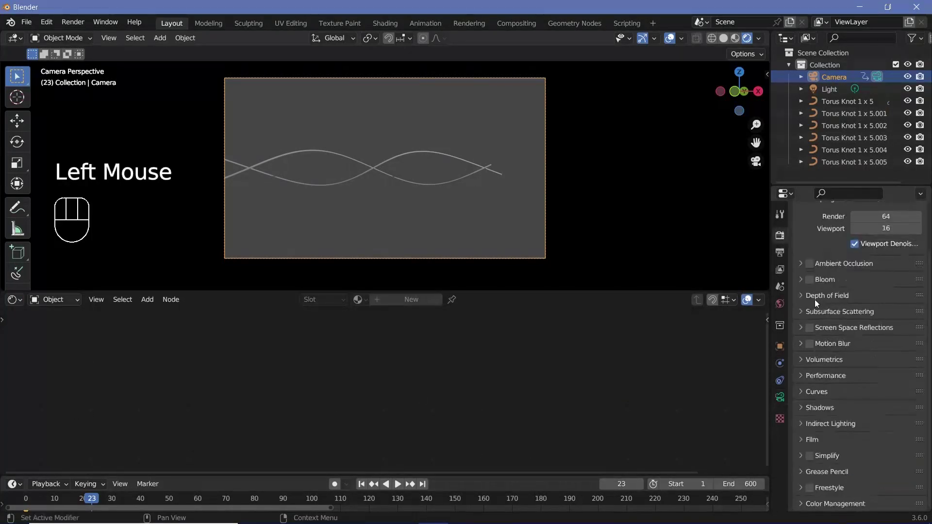
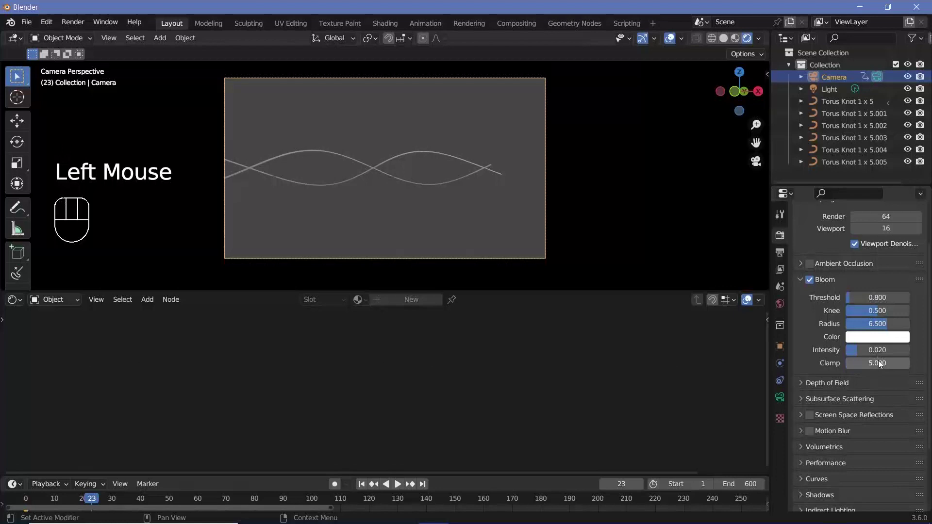
{"action": "left_click_drag", "start_coordinate": [814, 420], "coordinate": [784, 312]}
{"action": "left_click", "coordinate": [875, 318]}
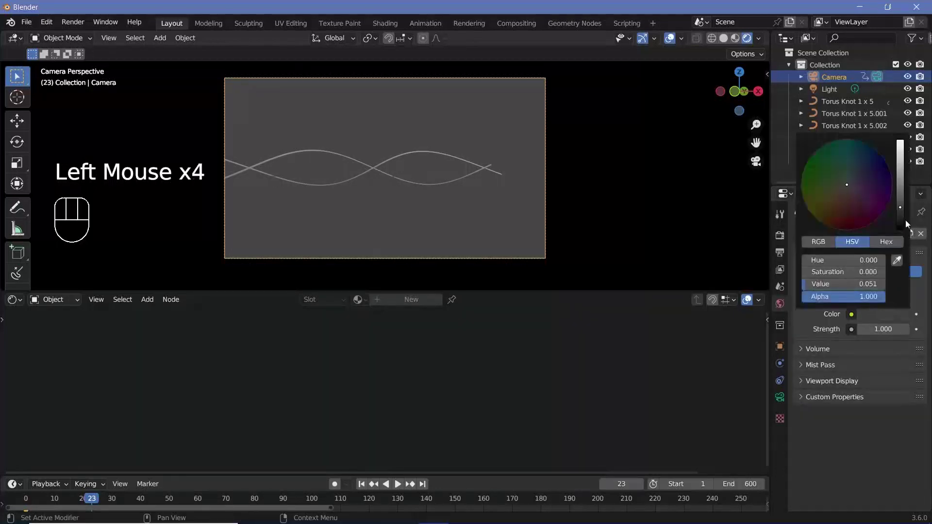
Black out the world, delete the Light, and give Torus Knot 1 x 5 a green Emission material at strength 500.
{"action": "left_click", "coordinate": [834, 93]}
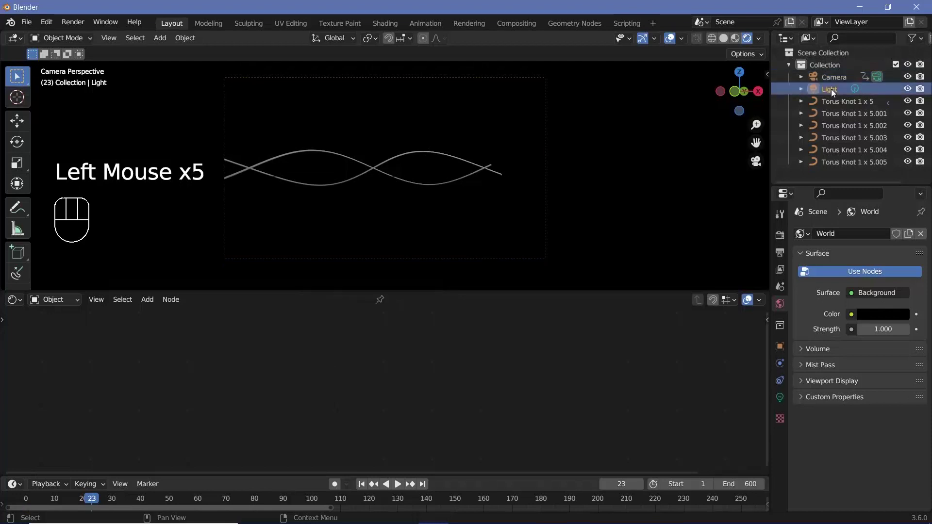
{"action": "key", "text": "Delete"}
{"action": "left_click", "coordinate": [834, 93]}
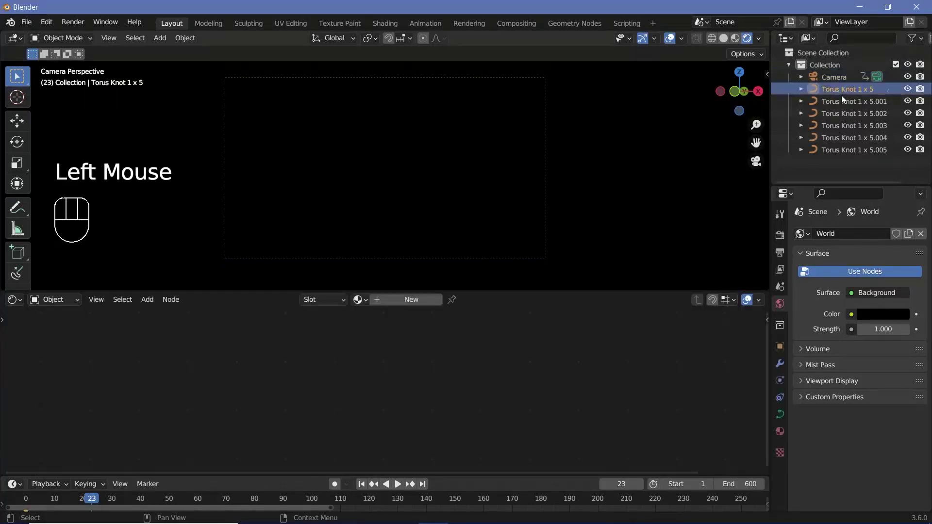
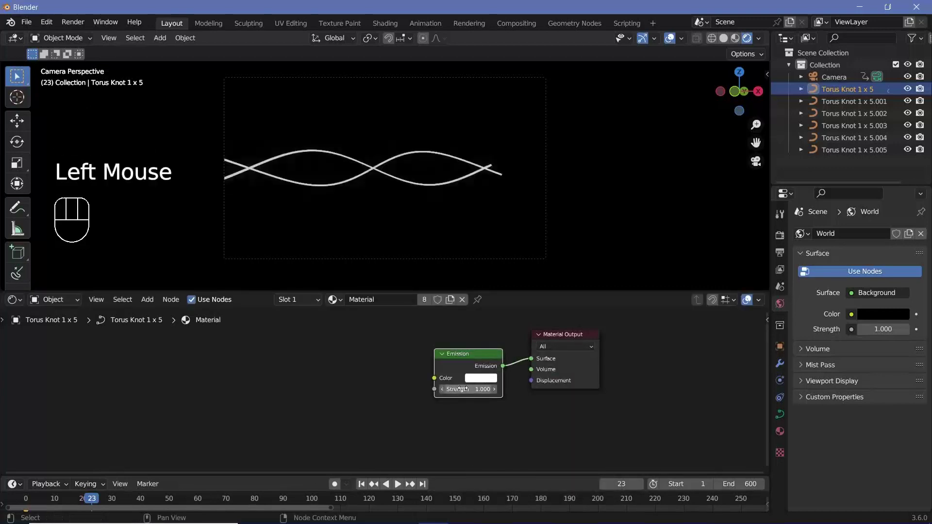
{"action": "left_click", "coordinate": [479, 382]}
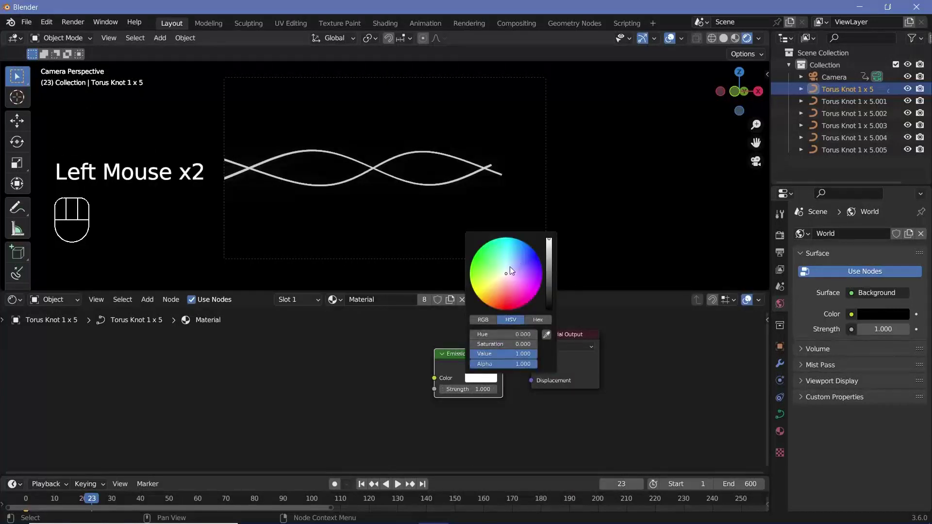
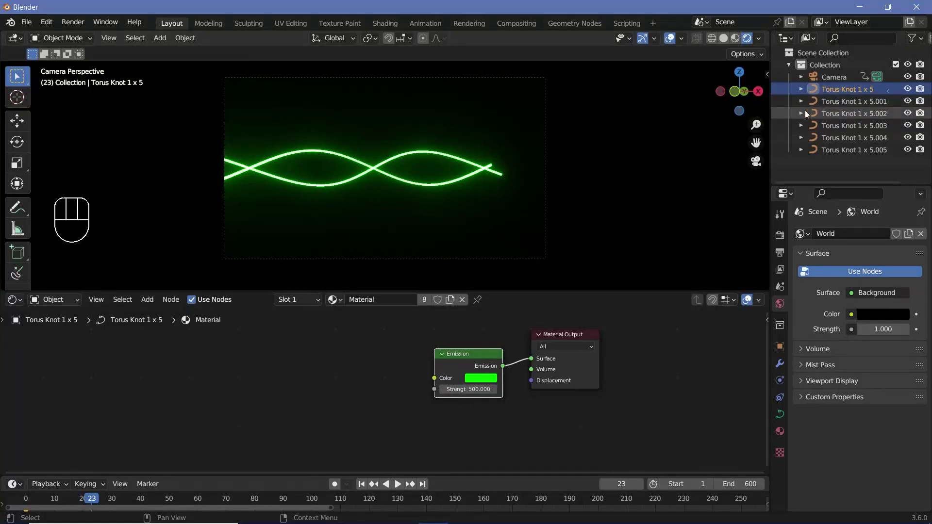
Adjust the Outliner selection of torus knots down to Torus Knot 1 x 5.001.
{"action": "left_click", "coordinate": [839, 104]}
{"action": "left_click", "coordinate": [857, 128]}
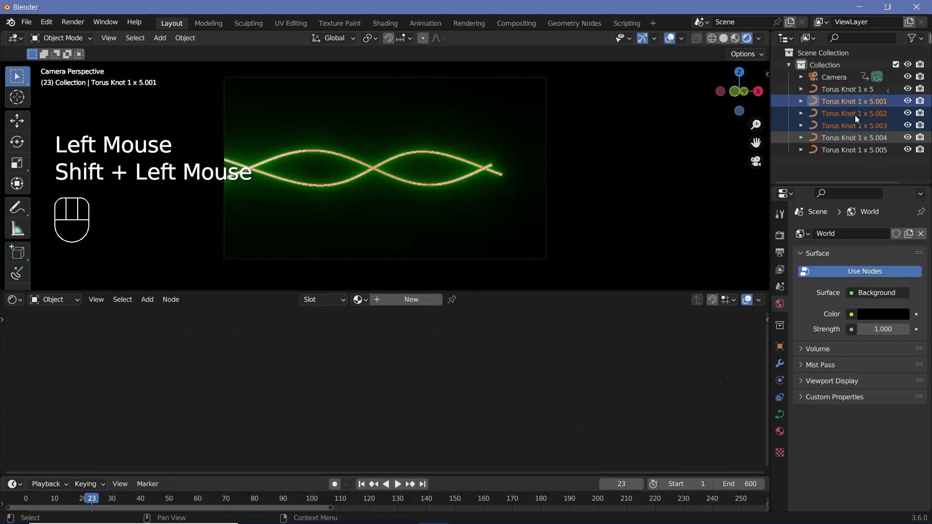
{"action": "left_click_drag", "start_coordinate": [853, 106], "coordinate": [855, 155]}
{"action": "left_click", "coordinate": [855, 156]}
{"action": "left_click", "coordinate": [850, 107]}
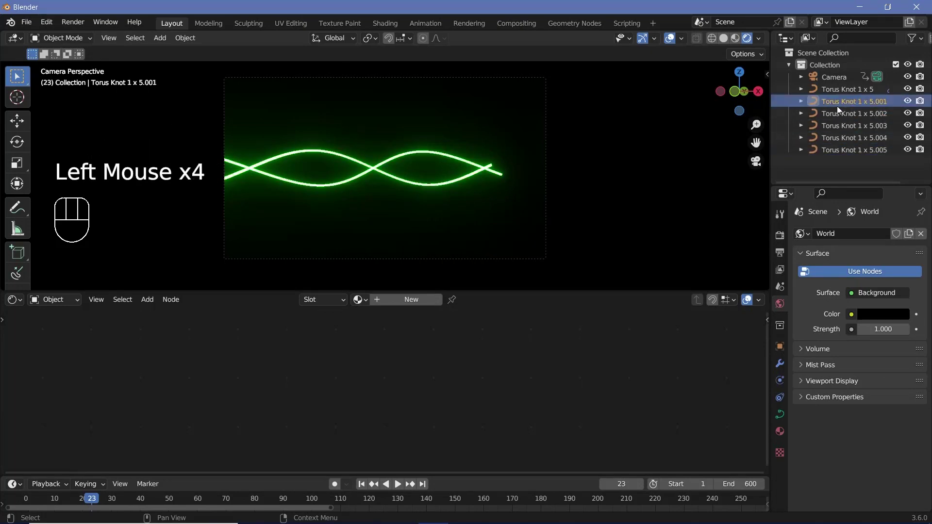
Assign Material.001 in the tube's Set Material node and switch the node area to the Shader Editor.
{"action": "left_click_drag", "start_coordinate": [14, 296], "coordinate": [63, 405]}
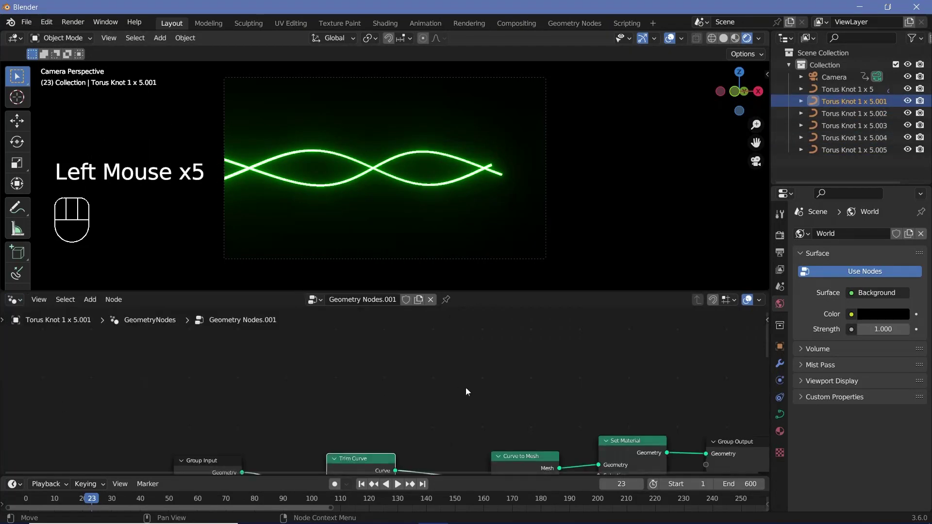
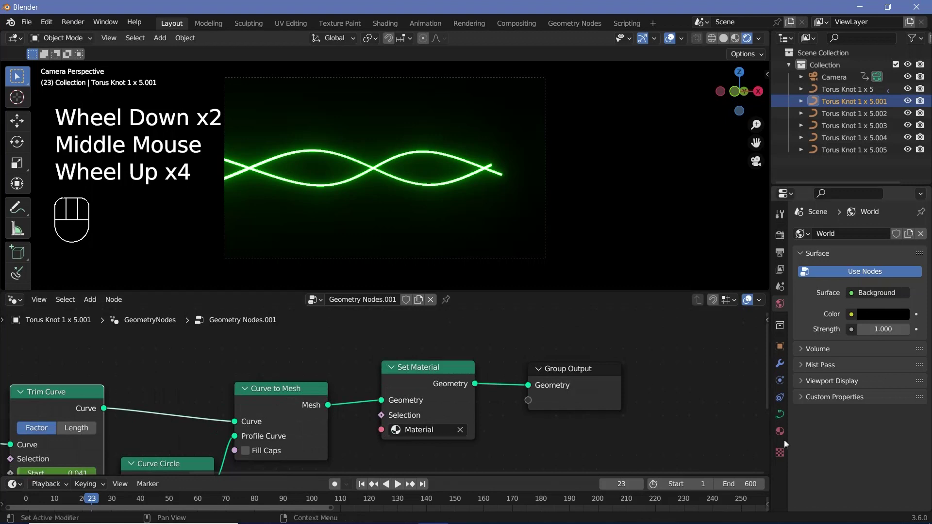
{"action": "left_click", "coordinate": [777, 432]}
{"action": "left_click_drag", "start_coordinate": [849, 283], "coordinate": [879, 413]}
{"action": "left_click_drag", "start_coordinate": [439, 434], "coordinate": [911, 133]}
{"action": "left_click", "coordinate": [864, 128]}
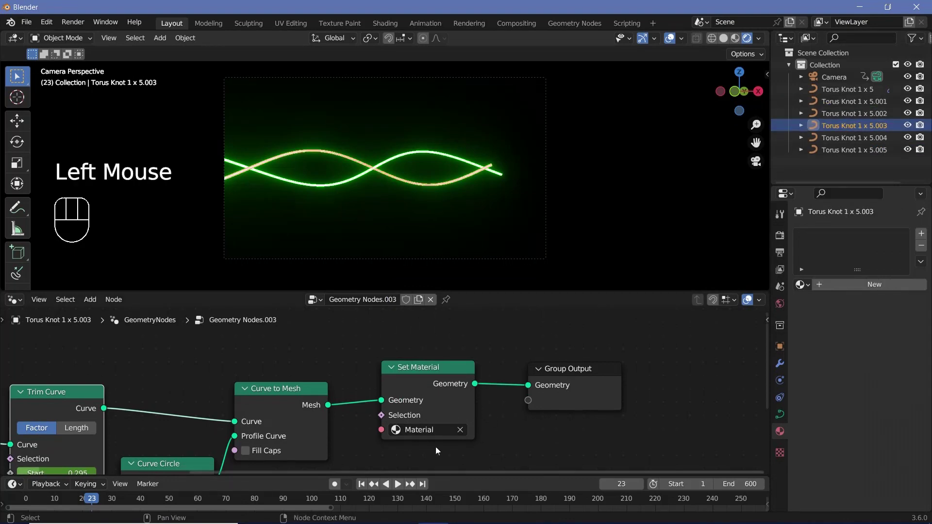
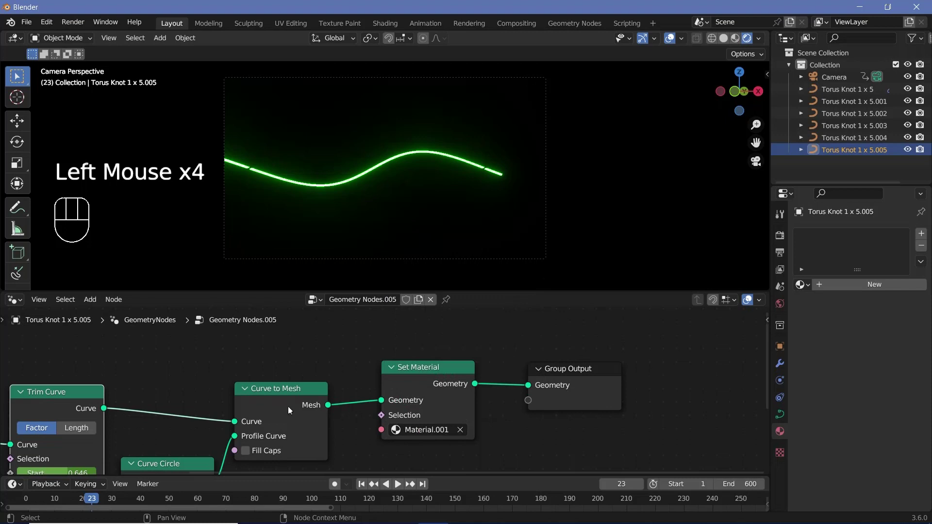
{"action": "left_click_drag", "start_coordinate": [8, 304], "coordinate": [340, 332]}
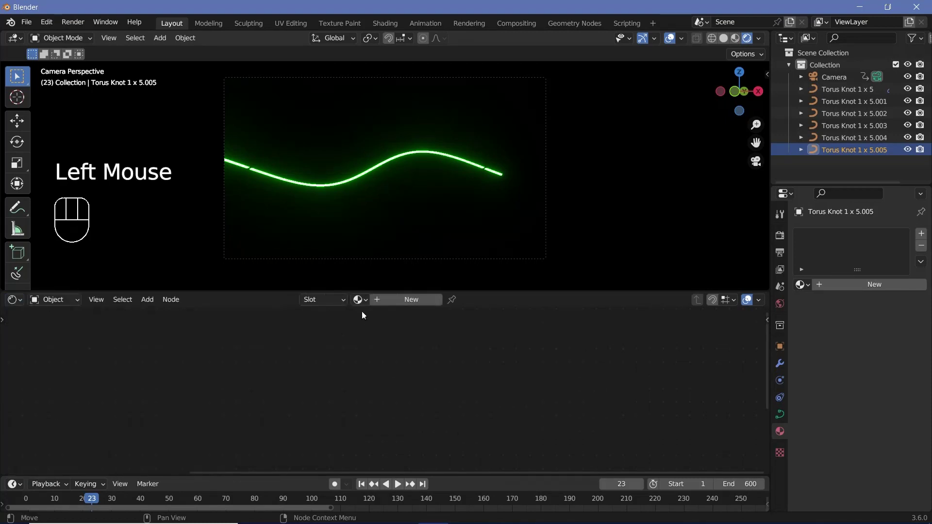
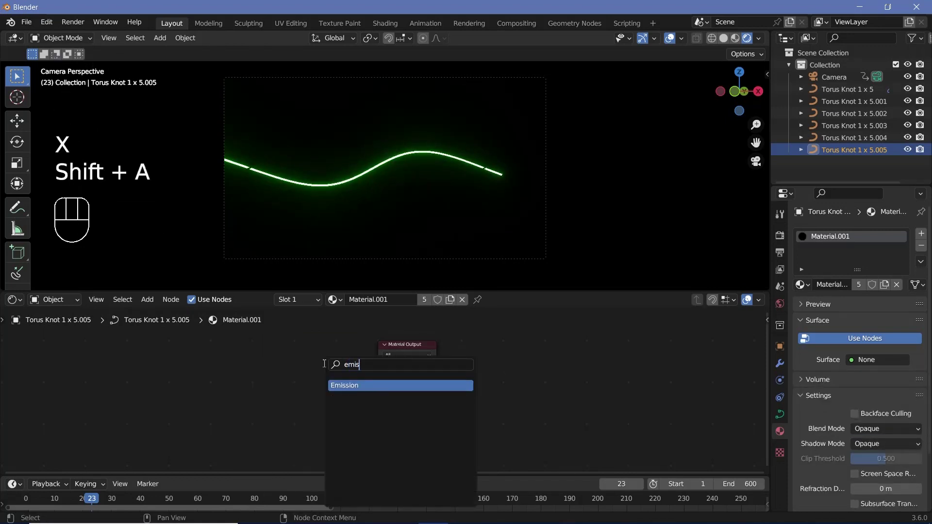
Wire an Emission node into Material.001, coloured yellow at strength 500, and preview playback.
{"action": "left_click_drag", "start_coordinate": [369, 373], "coordinate": [346, 412]}
{"action": "scroll", "scroll_direction": "up", "scroll_amount": 3}
{"action": "middle_click", "coordinate": [351, 422]}
{"action": "left_click", "coordinate": [342, 394]}
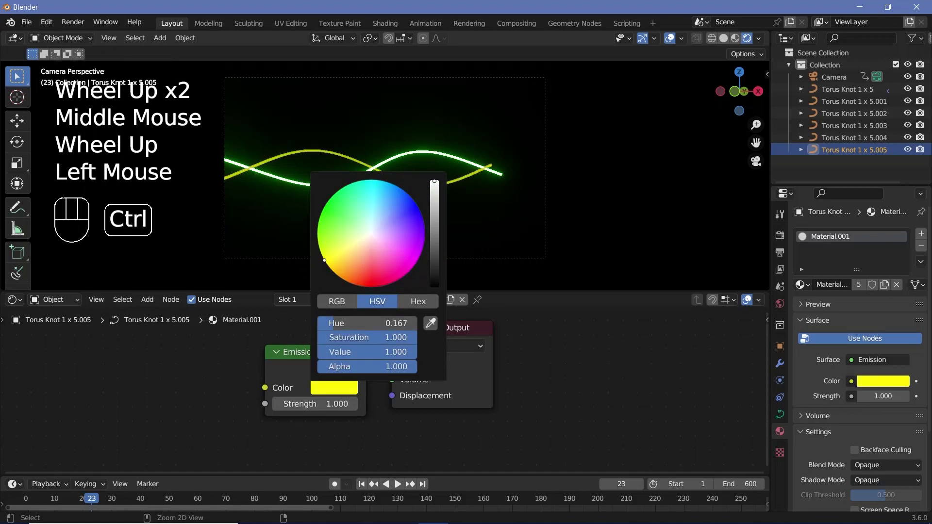
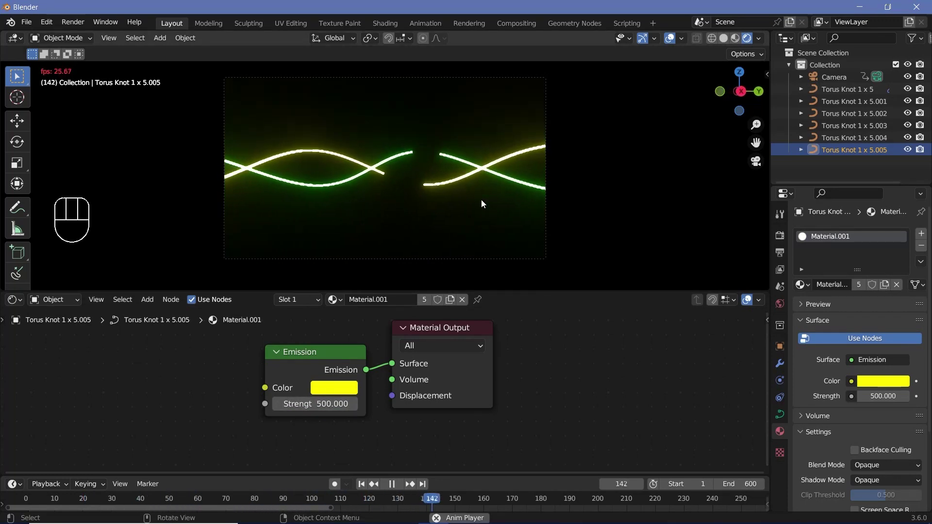
{"action": "key", "text": "space"}
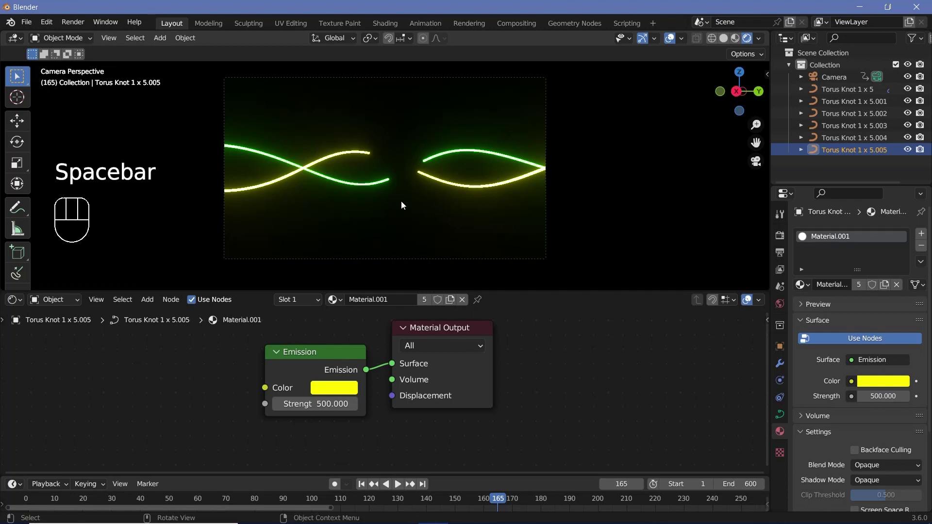
Add a Plane, then move and scale it into a wide floor beneath the tubes in Solid shading.
{"action": "key", "text": "shift+a"}
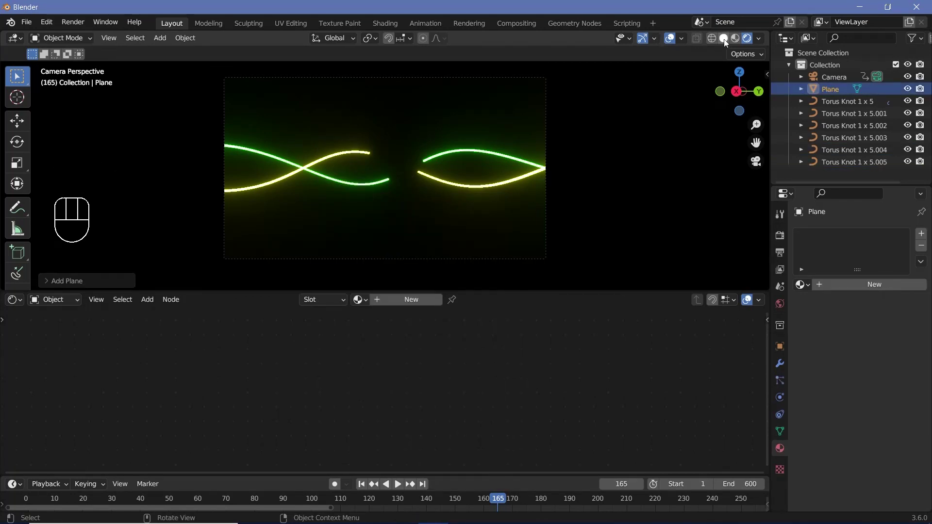
{"action": "left_click", "coordinate": [727, 42]}
{"action": "key", "text": "g"}
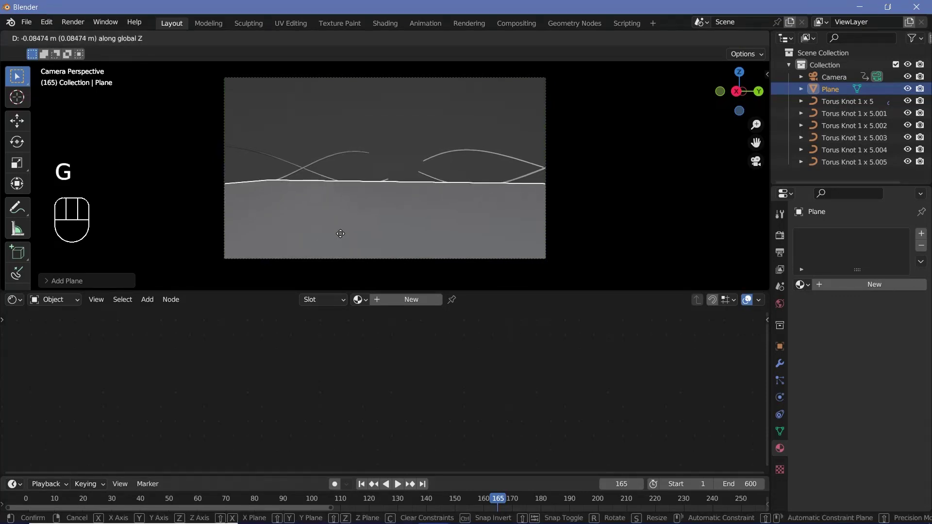
{"action": "key", "text": "s"}
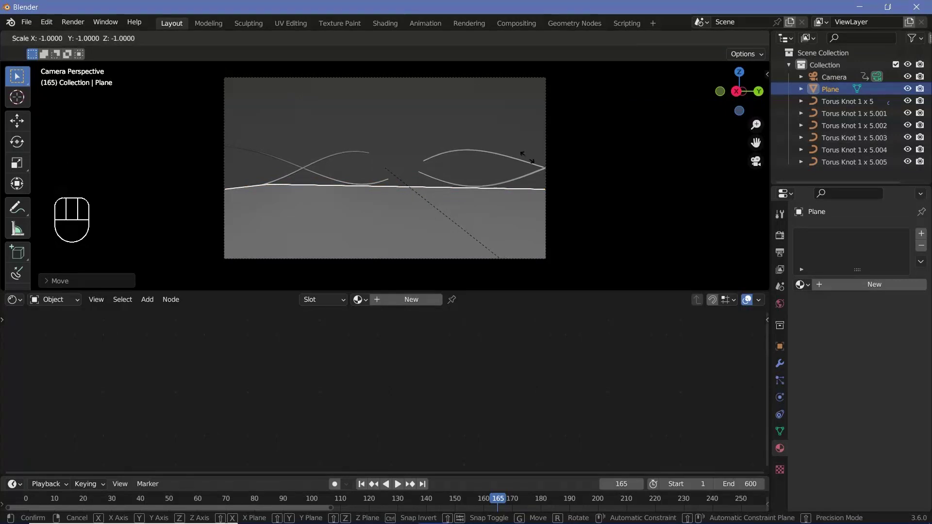
{"action": "key", "text": "g"}
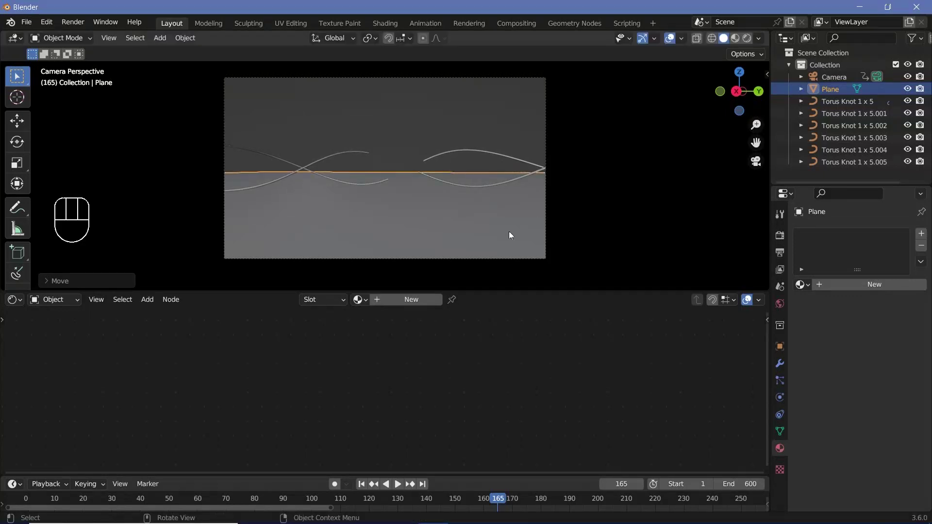
Set the floor material's Metallic to 1 and return to the rendered preview.
{"action": "left_click_drag", "start_coordinate": [405, 304], "coordinate": [362, 373]}
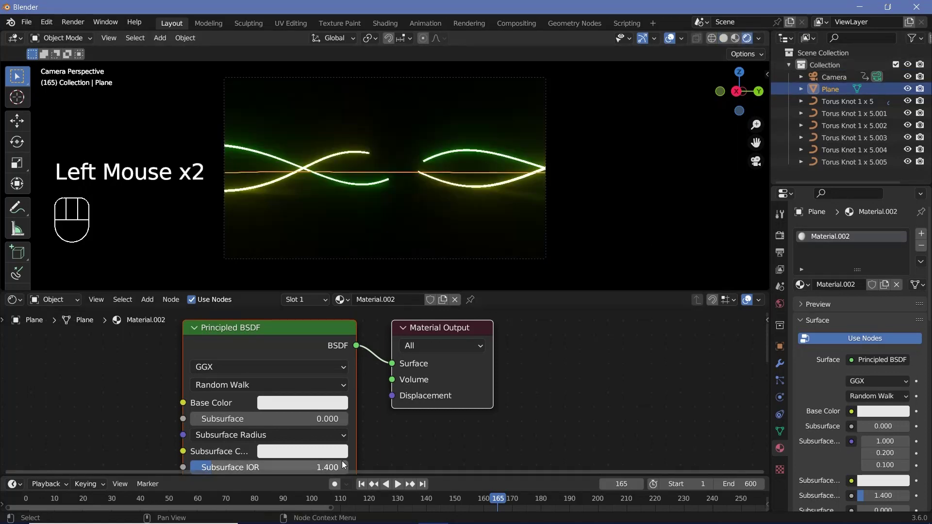
{"action": "left_click", "coordinate": [386, 437]}
{"action": "middle_click", "coordinate": [385, 438]}
{"action": "scroll", "scroll_direction": "down", "scroll_amount": 3}
{"action": "middle_click", "coordinate": [456, 377]}
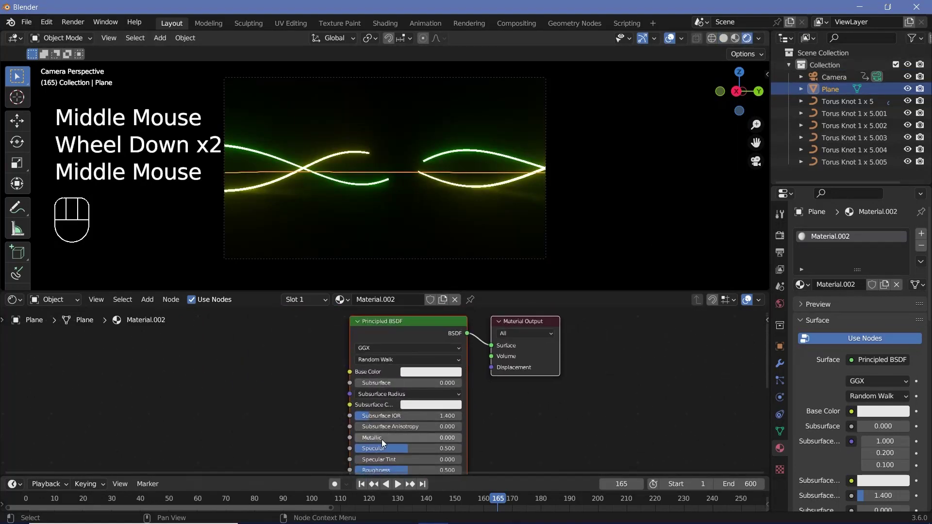
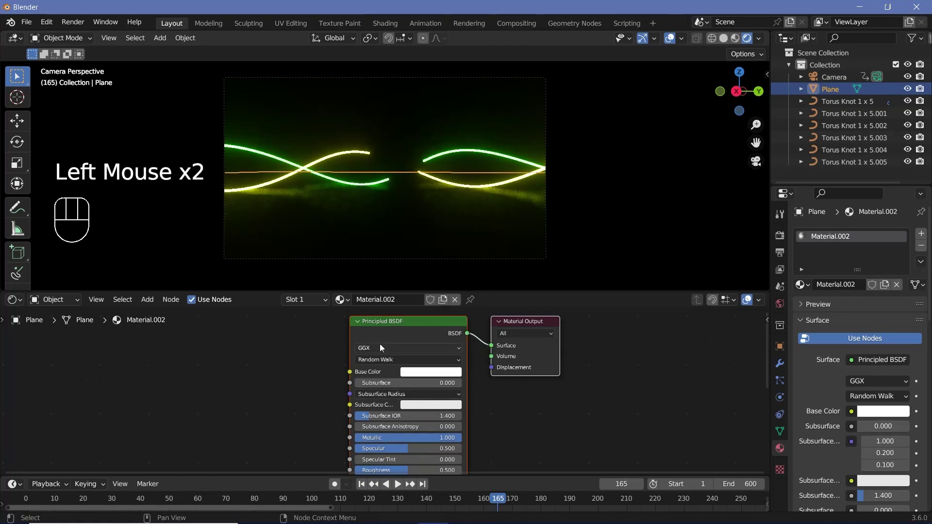
{"action": "middle_click", "coordinate": [387, 367]}
Chain Noise Texture into Voronoi Vector, Voronoi into a Color Ramp, and the ramp into Roughness.
{"action": "key", "text": "shift+a"}
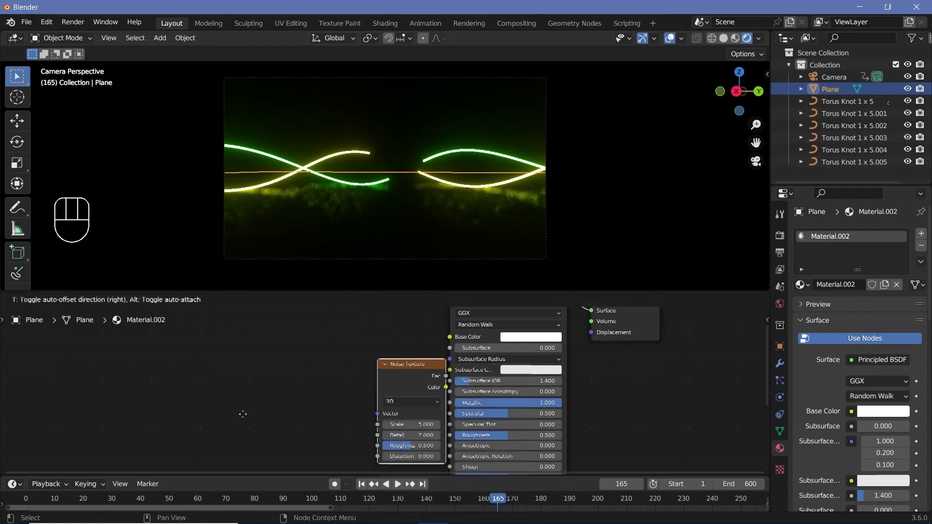
{"action": "key", "text": "shift+a"}
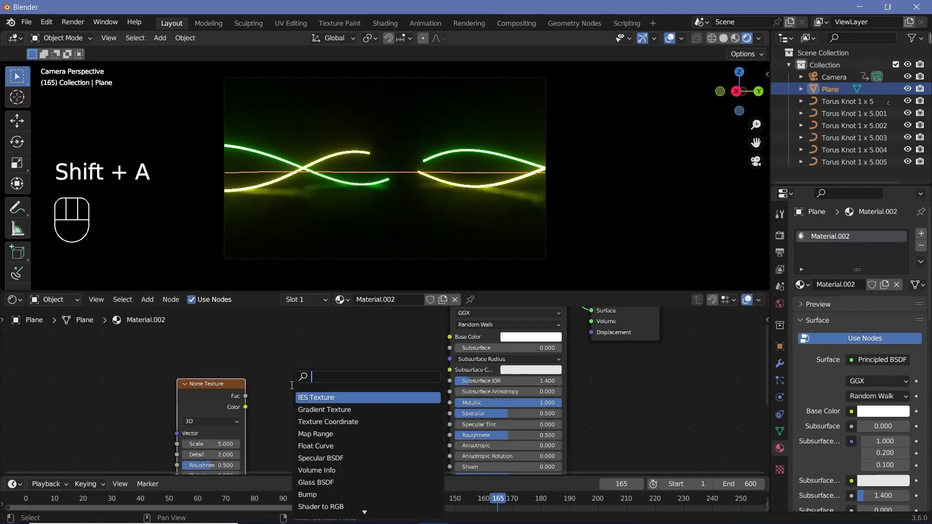
{"action": "middle_click", "coordinate": [216, 407]}
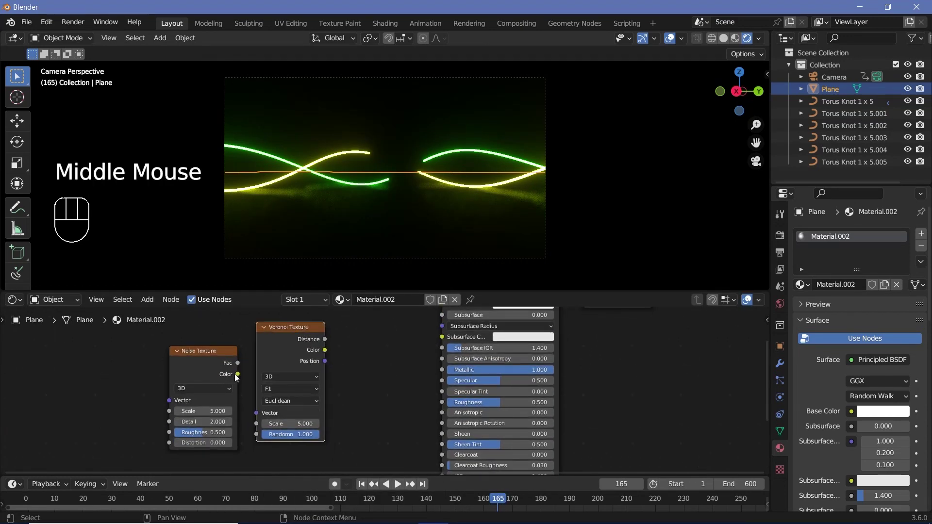
{"action": "left_click_drag", "start_coordinate": [252, 403], "coordinate": [199, 386]}
{"action": "left_click", "coordinate": [201, 377]}
{"action": "key", "text": "shift+a"}
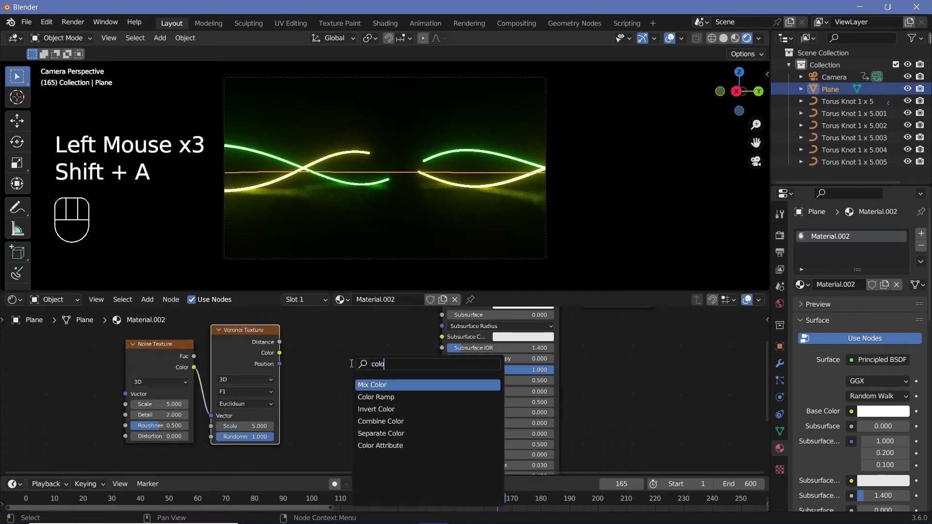
{"action": "left_click_drag", "start_coordinate": [289, 362], "coordinate": [340, 403]}
{"action": "left_click_drag", "start_coordinate": [426, 343], "coordinate": [238, 457]}
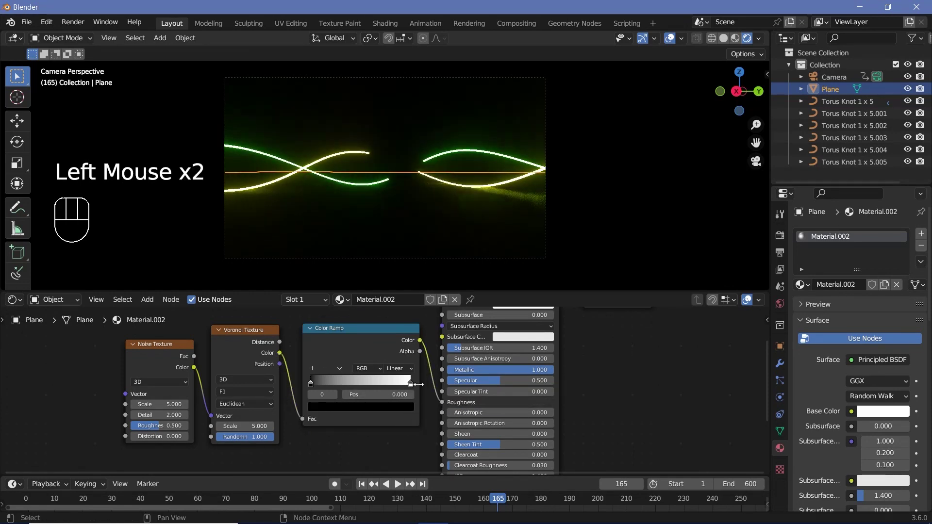
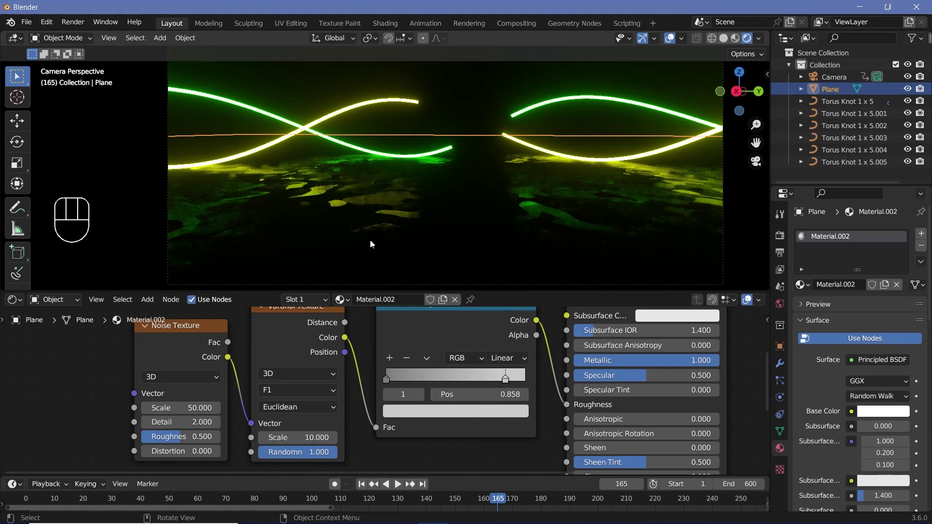
Zoom the viewport in and out to inspect the patchy floor reflections.
{"action": "scroll", "scroll_direction": "down", "scroll_amount": 3}
{"action": "scroll", "scroll_direction": "up", "scroll_amount": 3}
{"action": "scroll", "scroll_direction": "down", "scroll_amount": 3}
{"action": "scroll", "scroll_direction": "up", "scroll_amount": 3}
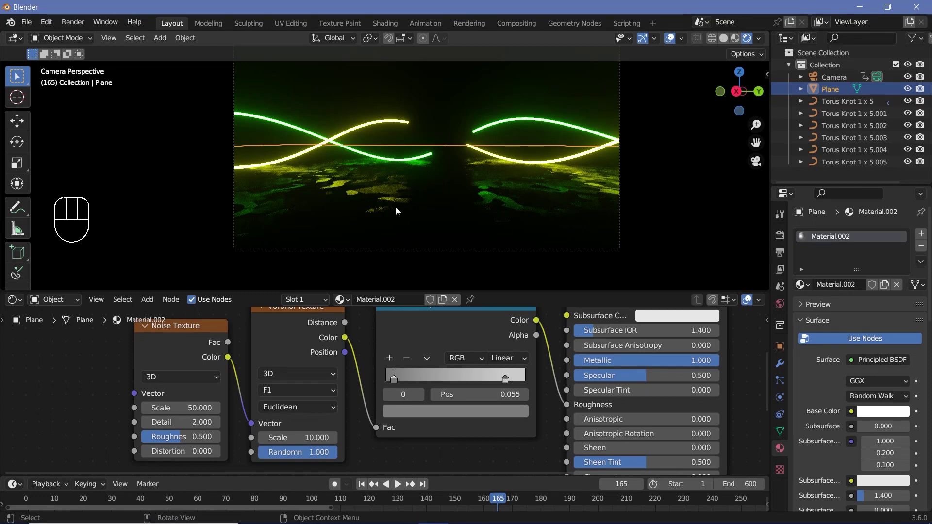
{"action": "scroll", "scroll_direction": "down", "scroll_amount": 3}
{"action": "scroll", "scroll_direction": "down", "scroll_amount": 3}
{"action": "scroll", "scroll_direction": "up", "scroll_amount": 3}
Add a Cylinder backdrop carrying the floor material, then make it a single-user copy, Material.003.
{"action": "key", "text": "shift+a"}
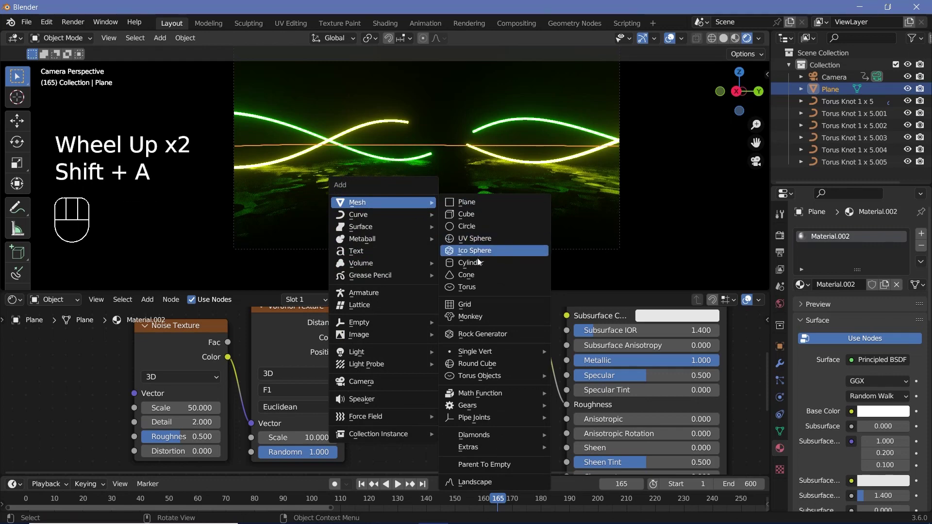
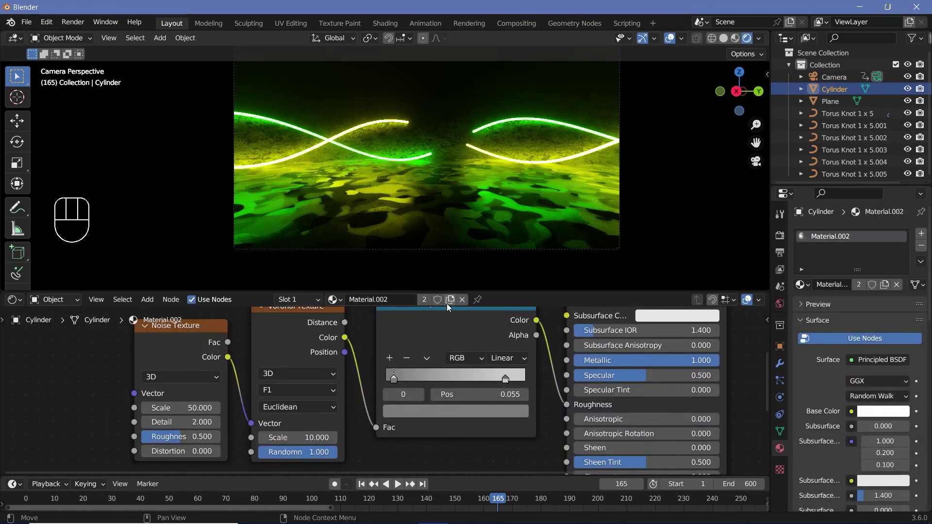
{"action": "left_click", "coordinate": [450, 305]}
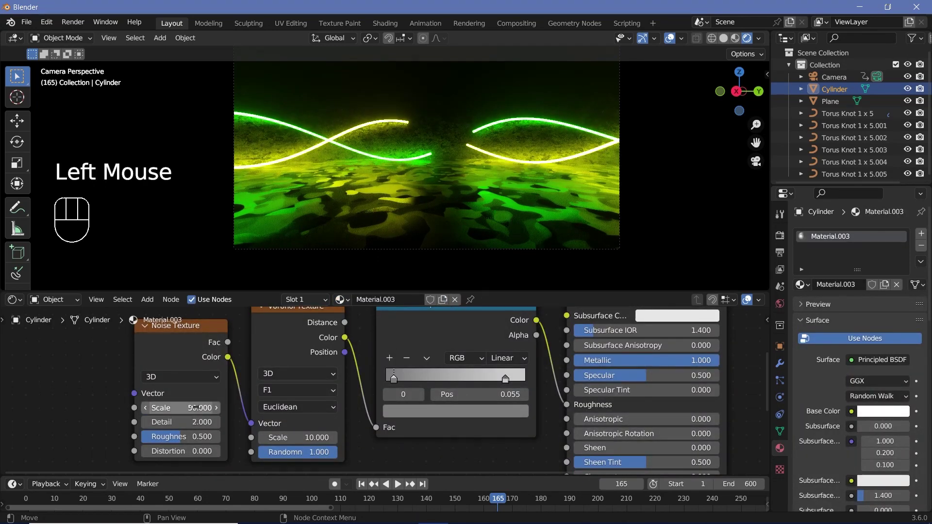